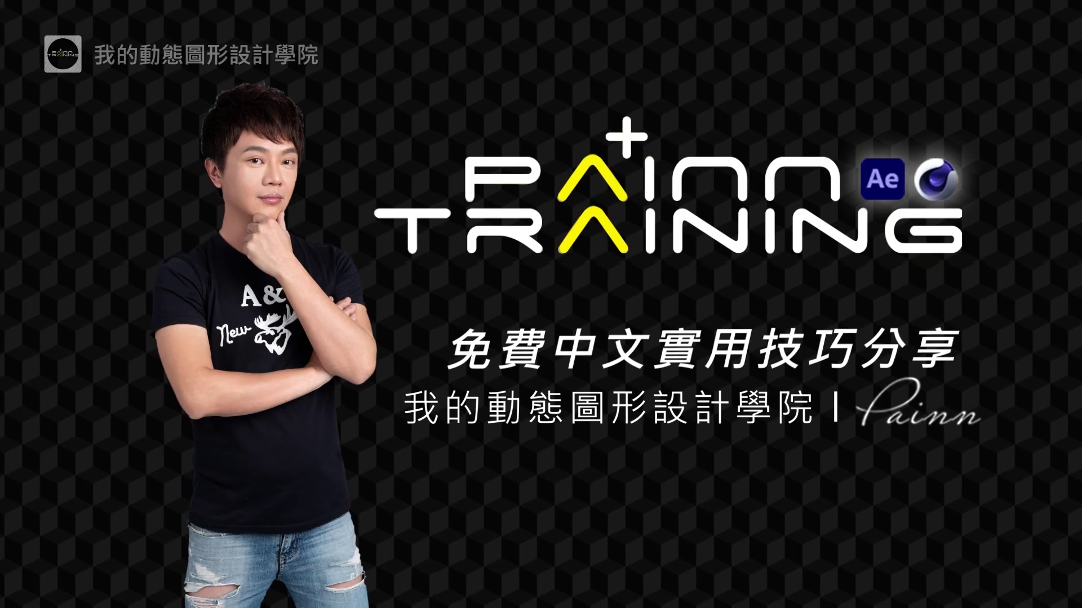
- Scrub the Logo comp timeline, trim the work area end, and play back the finished AGP animation
drag(521, 448, 519, 446)
drag(521, 446, 754, 461)
key(n)
click(717, 446)
key(space)
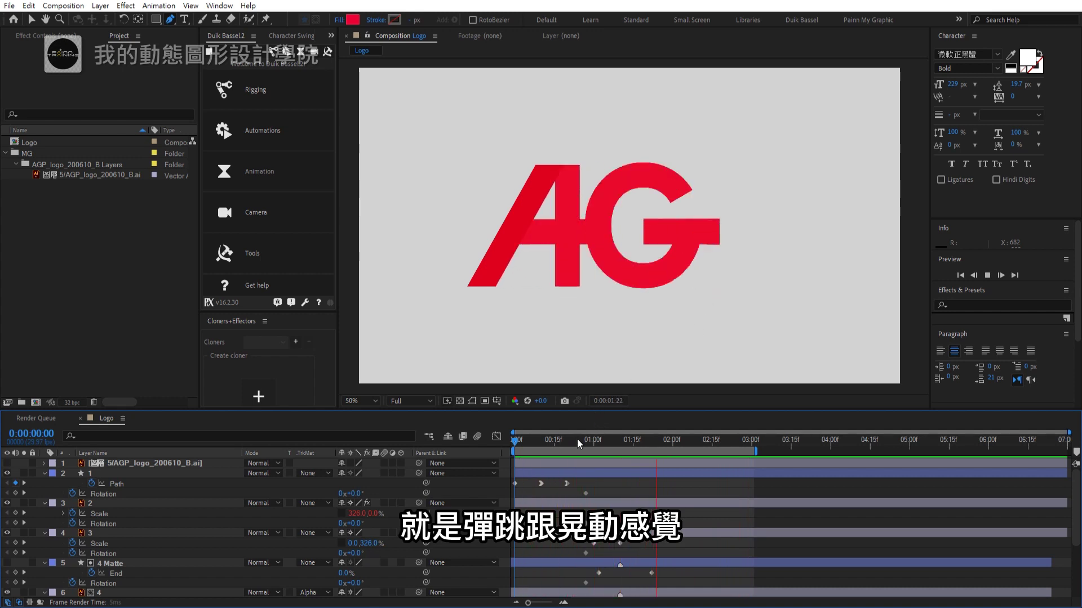
- Drag the AGP_logo Illustrator file onto the New Composition icon to build a comp from it
drag(614, 449, 505, 189)
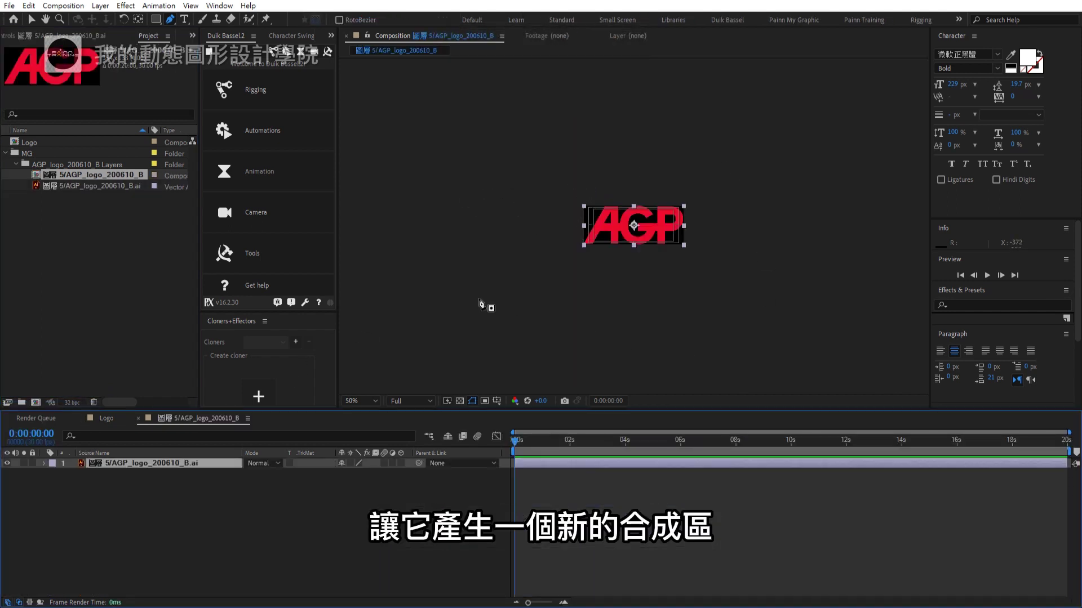
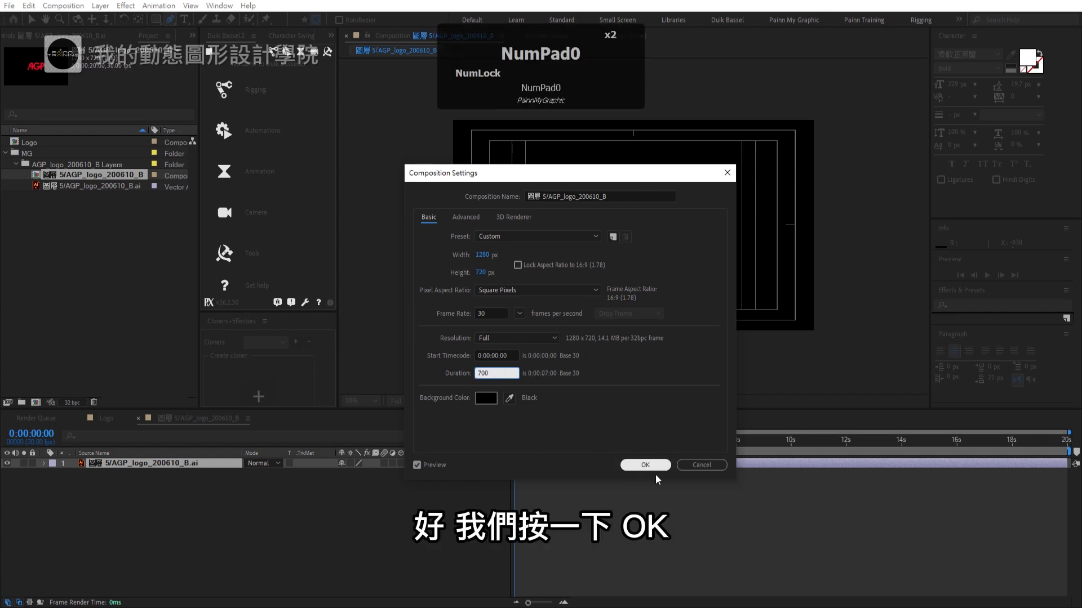
- Confirm Composition Settings of 1280×720, 30 fps and 0:00:07:00 duration
click(645, 469)
- Scale the logo layer to 217% and enable Continuously Rasterize to keep its vector edges crisp
key(s)
click(358, 480)
drag(357, 480, 622, 240)
scroll(up, 3)
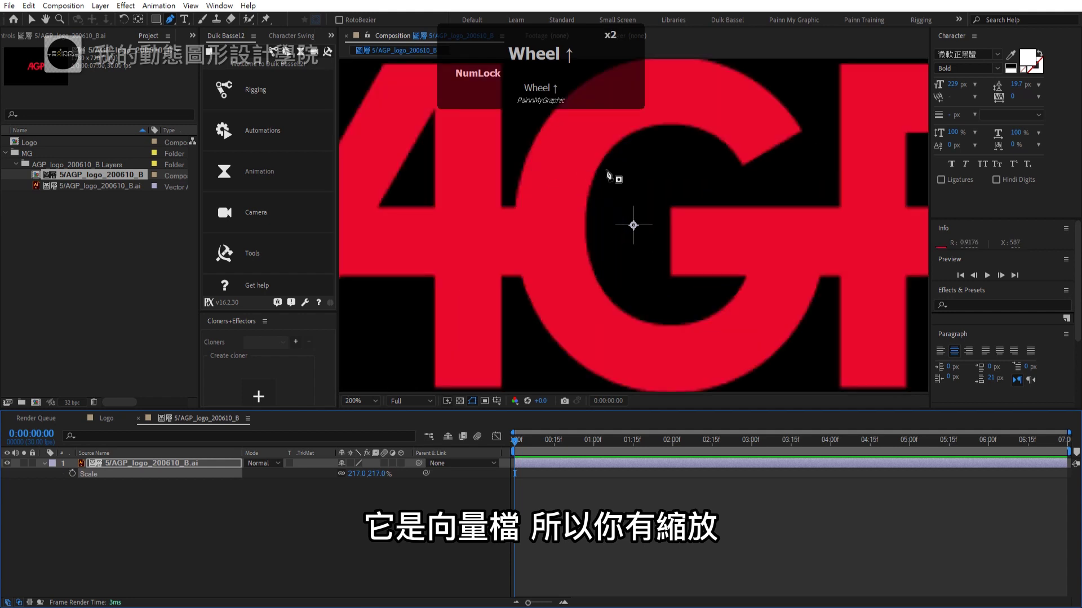
scroll(up, 3)
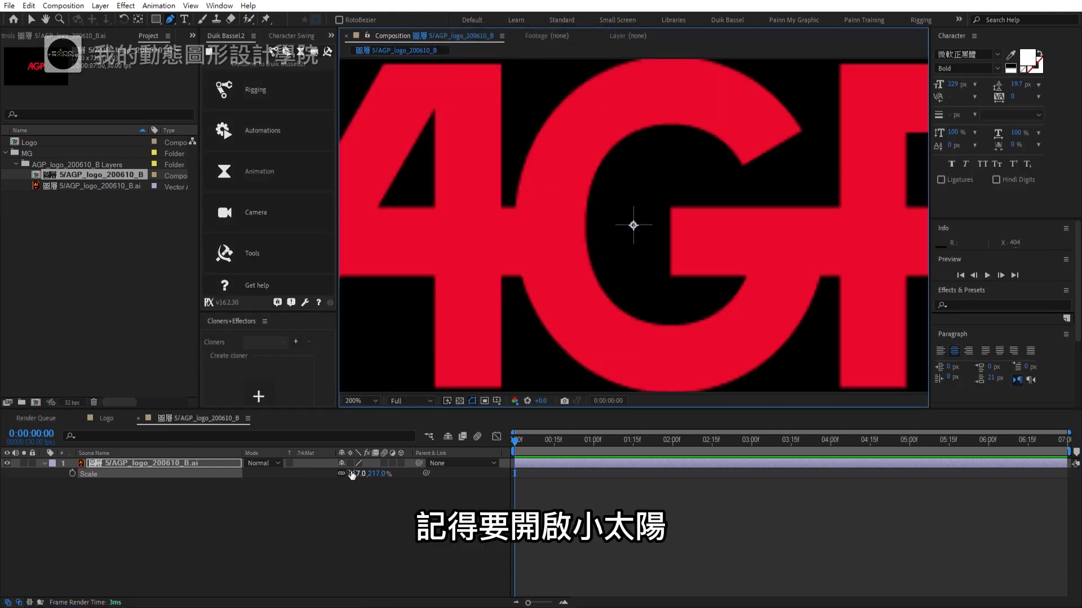
click(355, 470)
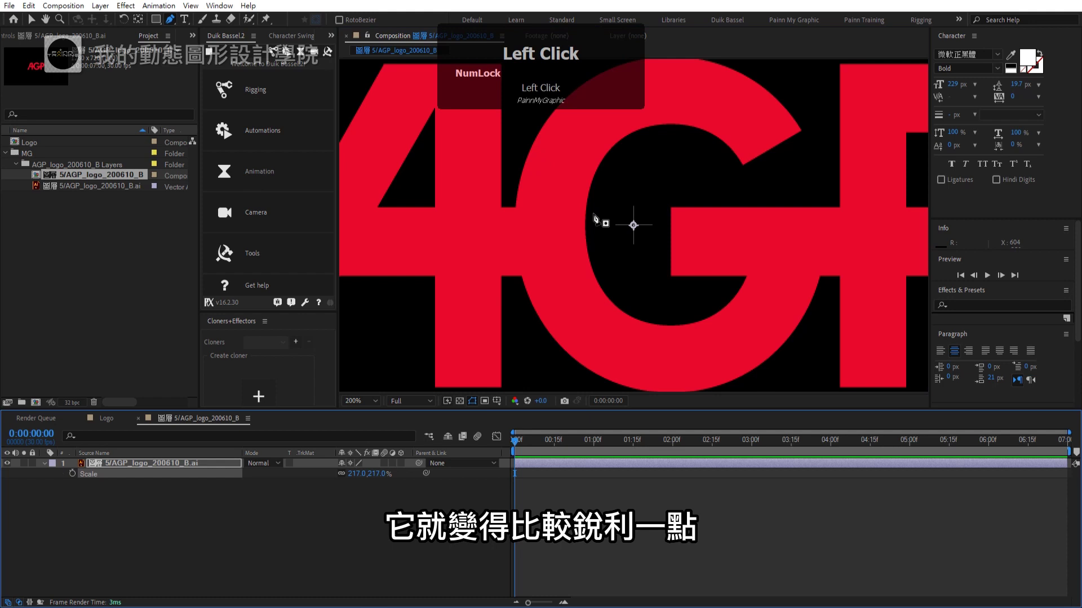
scroll(down, 3)
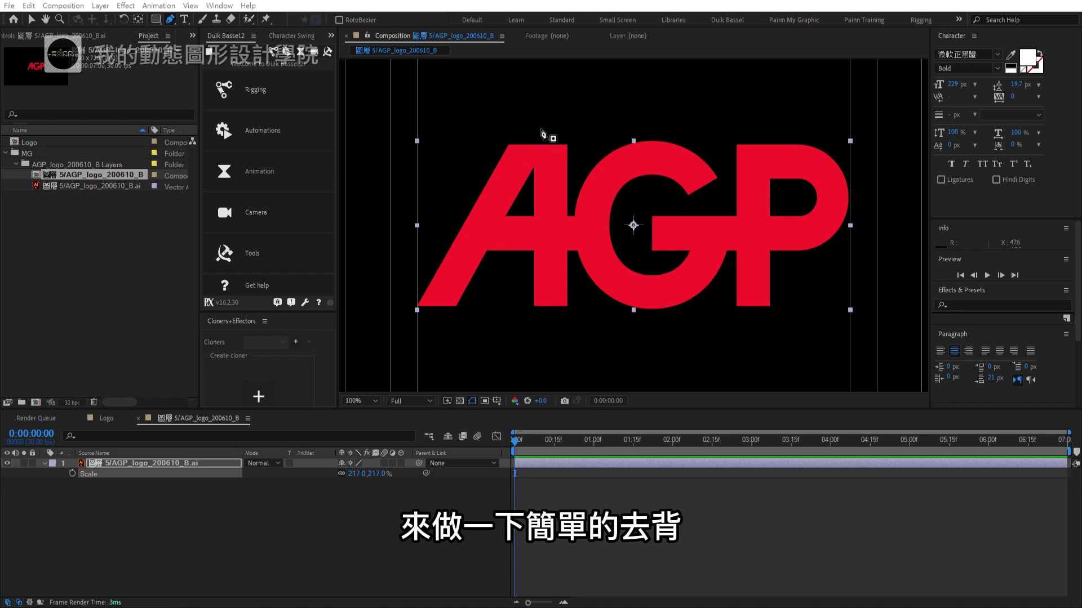
- Duplicate the logo layer into six copies and select the first copy with the Pen tool
click(557, 467)
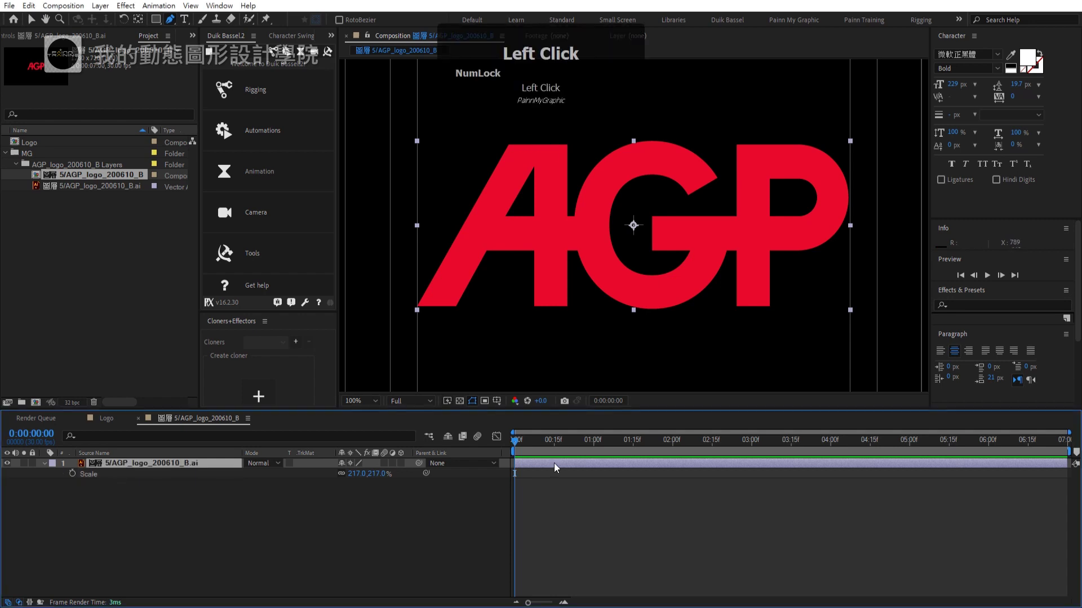
key(ctrl+d)
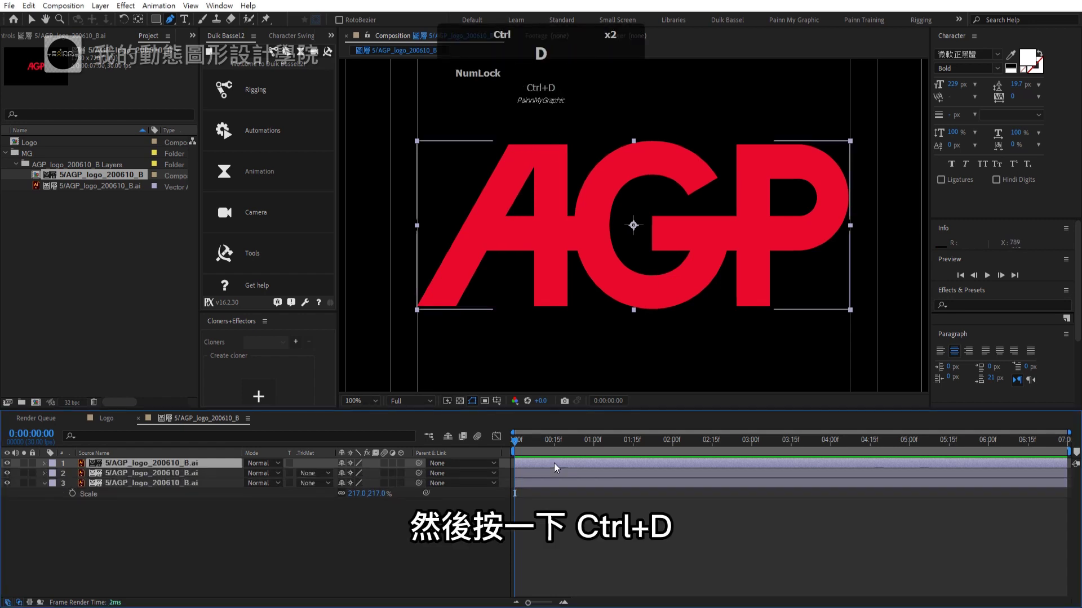
key(ctrl+d)
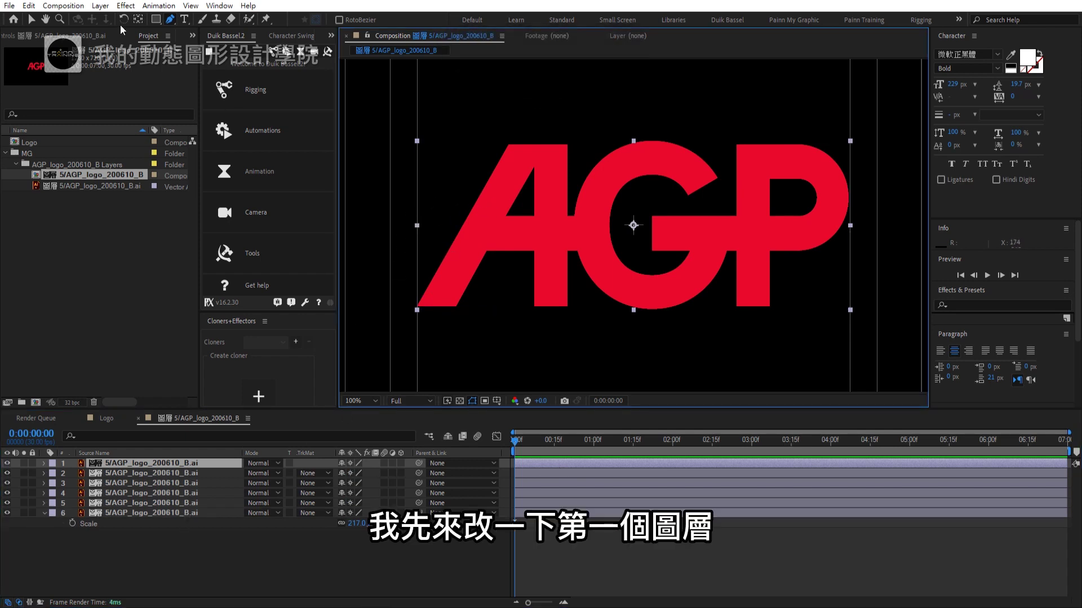
click(175, 26)
click(435, 139)
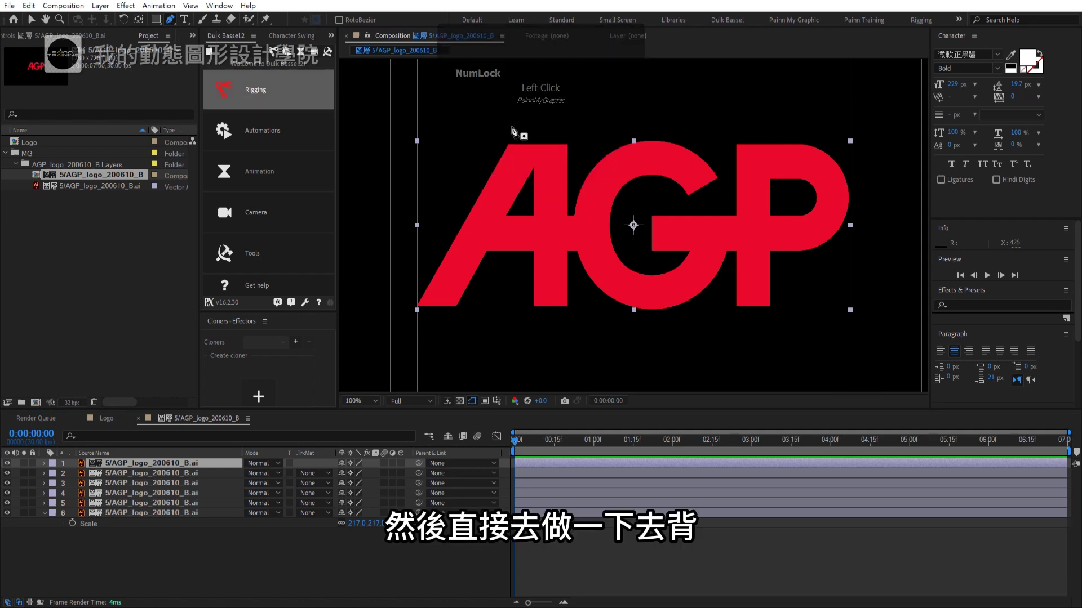
- Draw a freeform mask around the A's diagonal stroke on layer 1, then unsolo it
click(504, 127)
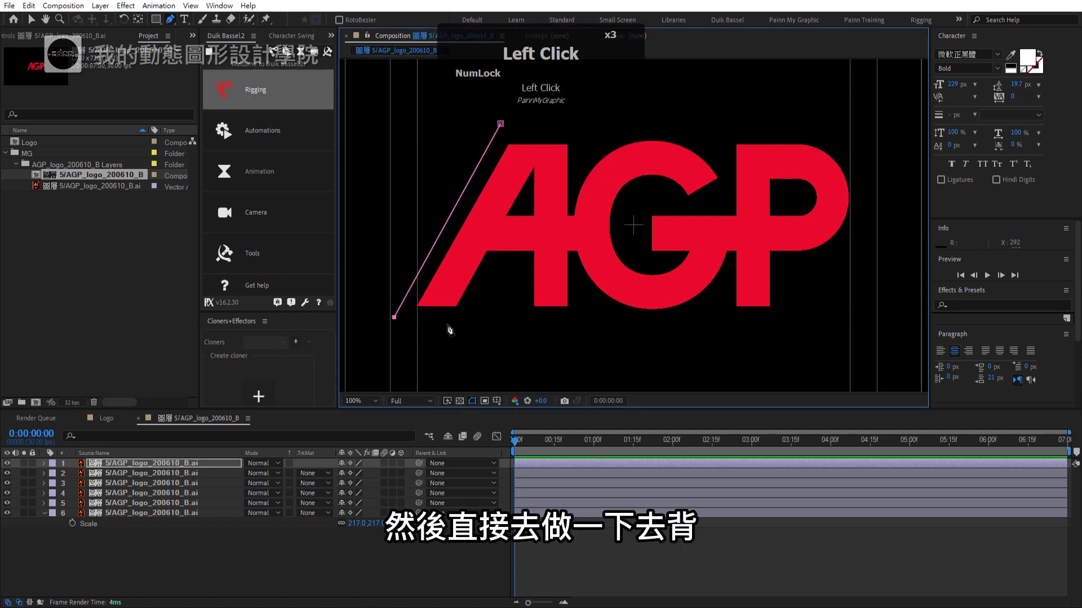
scroll(up, 3)
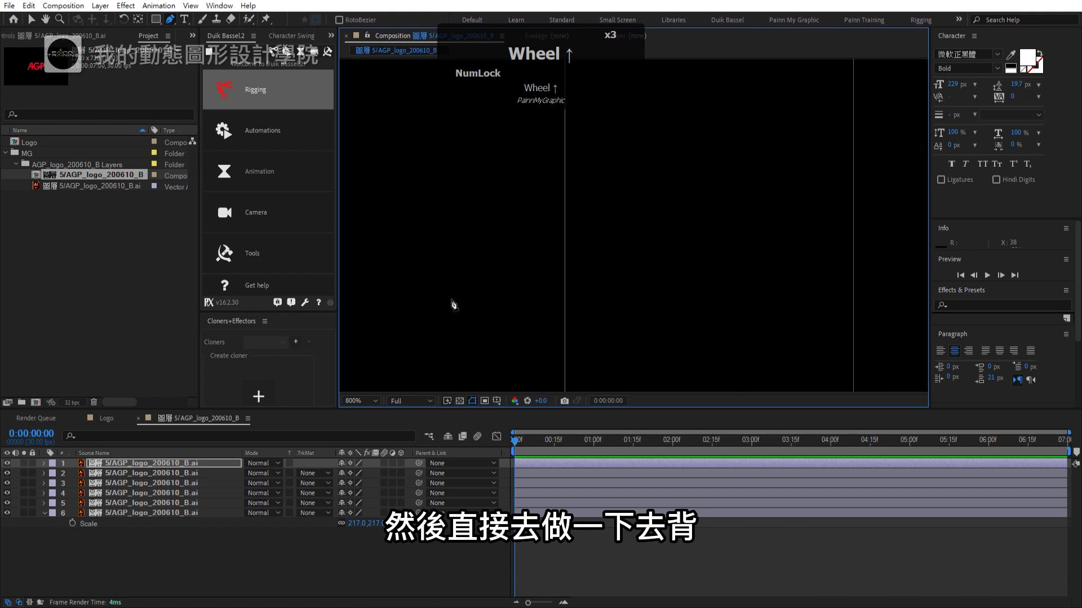
drag(682, 239, 612, 277)
double_click(612, 277)
middle_click(681, 192)
click(665, 128)
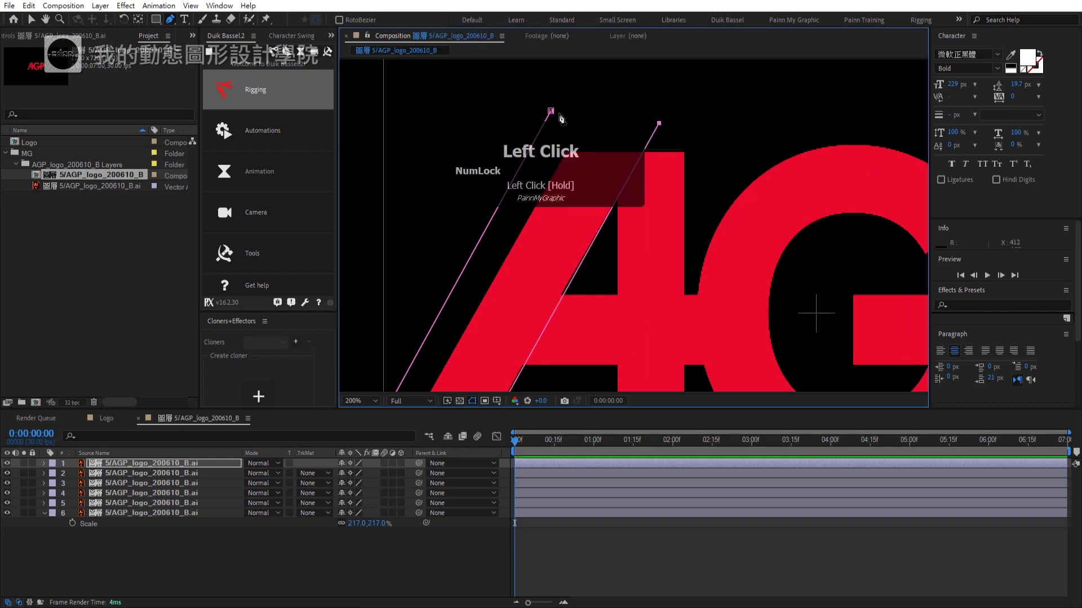
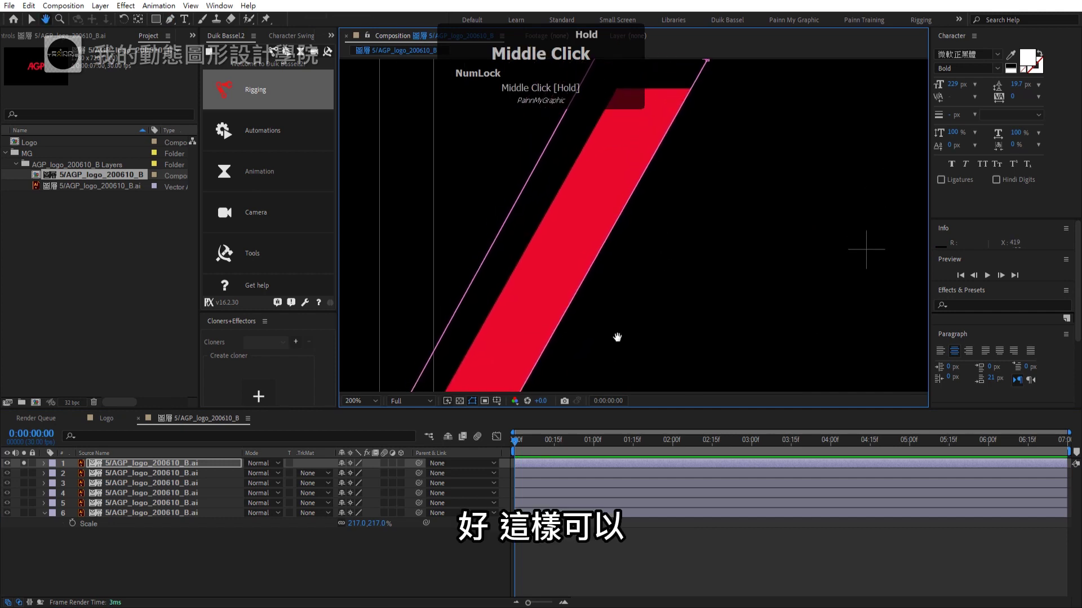
click(27, 469)
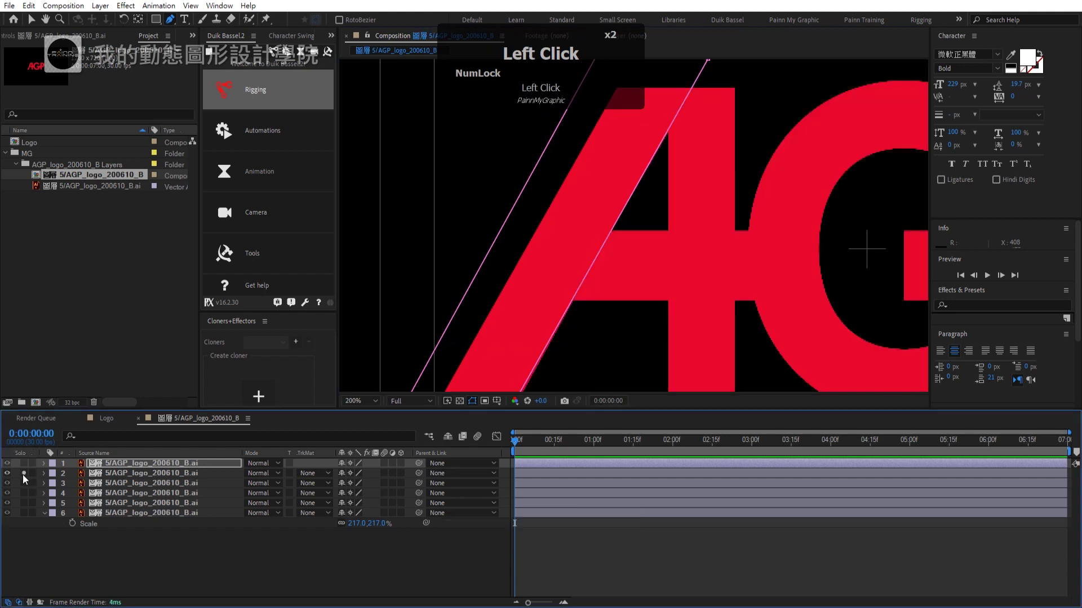
scroll(down, 3)
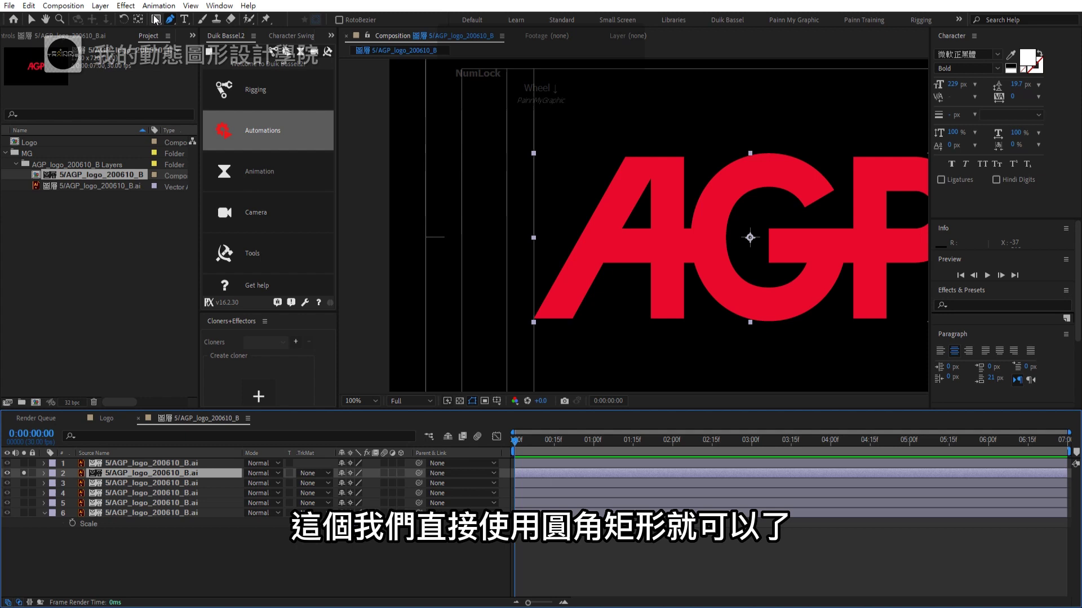
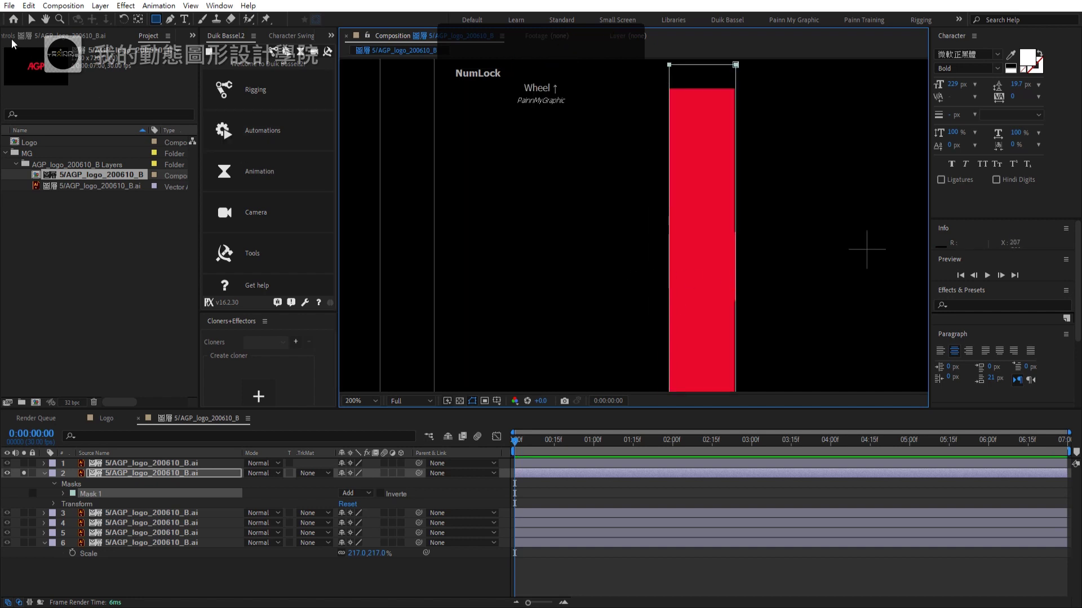
- Mask layer 2 to the A's vertical bar, nudging the mask edge onto the stroke, then show all layers again
double_click(35, 27)
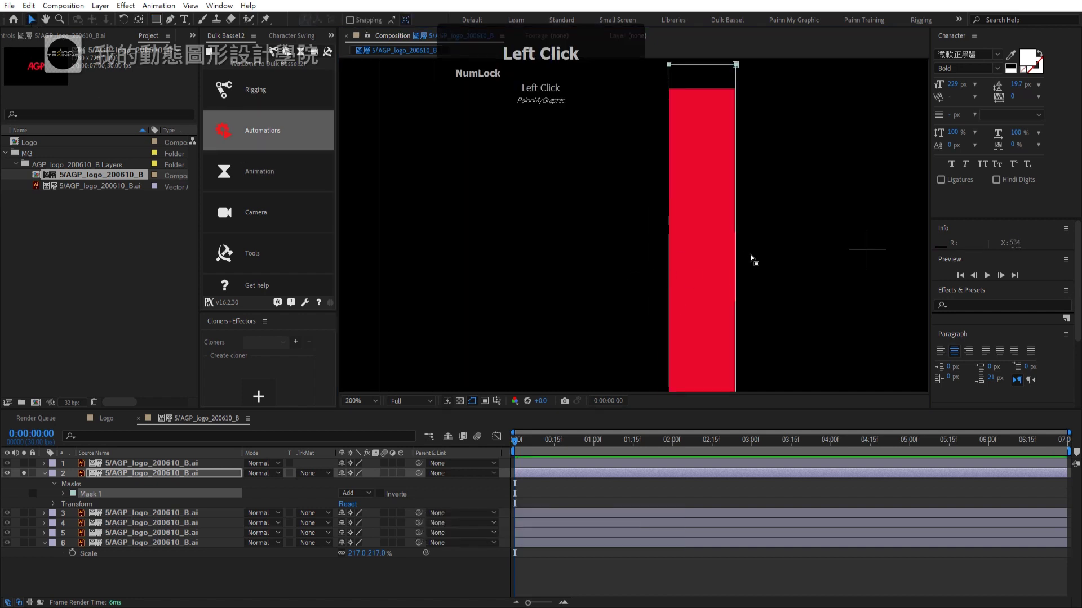
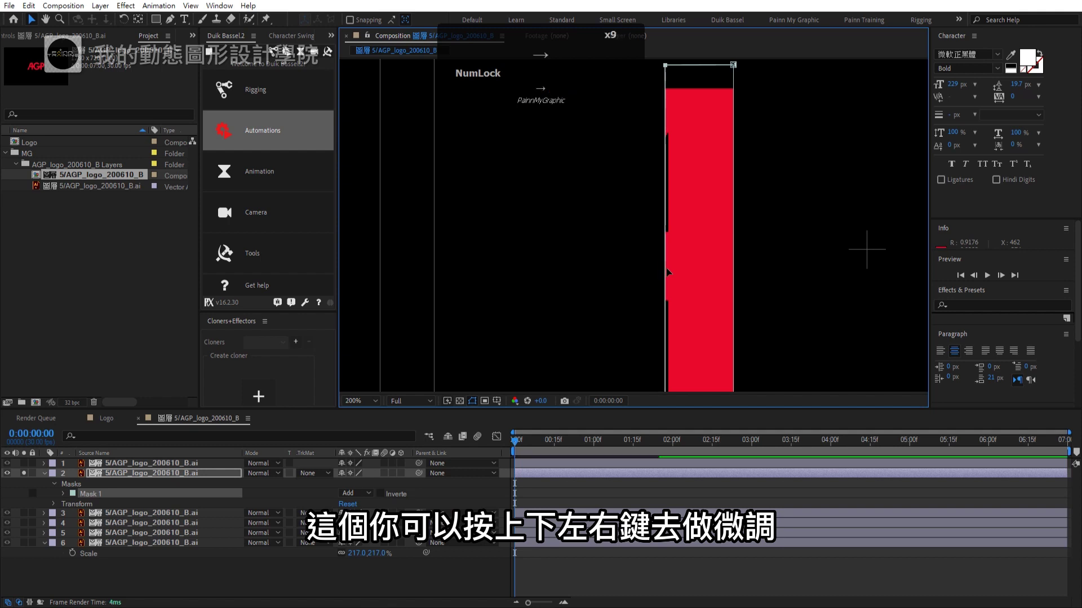
click(473, 409)
key(Right)
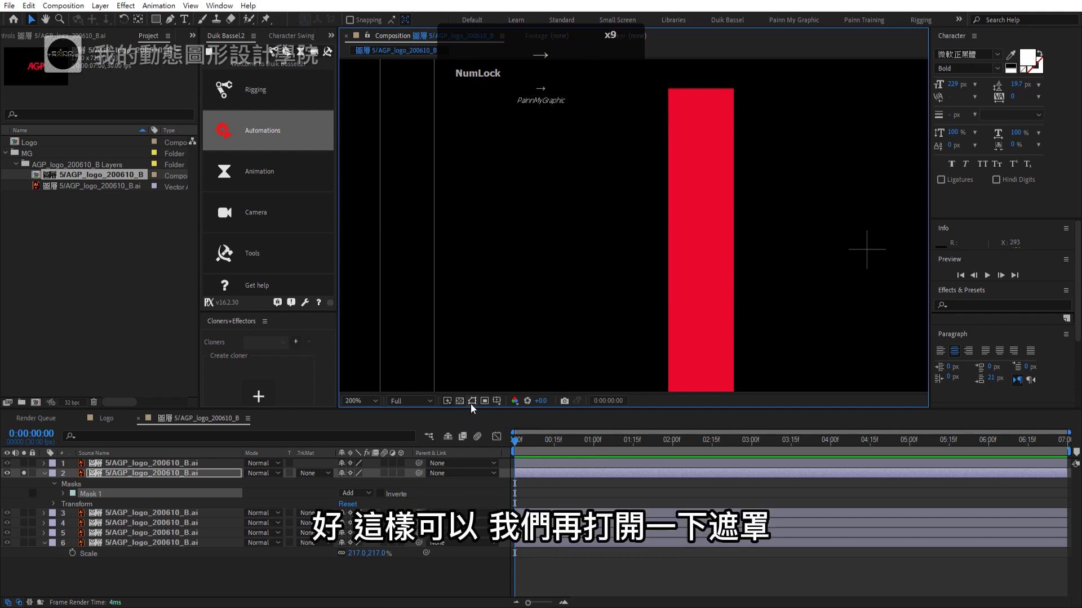
click(474, 408)
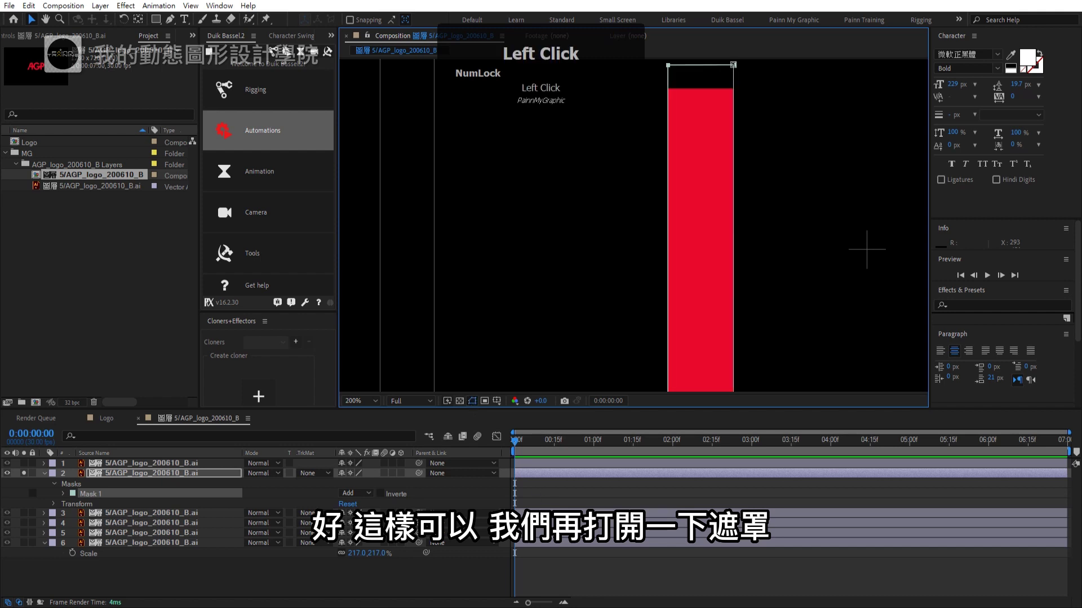
click(51, 479)
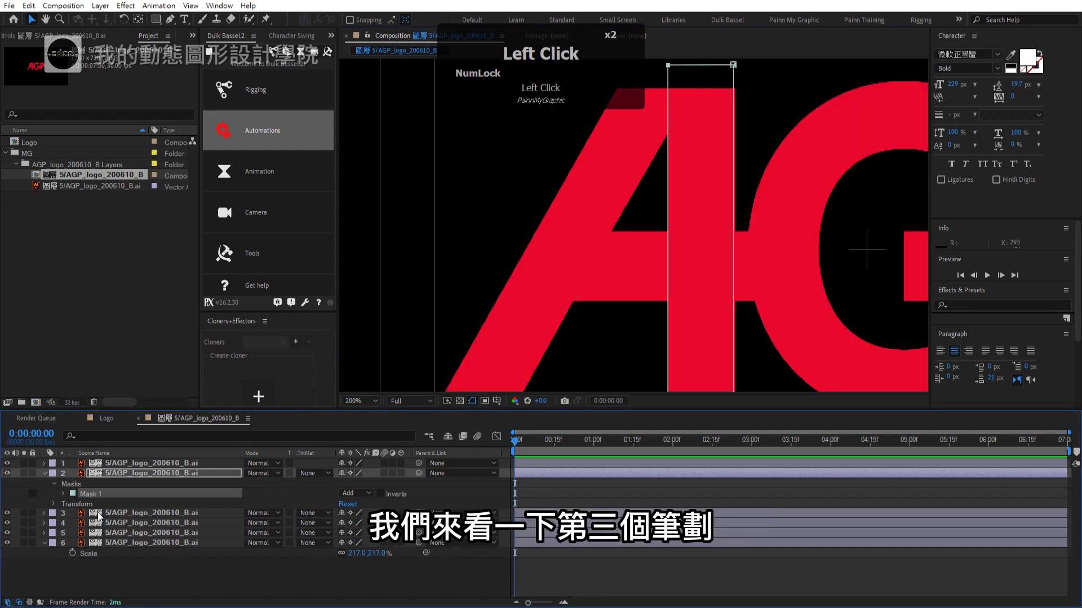
- Solo layer 3 and draw a Rectangle mask around the A's horizontal crossbar
click(102, 517)
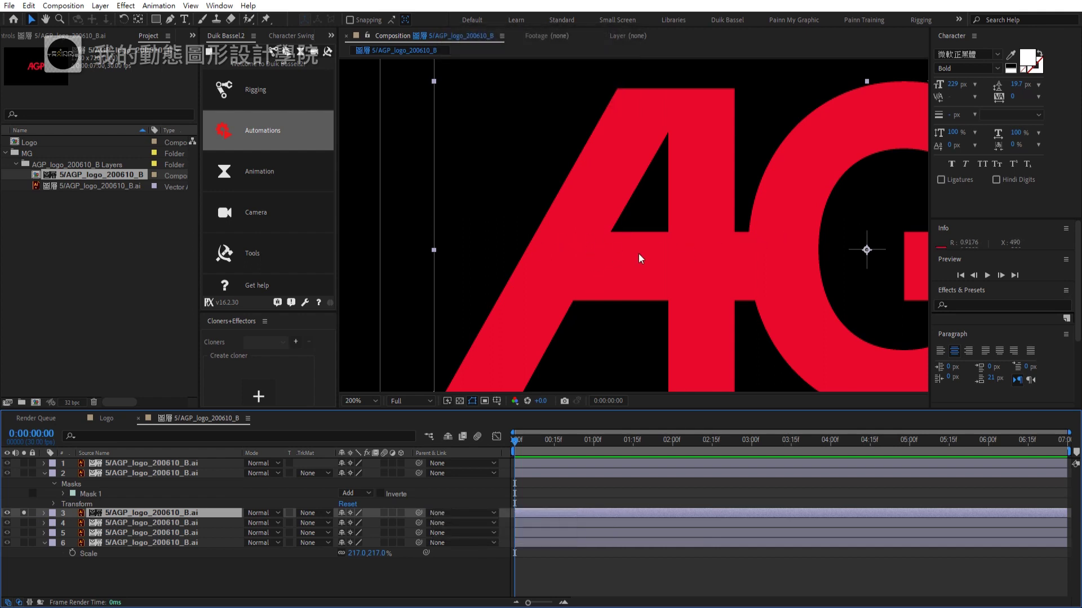
double_click(161, 26)
drag(167, 30, 38, 22)
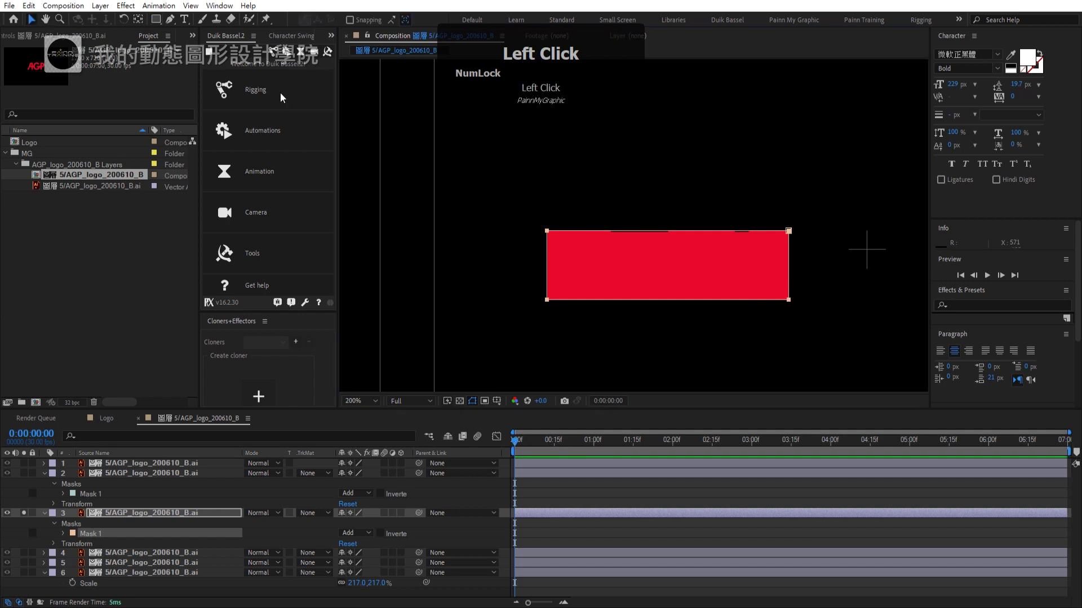
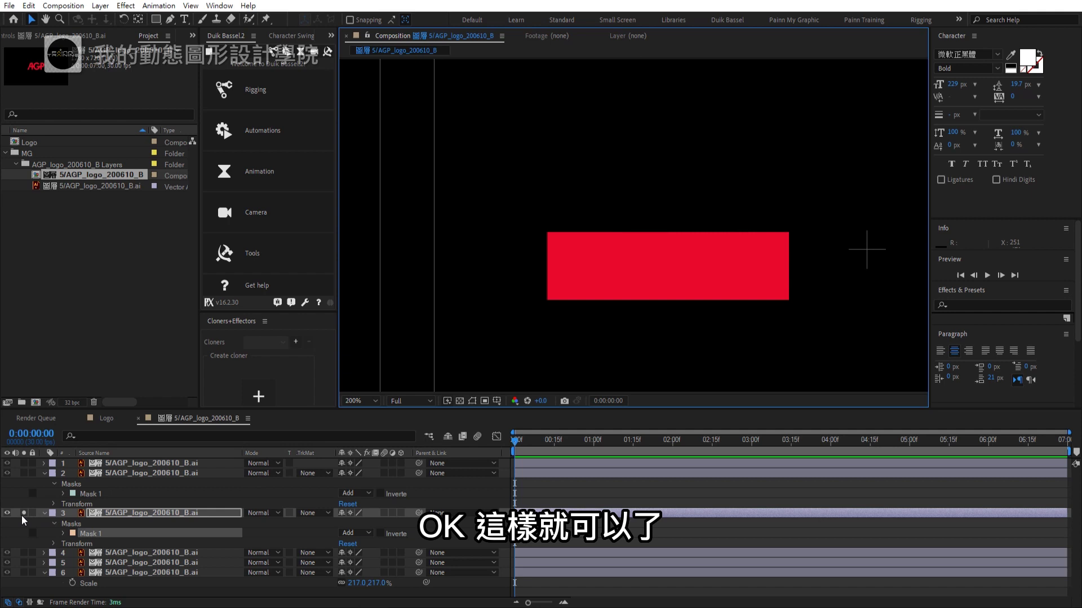
- Draw a closed Pen mask around the letter G on layer 4, then unsolo to see all layers
double_click(25, 520)
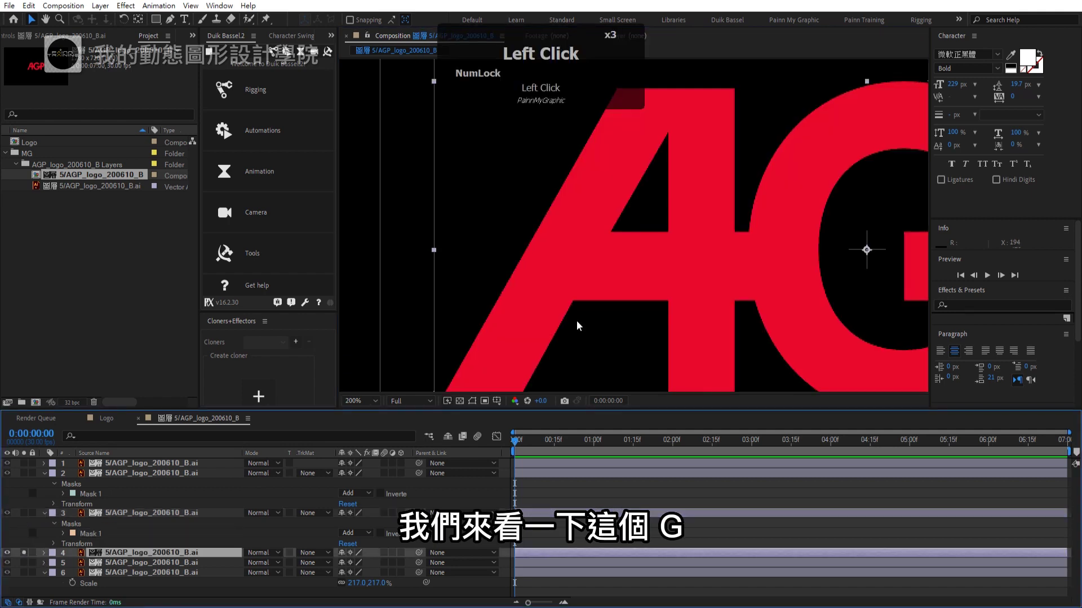
scroll(down, 3)
drag(723, 279, 171, 24)
click(171, 24)
click(689, 136)
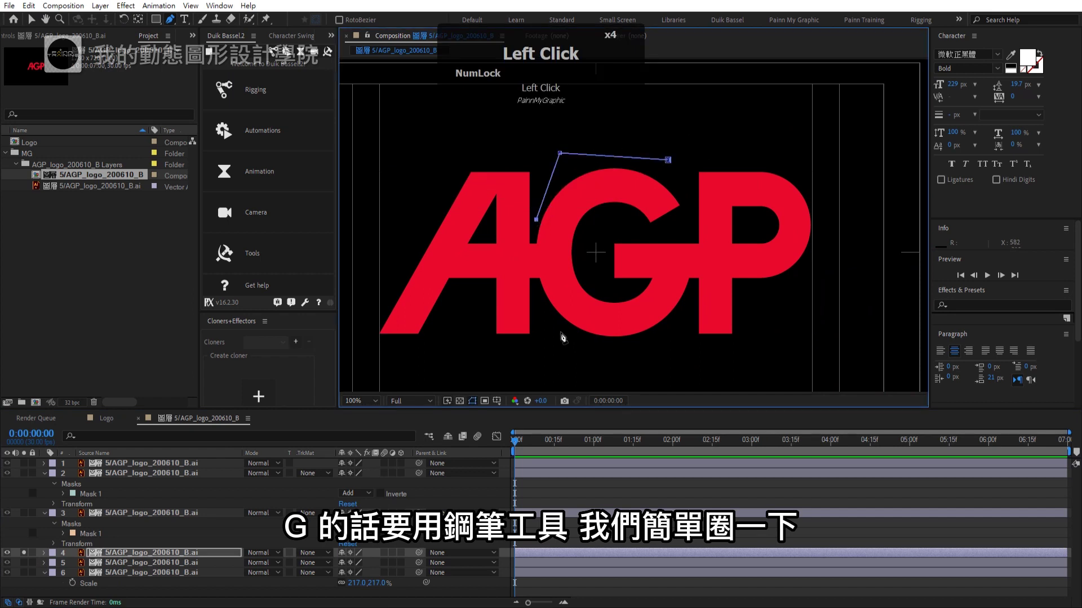
scroll(up, 3)
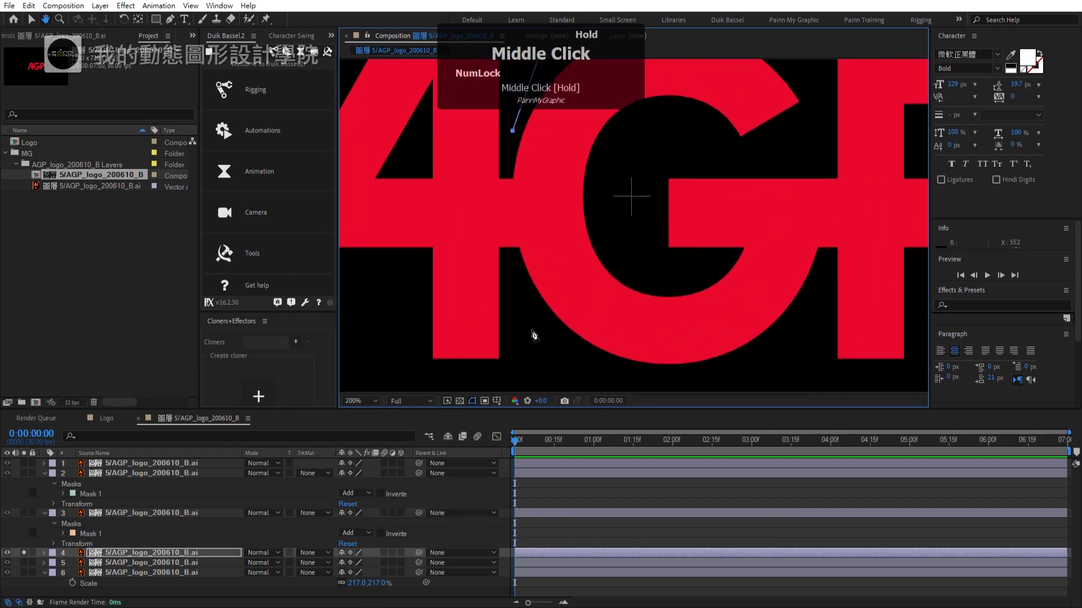
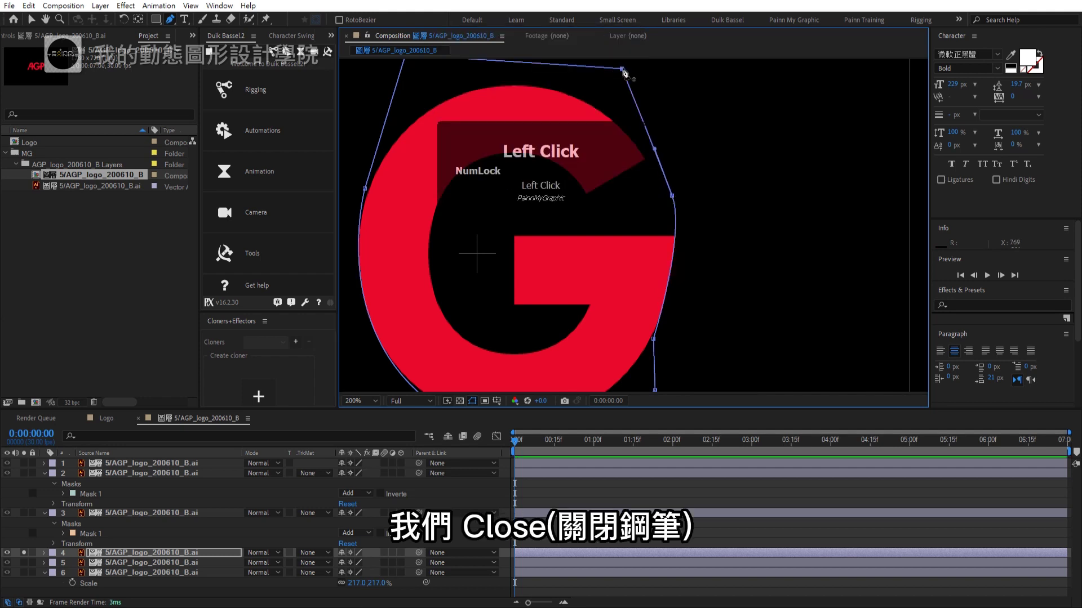
click(737, 190)
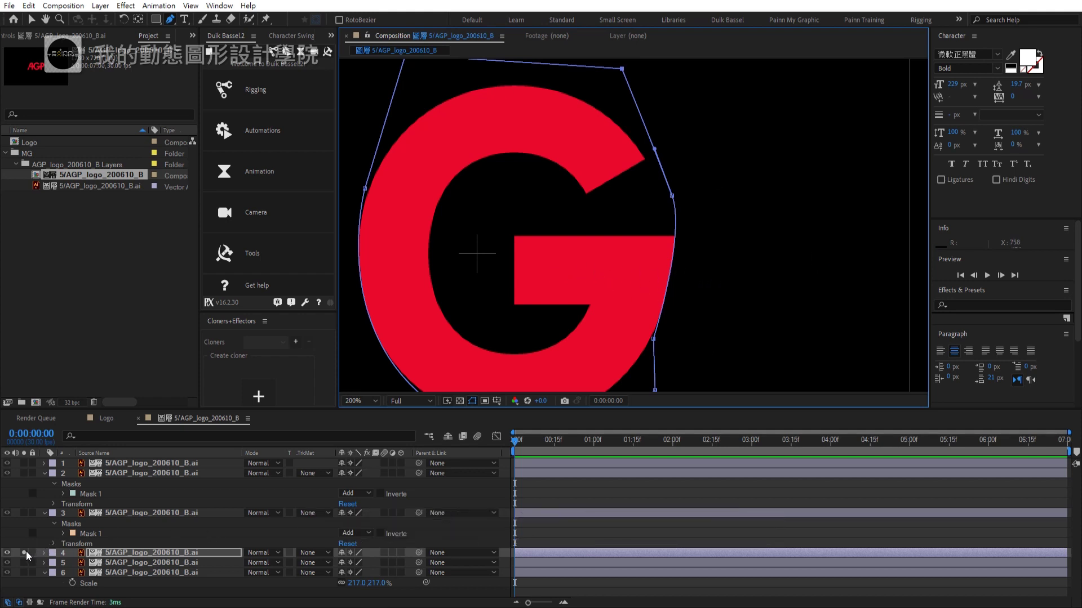
double_click(28, 557)
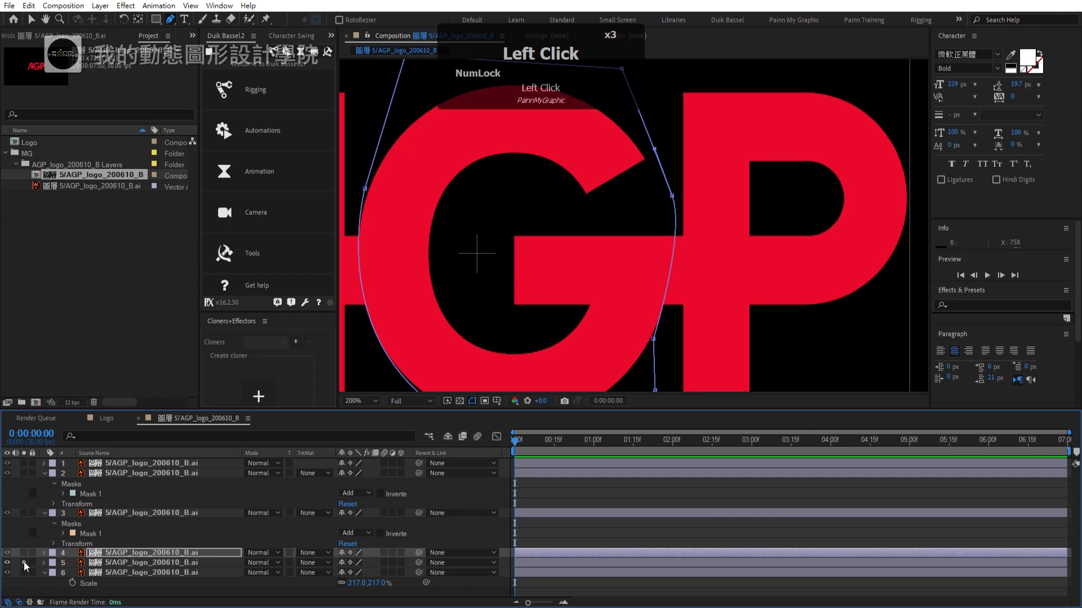
- Draw a closed Pen mask around the P's bowl on layer 5 with a Shift-constrained horizontal bottom edge
scroll(down, 3)
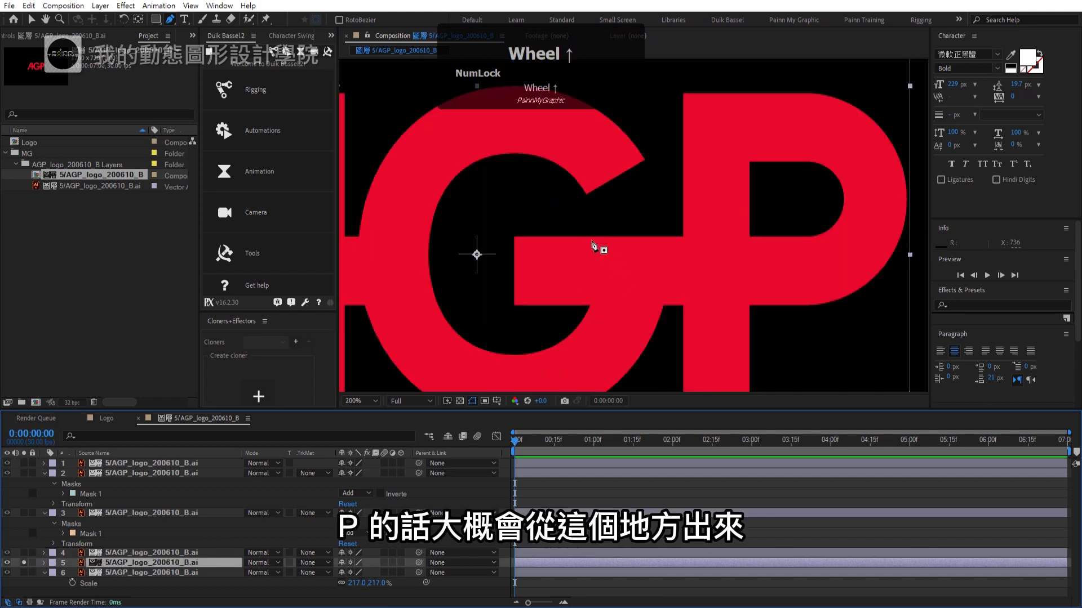
scroll(up, 3)
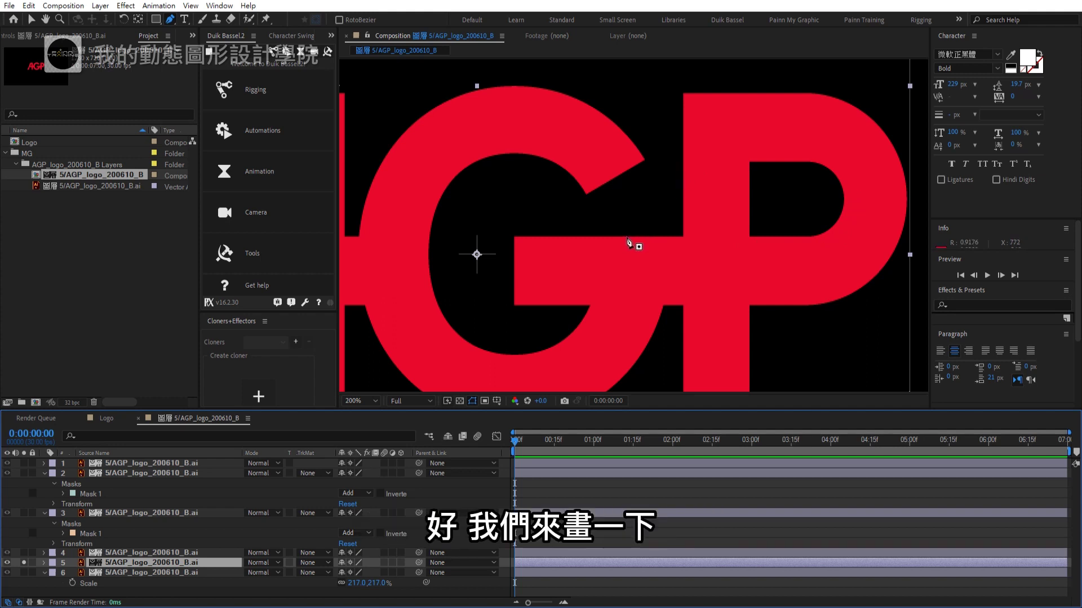
drag(633, 242, 757, 168)
drag(757, 168, 671, 82)
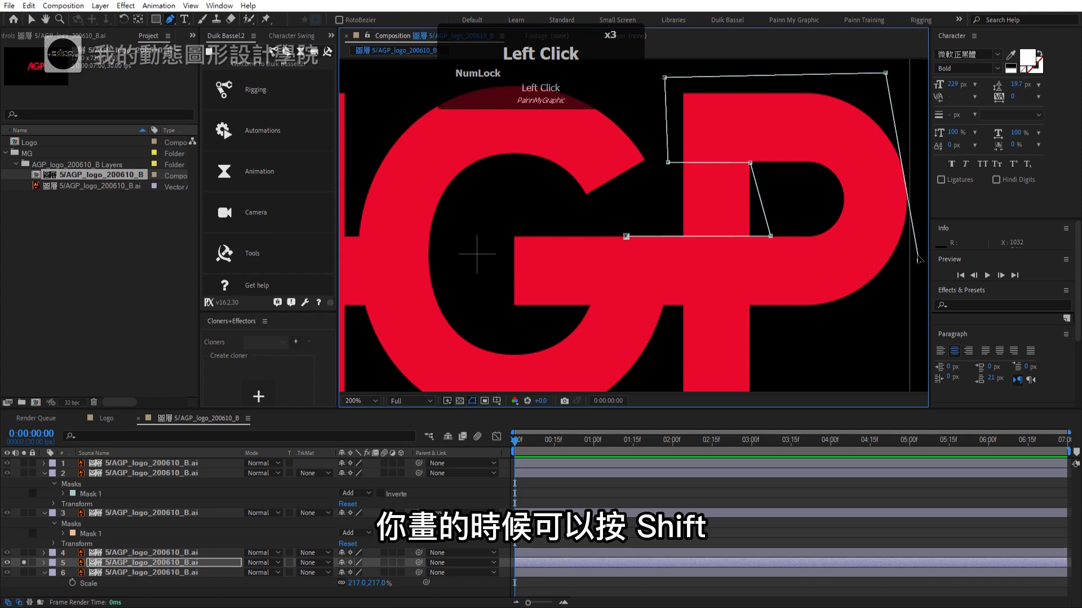
key(ctrl+z)
click(919, 171)
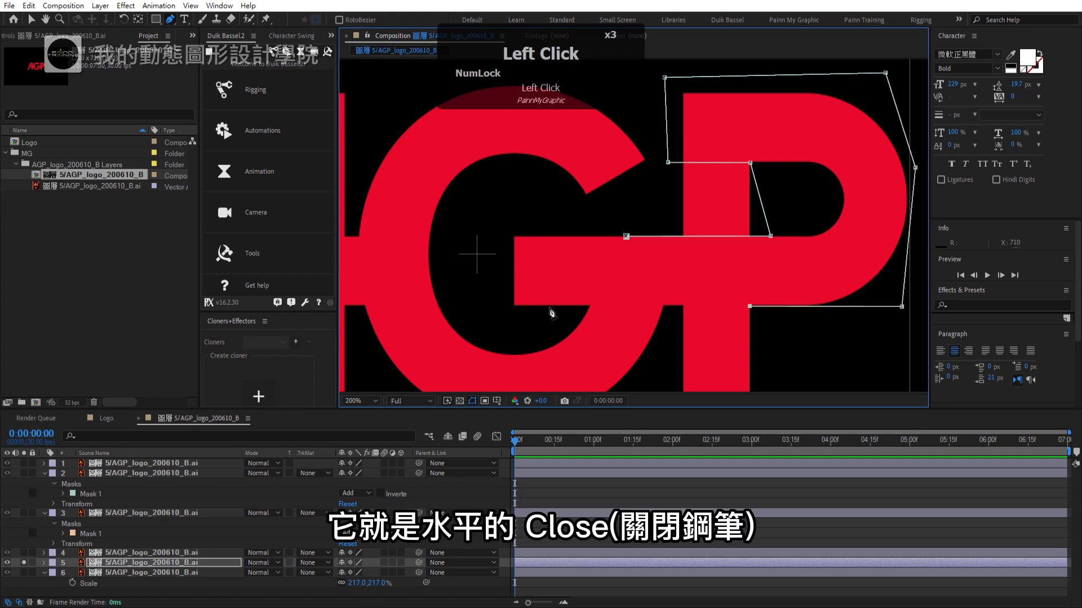
key(shift+Num_Lock)
double_click(631, 311)
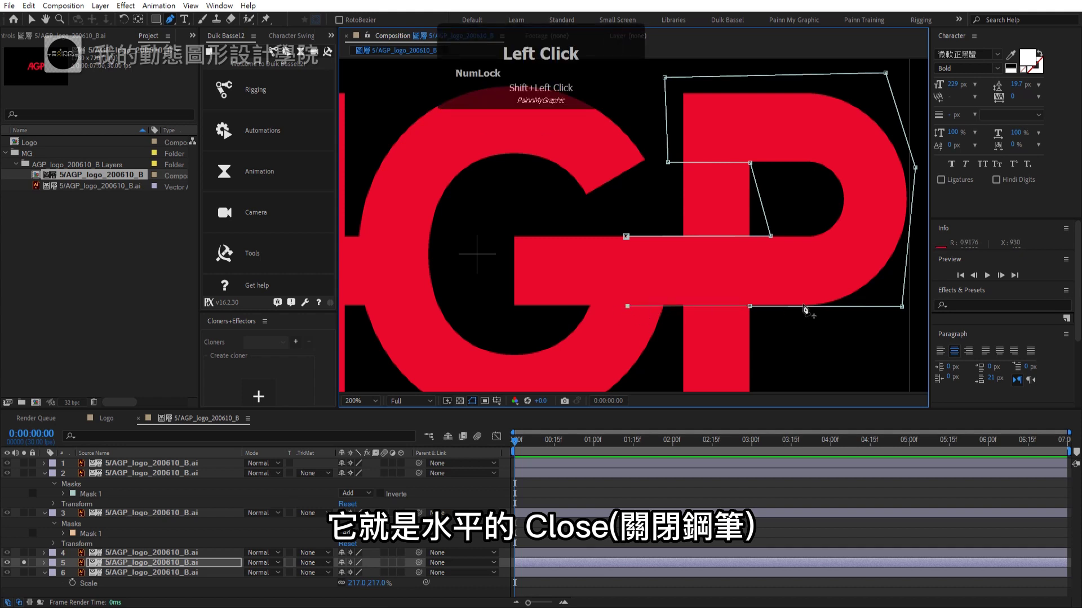
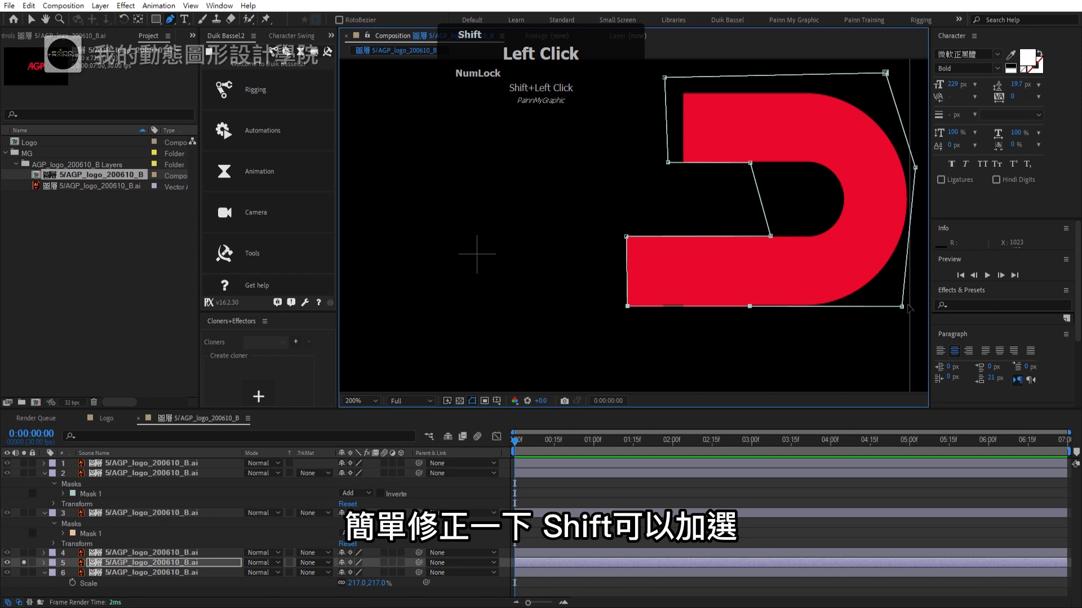
- Nudge the bowl mask points upward and hide mask outlines to inspect the cut
key(Up)
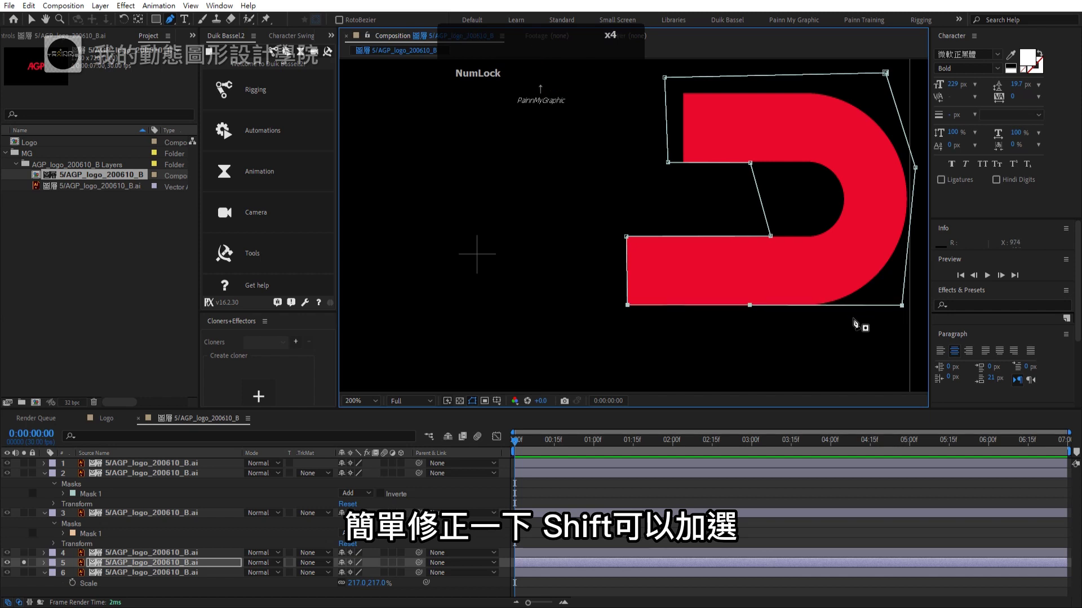
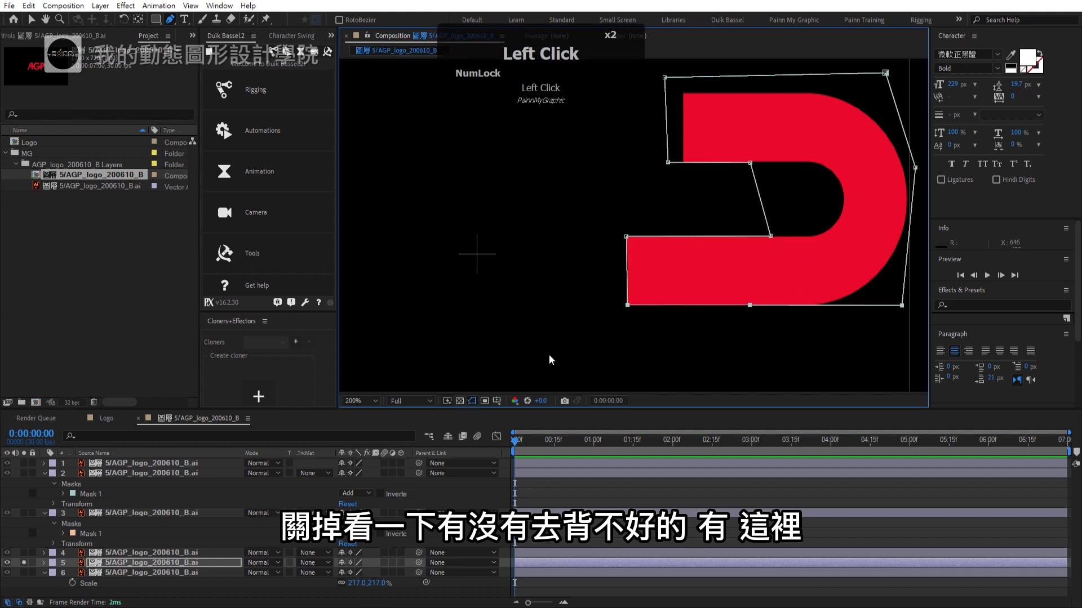
key(Up)
click(473, 406)
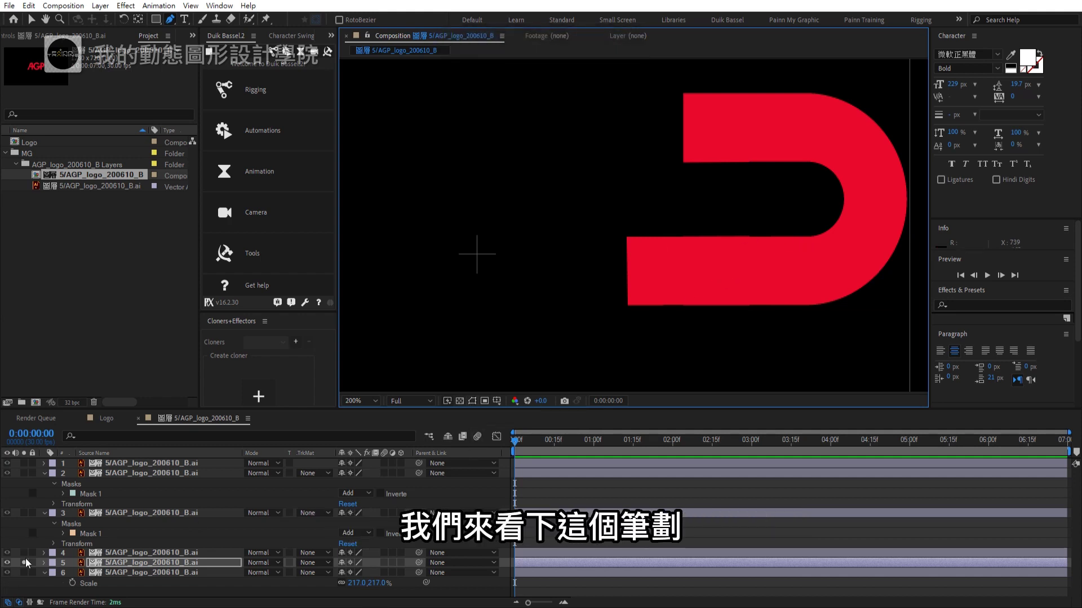
- Mask layer 6 to the P's vertical stem, nudge its edges with arrow keys, hide outlines and unsolo
click(28, 567)
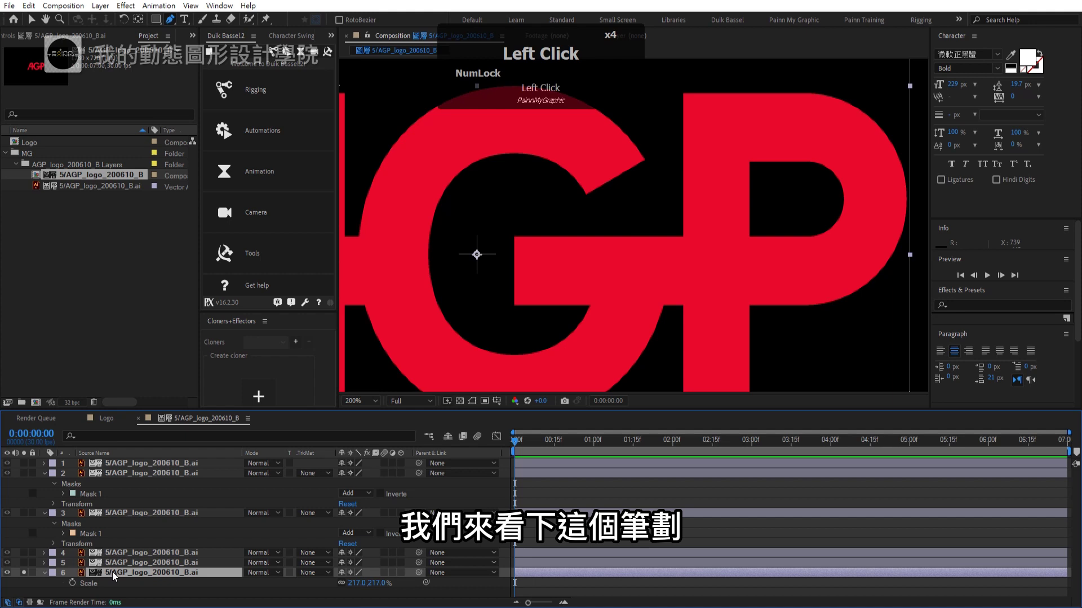
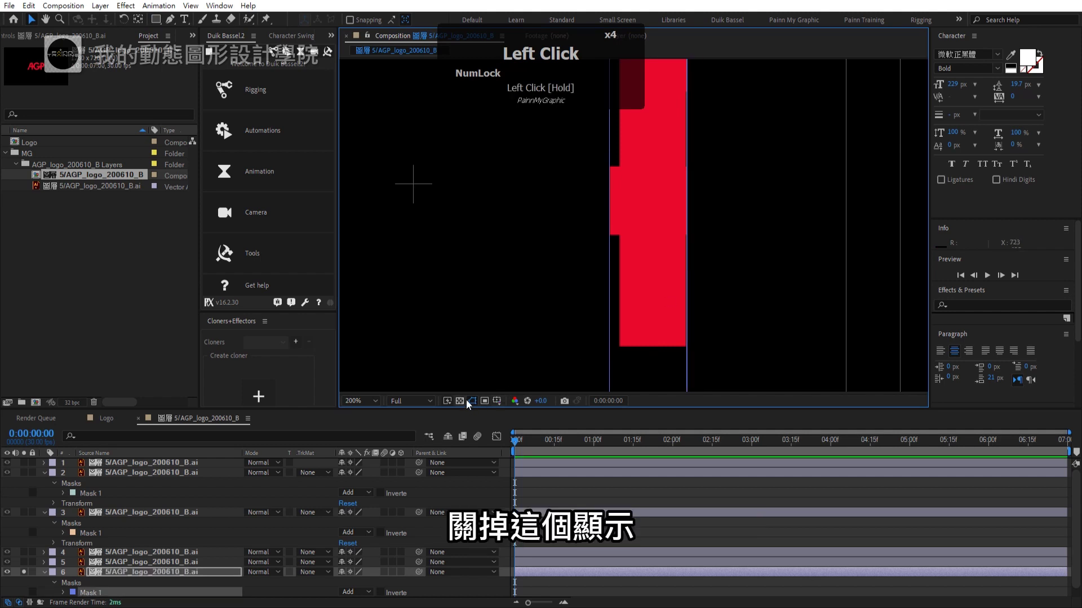
key(Left)
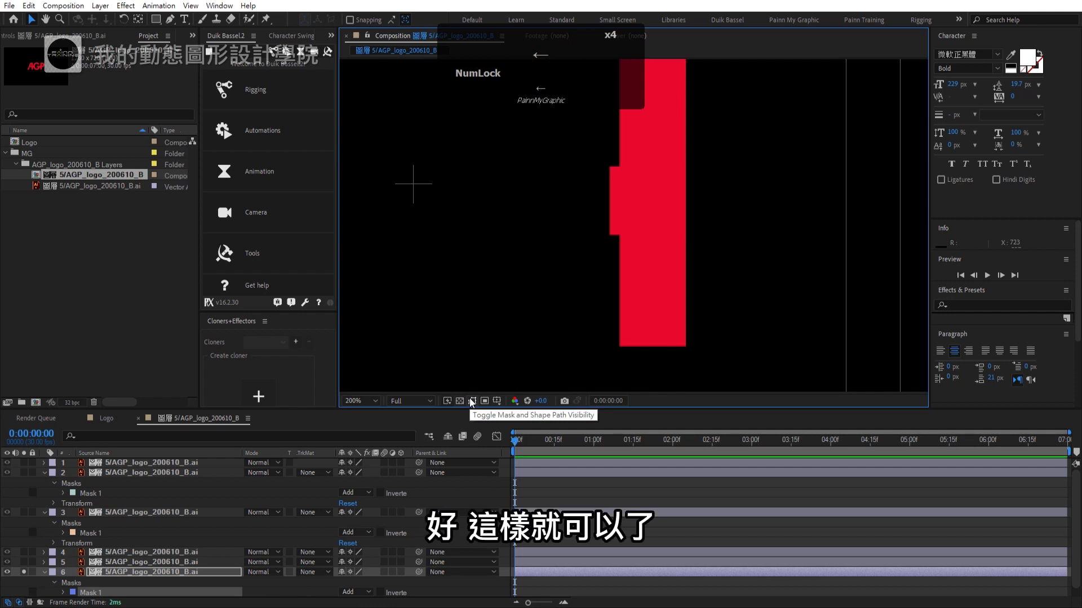
click(473, 404)
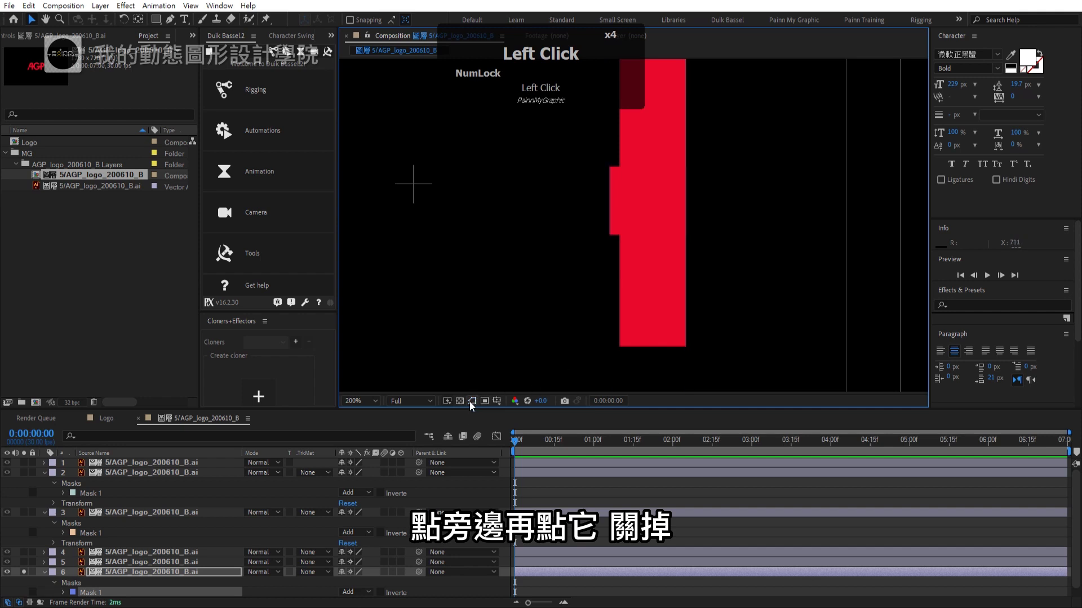
key(shift+Right)
key(Right)
key(Right)
key(Right)
key(shift+Right)
key(Left)
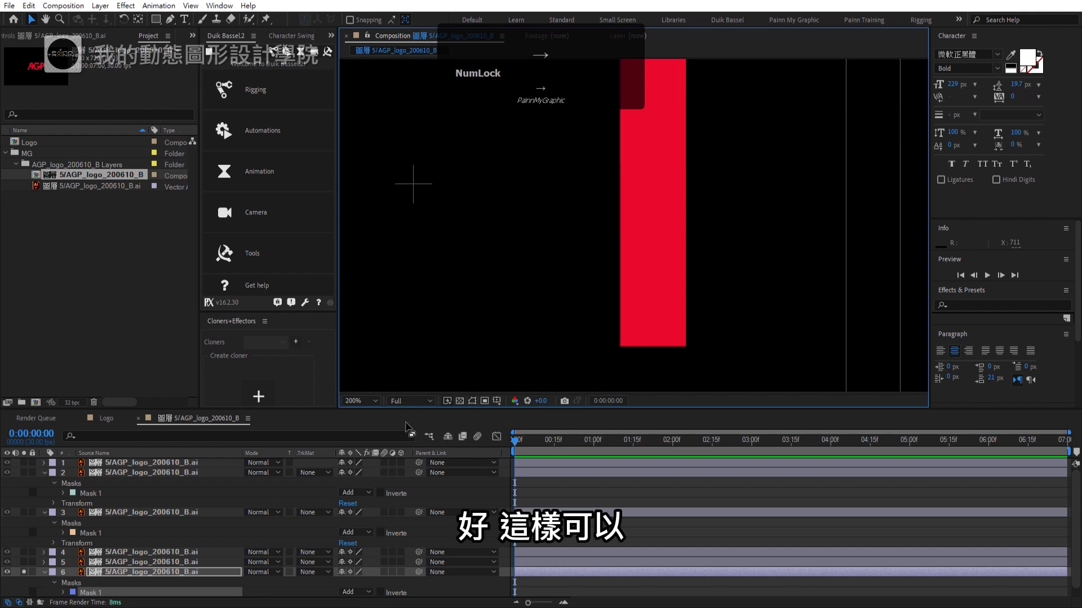
click(26, 578)
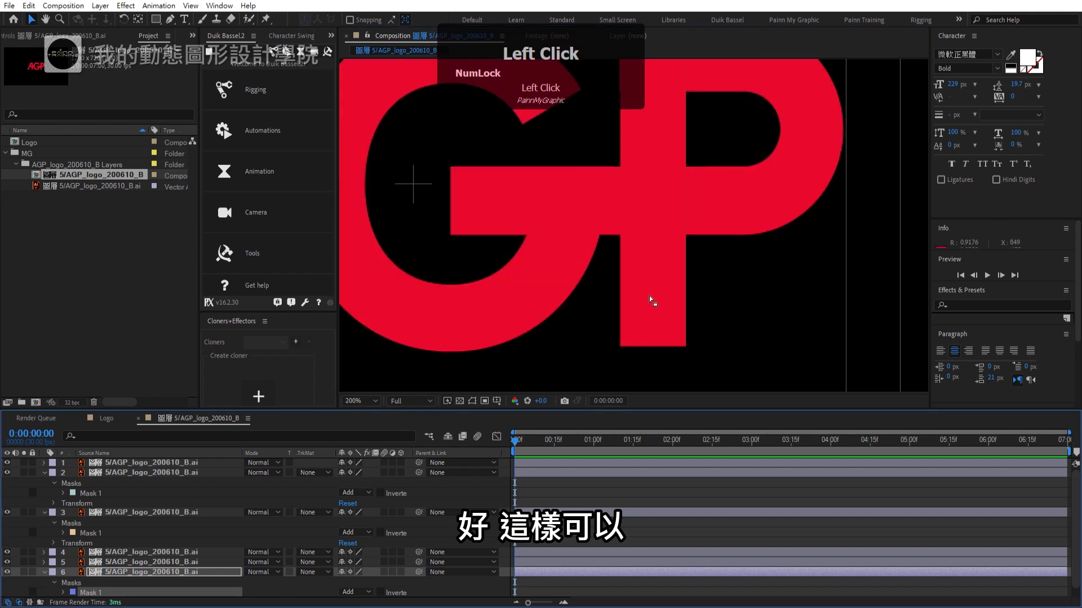
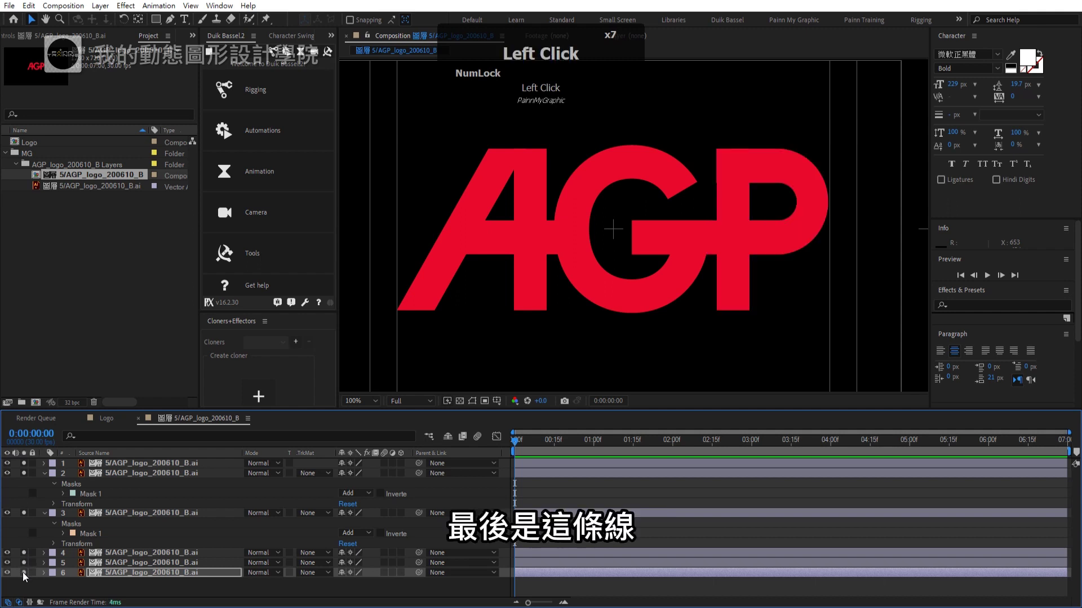
- Rename the three A layers to A1, A2 and A3
scroll(up, 3)
click(46, 480)
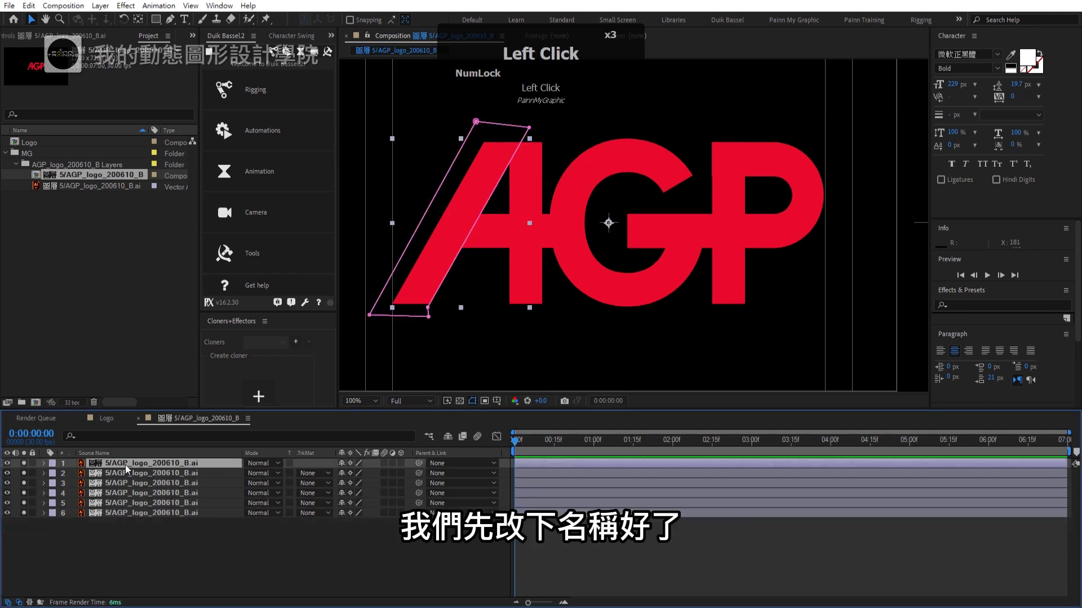
key(Return)
key(shift+a)
text(1)
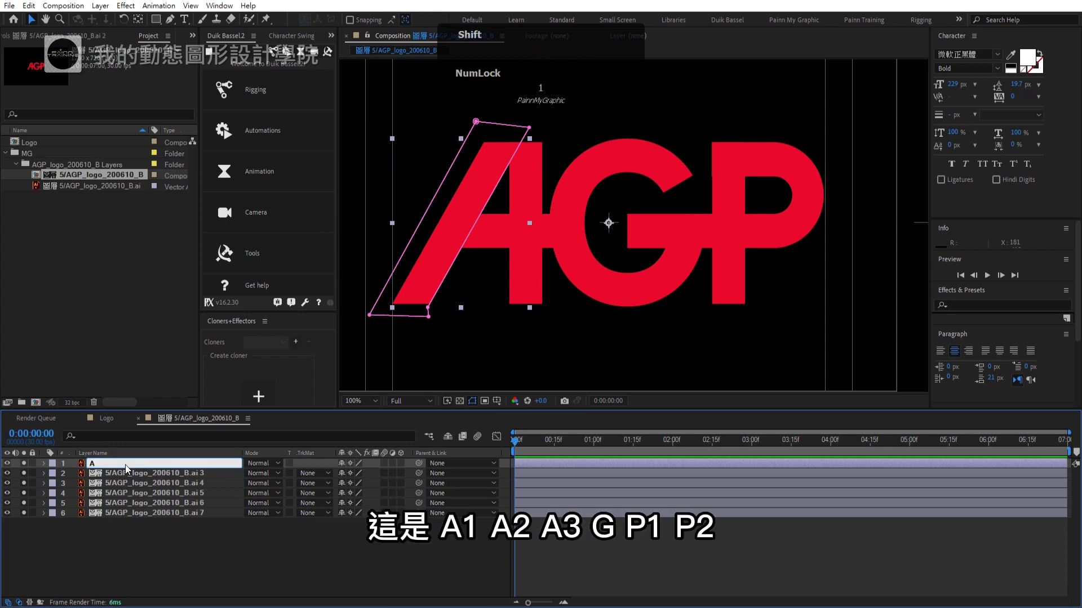
text(1)
key(Return)
click(127, 476)
key(Return)
key(shift+a)
key(2)
key(Return)
click(122, 487)
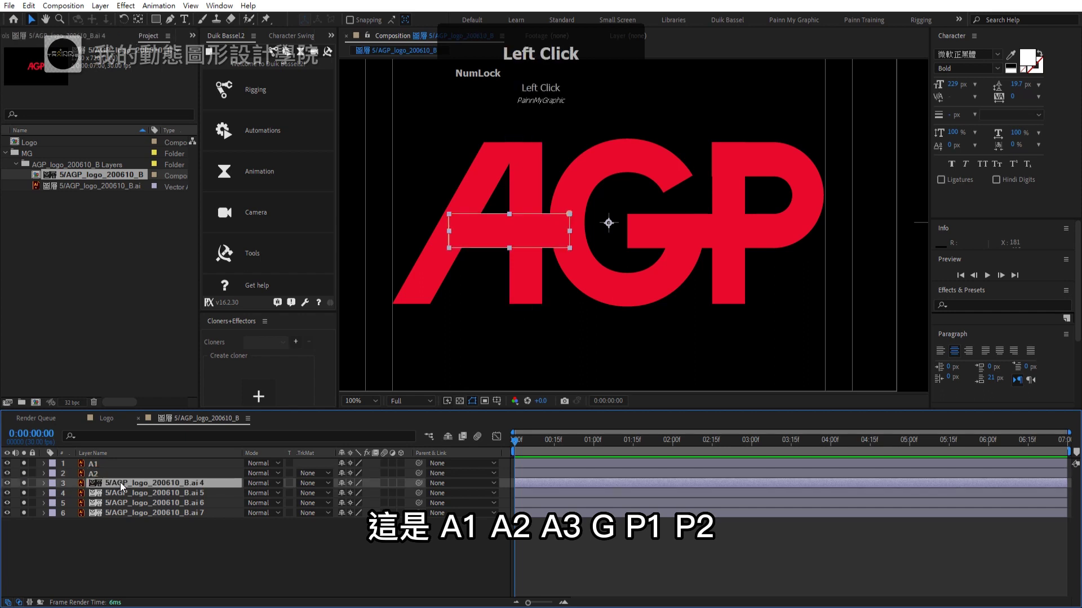
key(Return)
key(shift+a)
key(3)
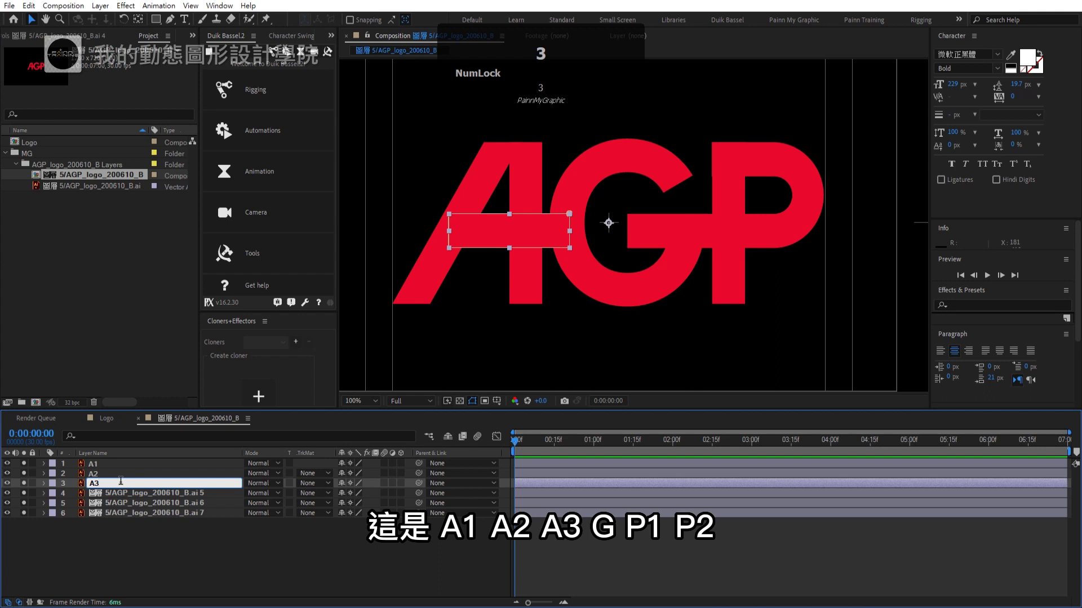
key(Return)
- Rename the remaining layers to G, P1 and P2
click(115, 495)
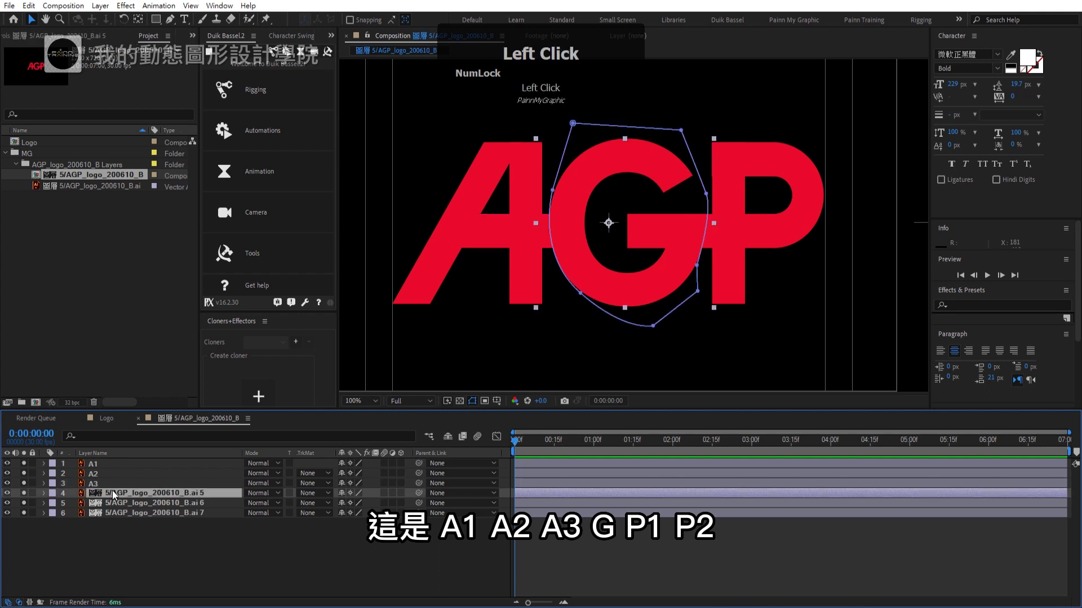
key(Return)
double_click(107, 508)
key(Return)
key(shift+p)
key(1)
key(Return)
click(100, 516)
key(Return)
key(shift+p)
key(2)
key(Return)
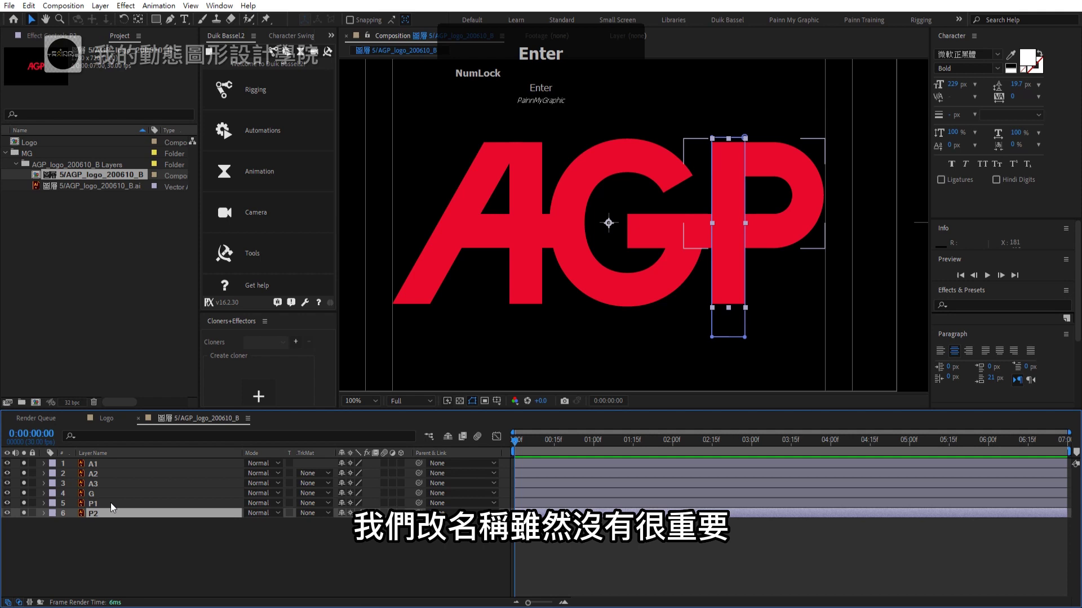
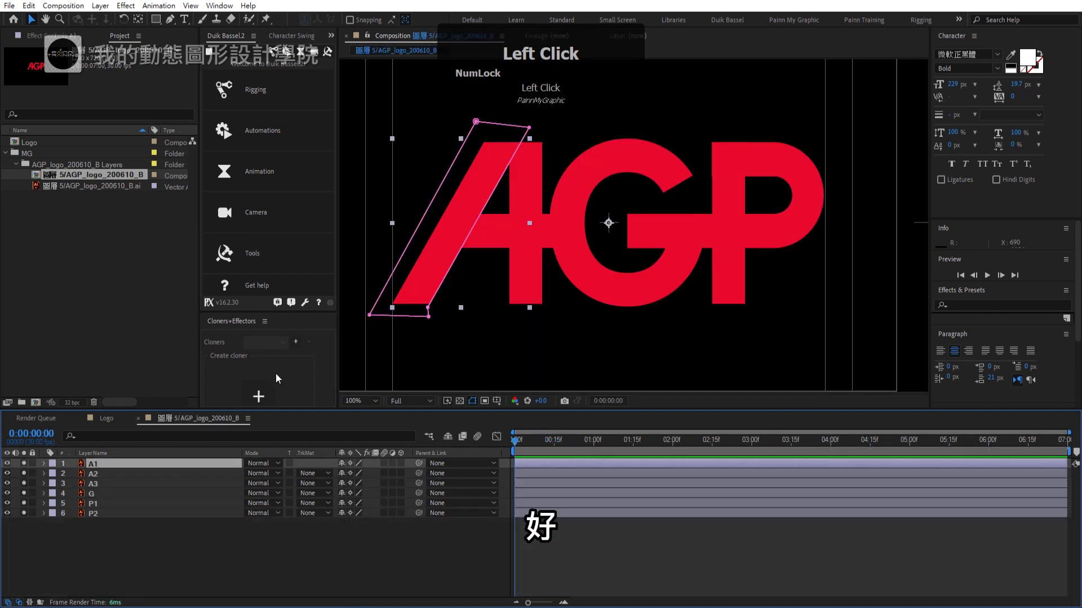
- Trace the A's slanted stroke as a red-filled Shape Layer 1 with the Pen tool
drag(456, 320, 26, 480)
drag(27, 481, 556, 554)
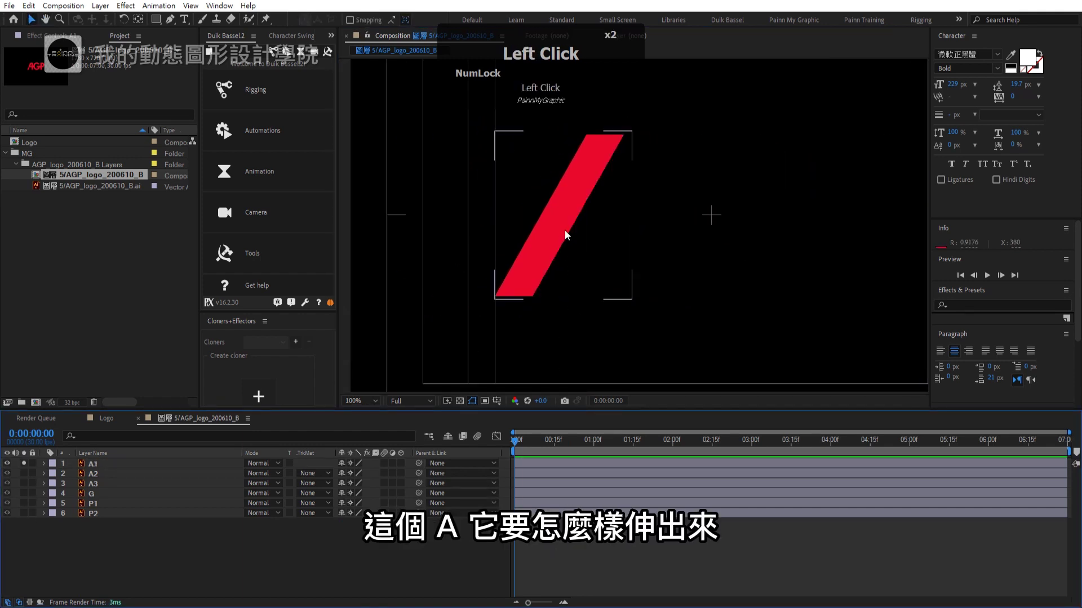
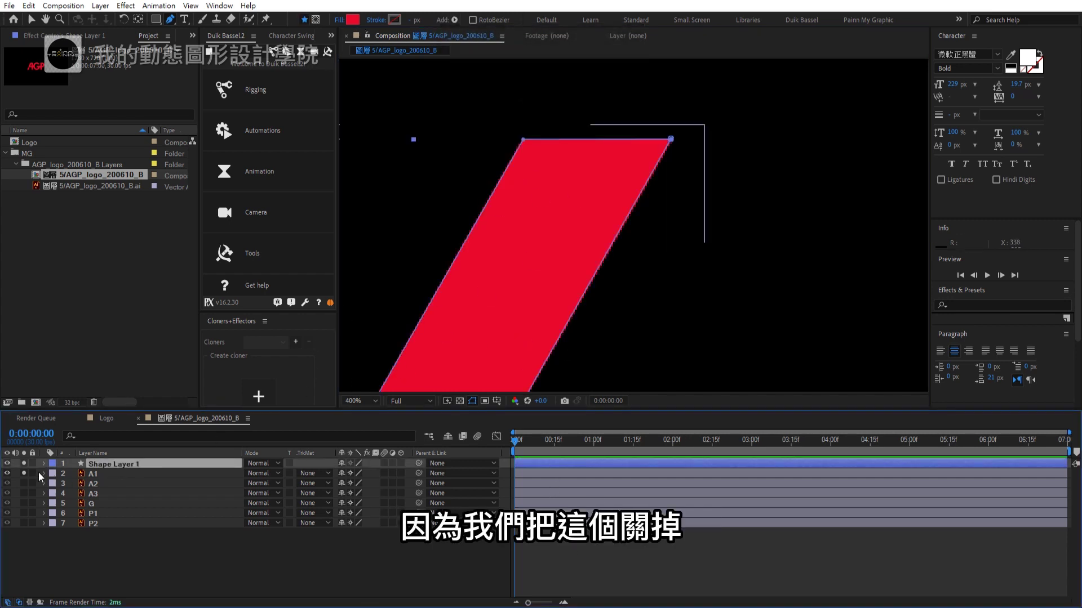
- Expand Shape Layer 1 through Contents and Shape 1 to reveal Path 1
double_click(28, 477)
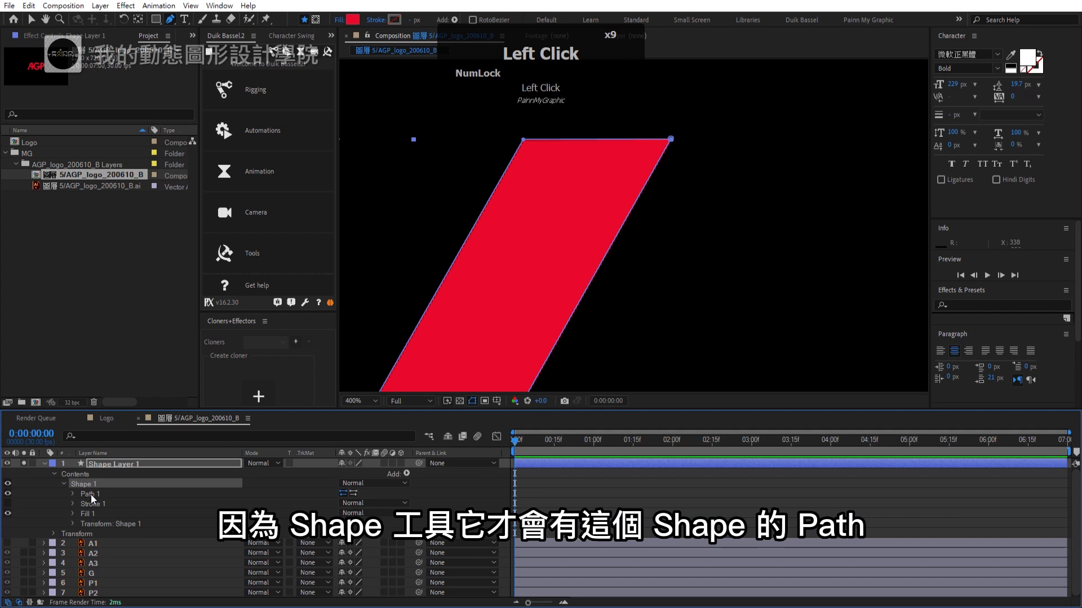
click(532, 155)
scroll(down, 3)
middle_click(597, 302)
scroll(down, 3)
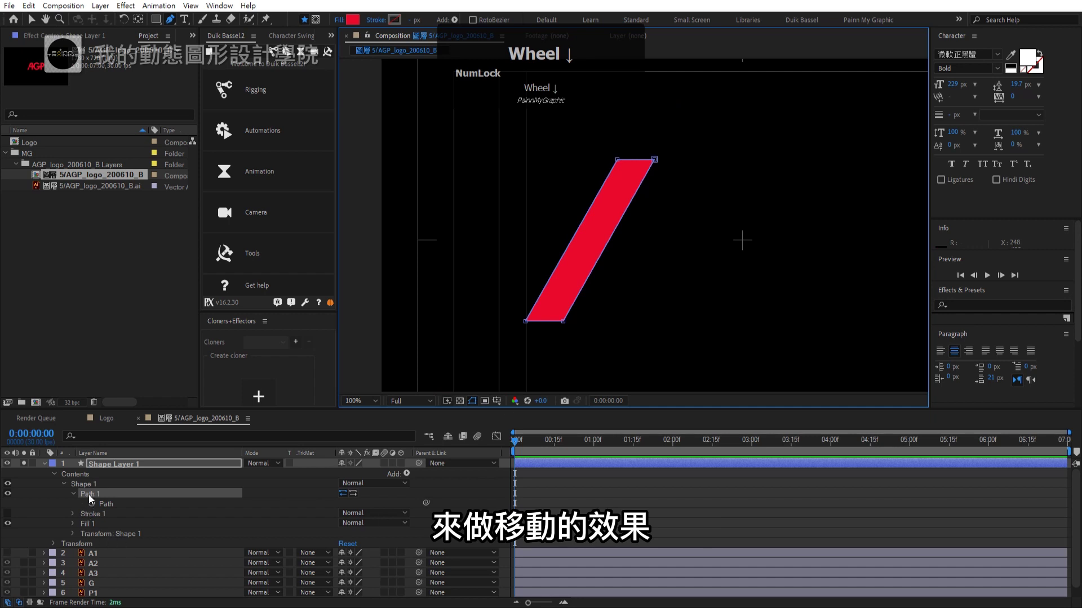
drag(560, 450, 97, 499)
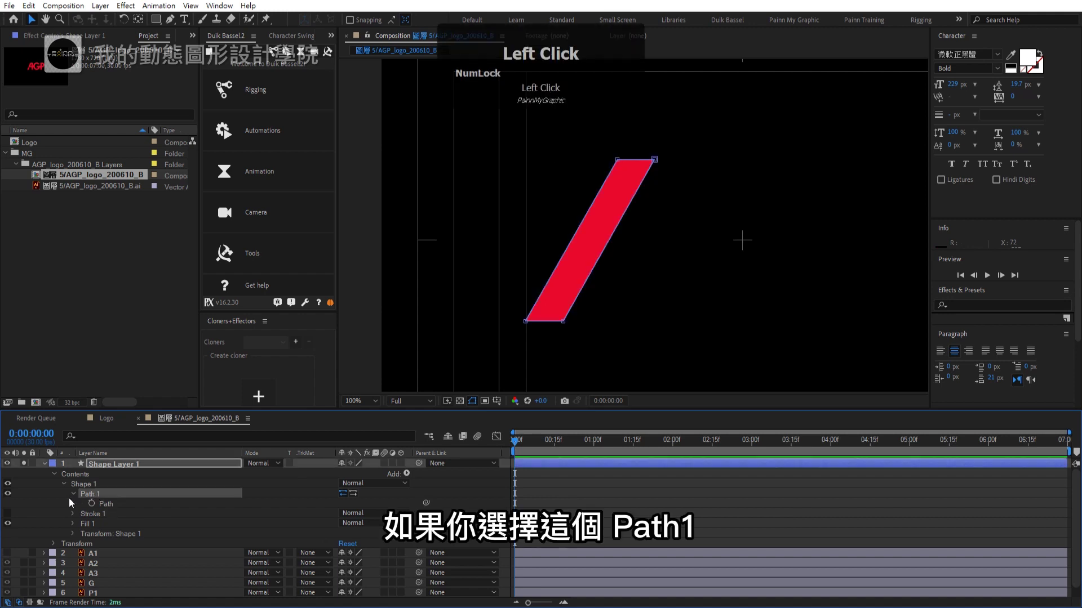
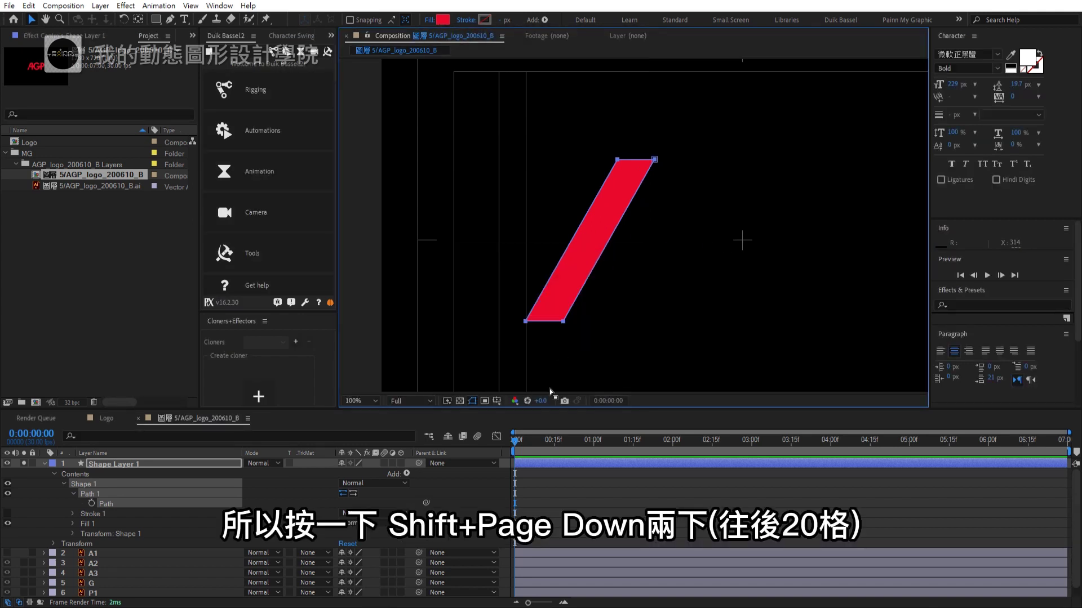
- Keyframe the A stroke's path at frames 0, 10 and 20 with an overshoot stretch before settling
key(ctrl+z)
key(shift+Page_Down)
click(93, 510)
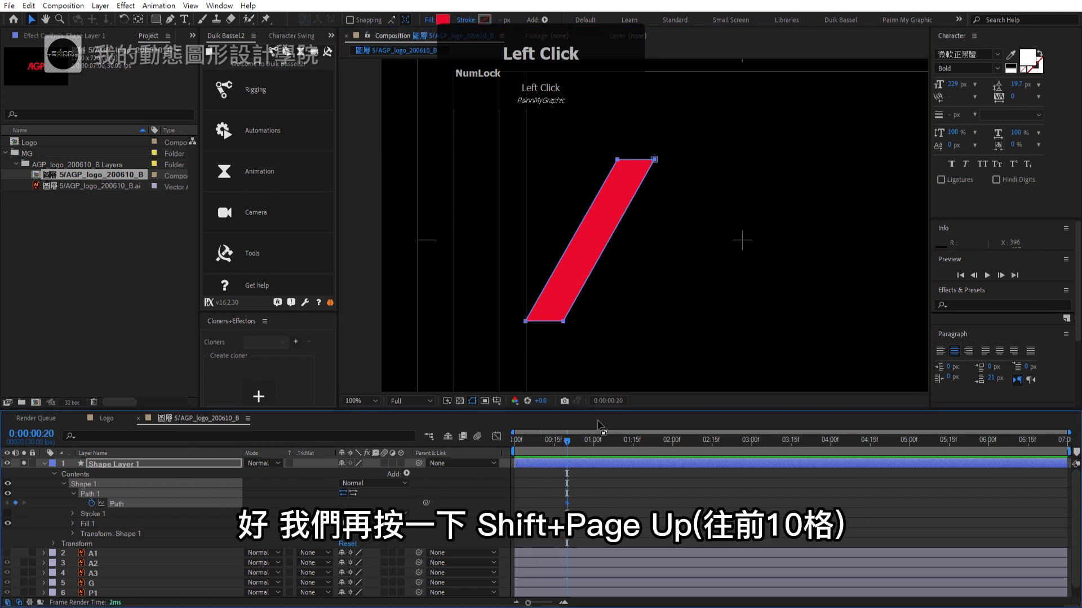
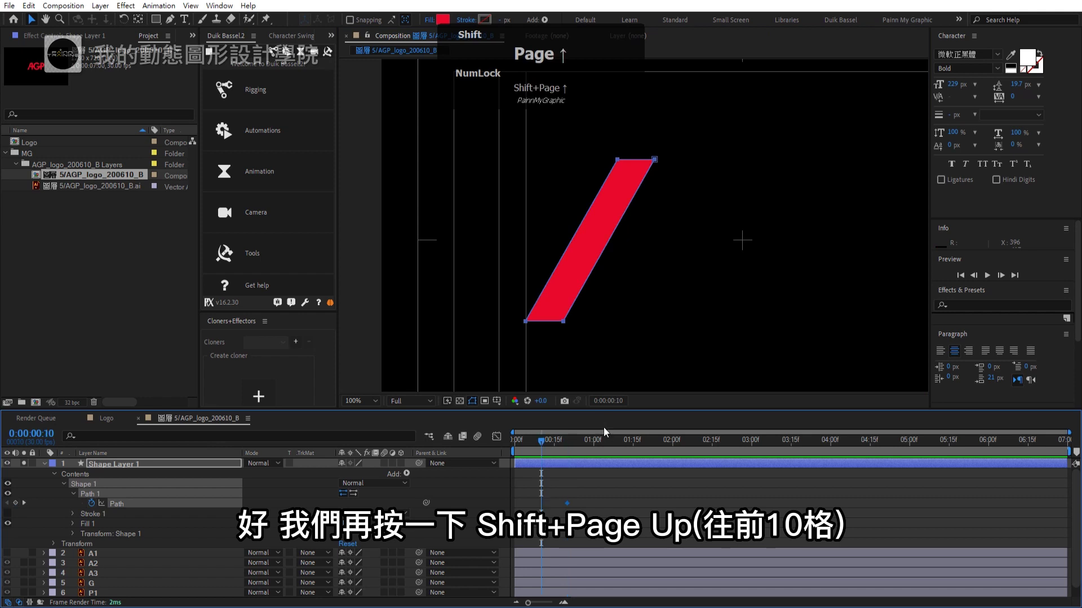
click(58, 513)
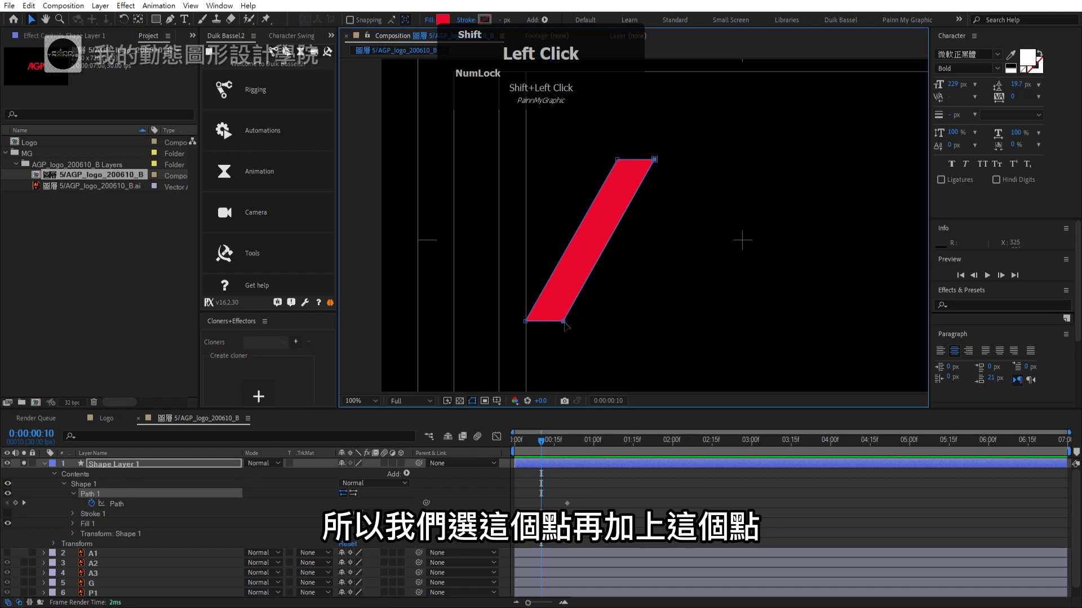
key(shift+Right)
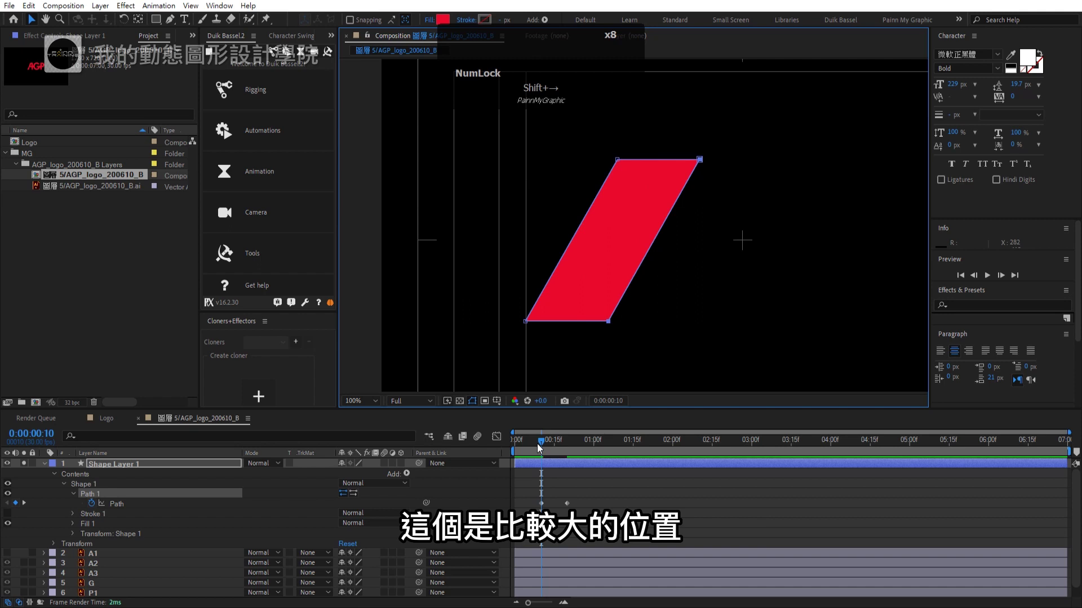
drag(542, 448, 492, 454)
key(shift+Left)
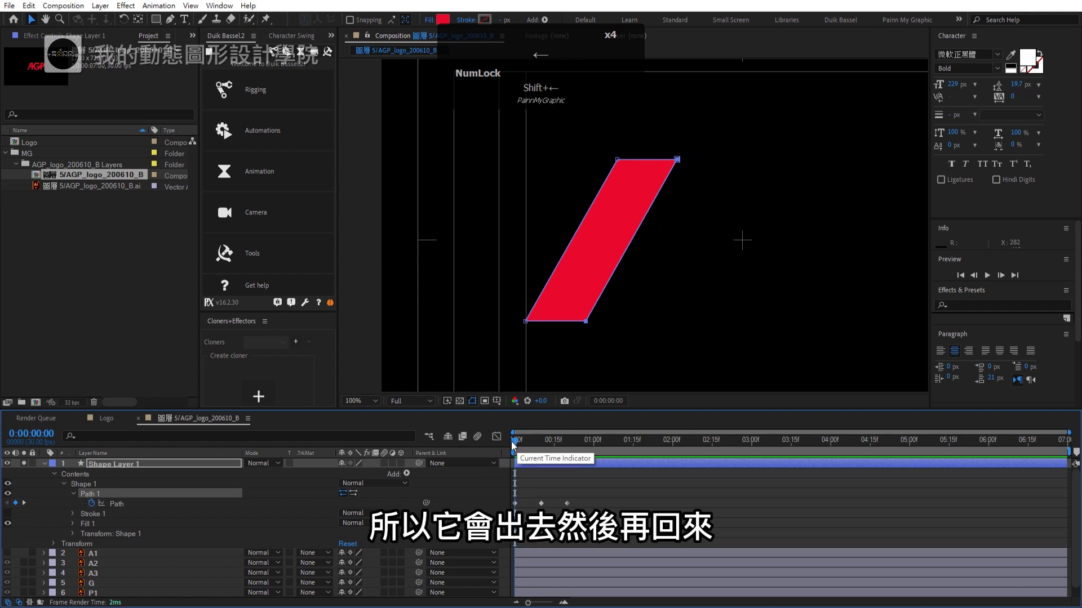
drag(519, 446, 571, 508)
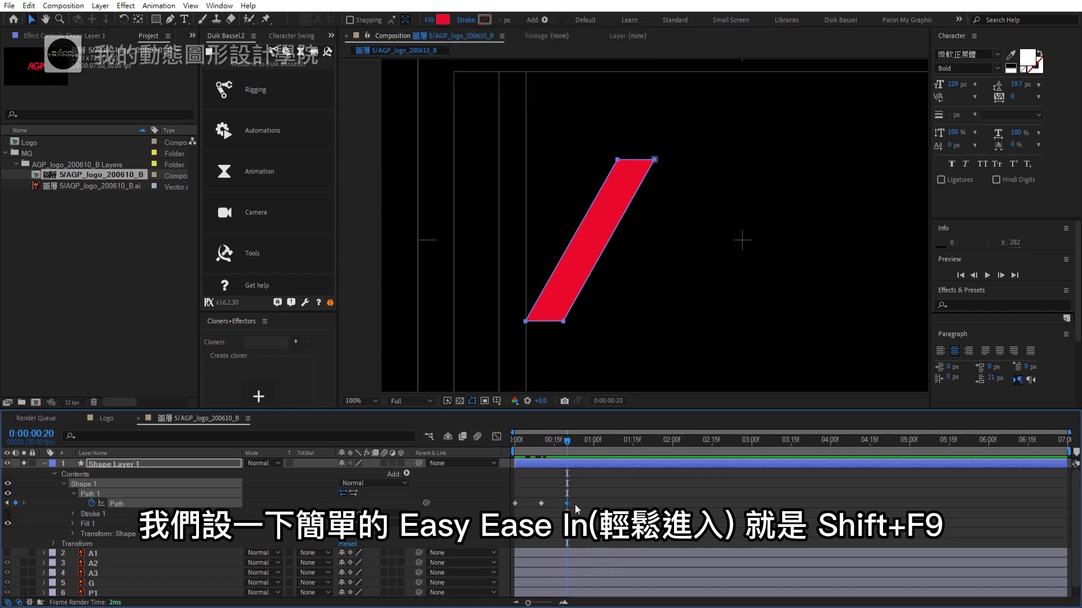
- Apply Easy Ease In to the path keyframes and play back the stroke animation
key(shift+Num_Lock)
click(579, 510)
key(shift+F9)
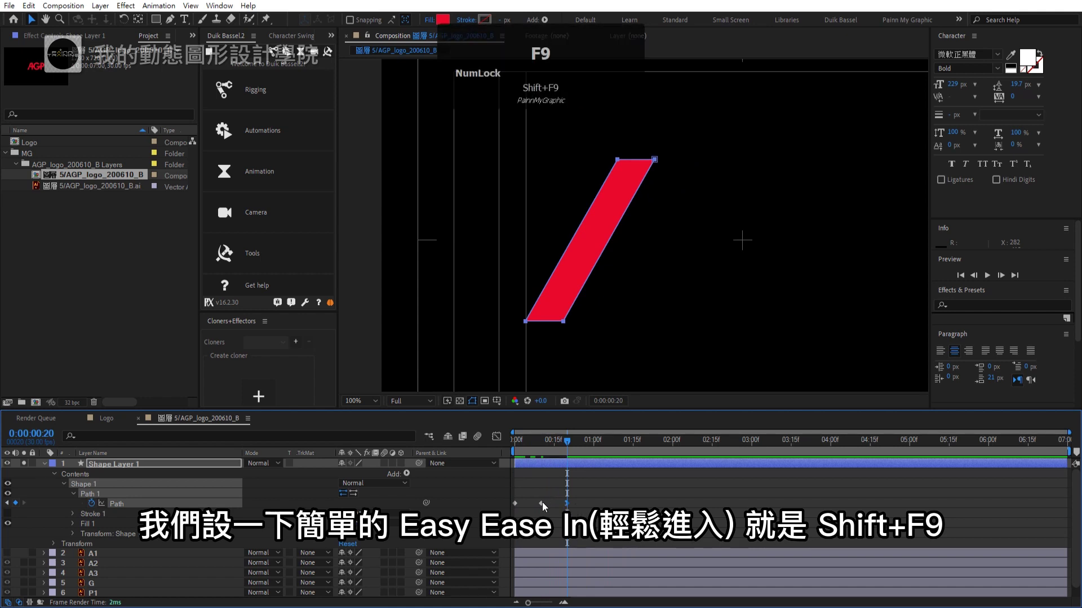
click(546, 512)
right_click(547, 512)
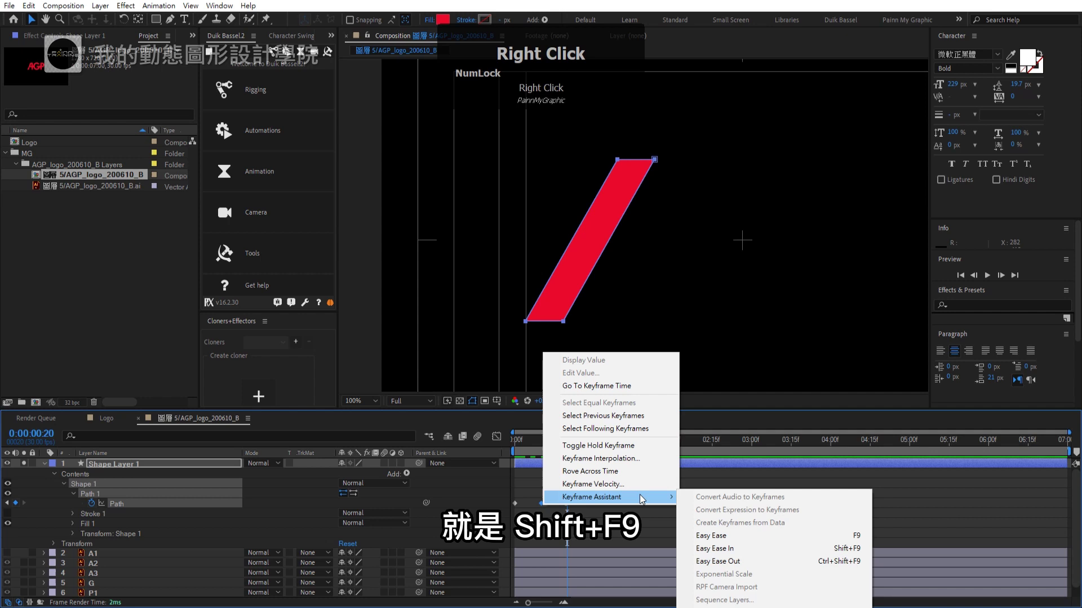
drag(725, 551, 487, 446)
key(KP_0)
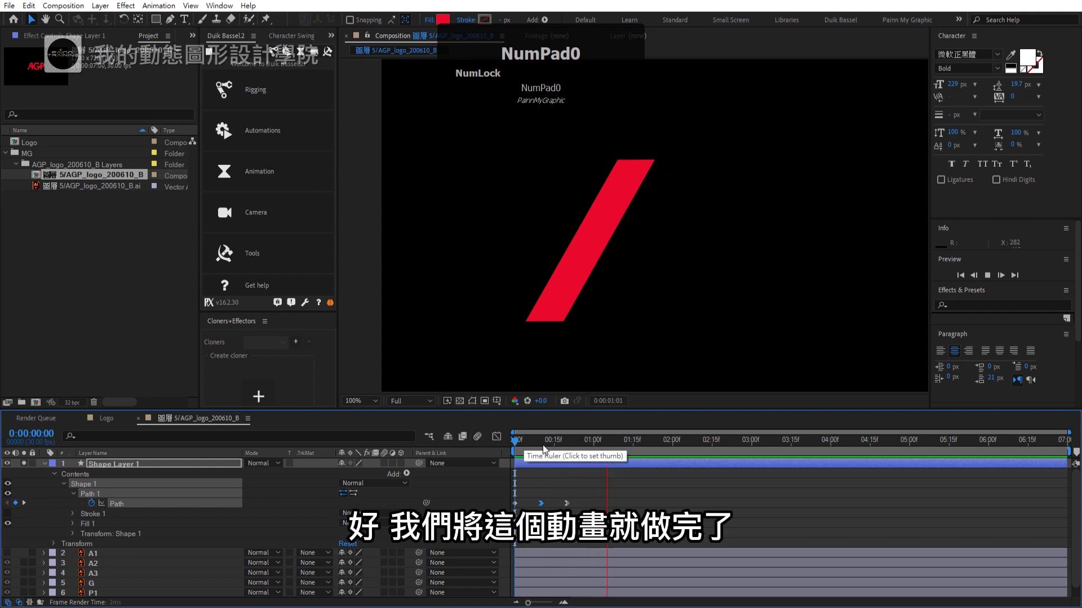
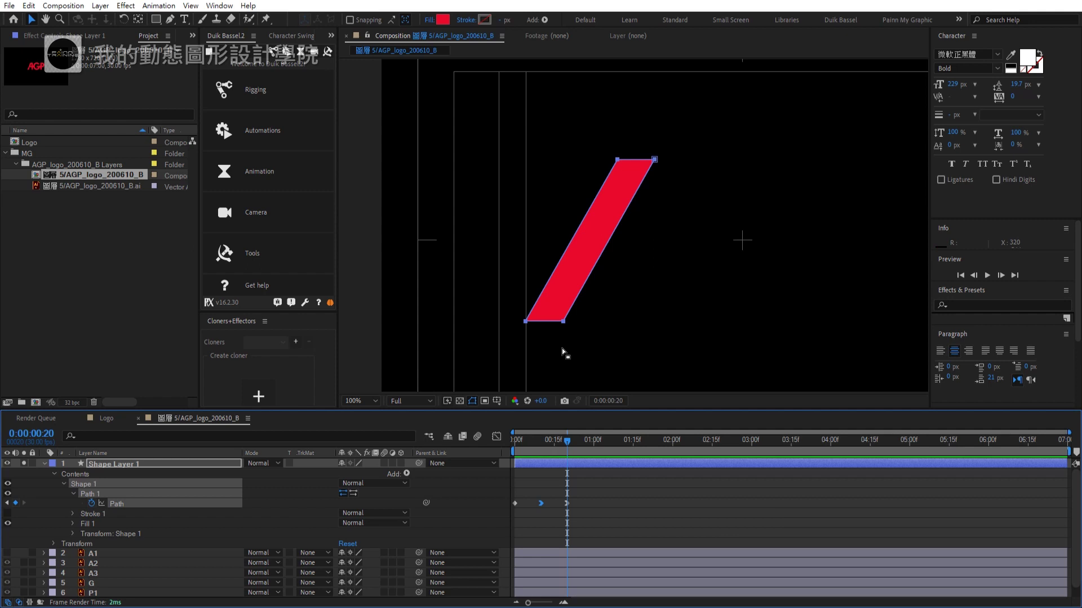
- Select the A2 layer and mark frame 20 as its start
double_click(46, 469)
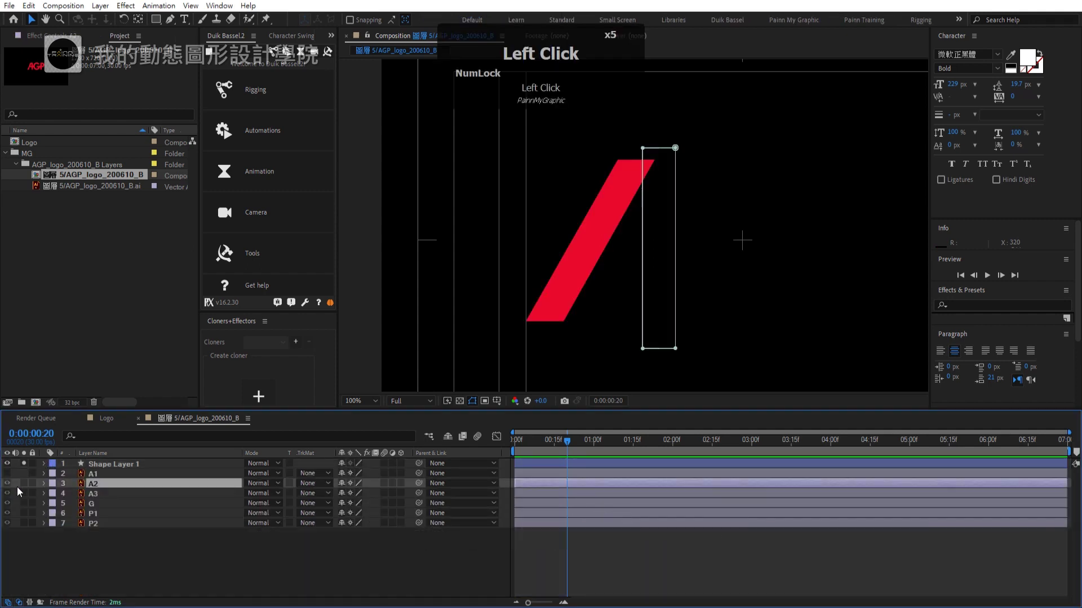
key(shift+1)
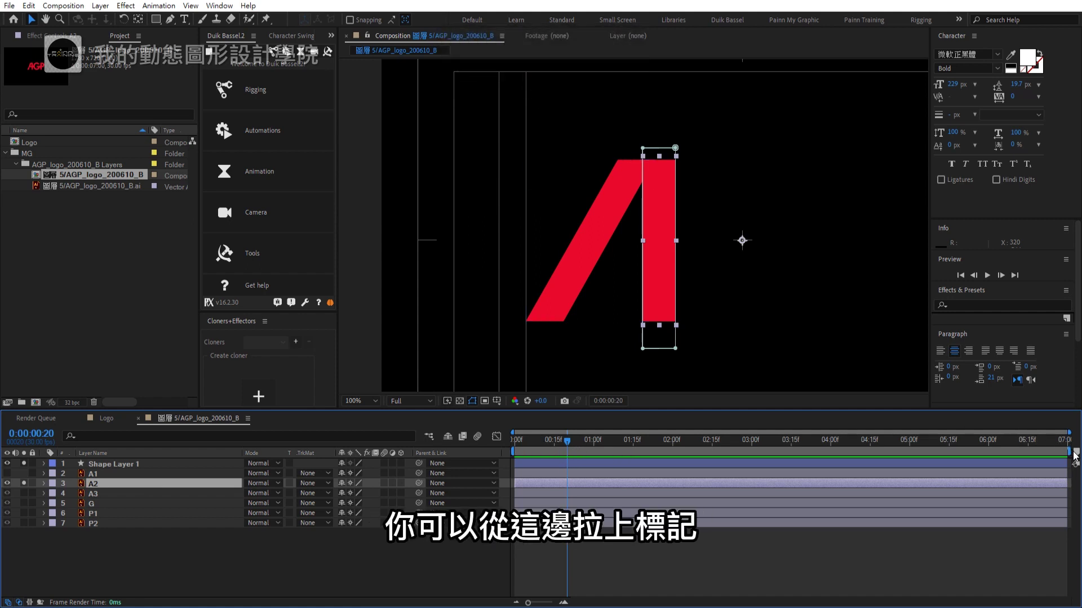
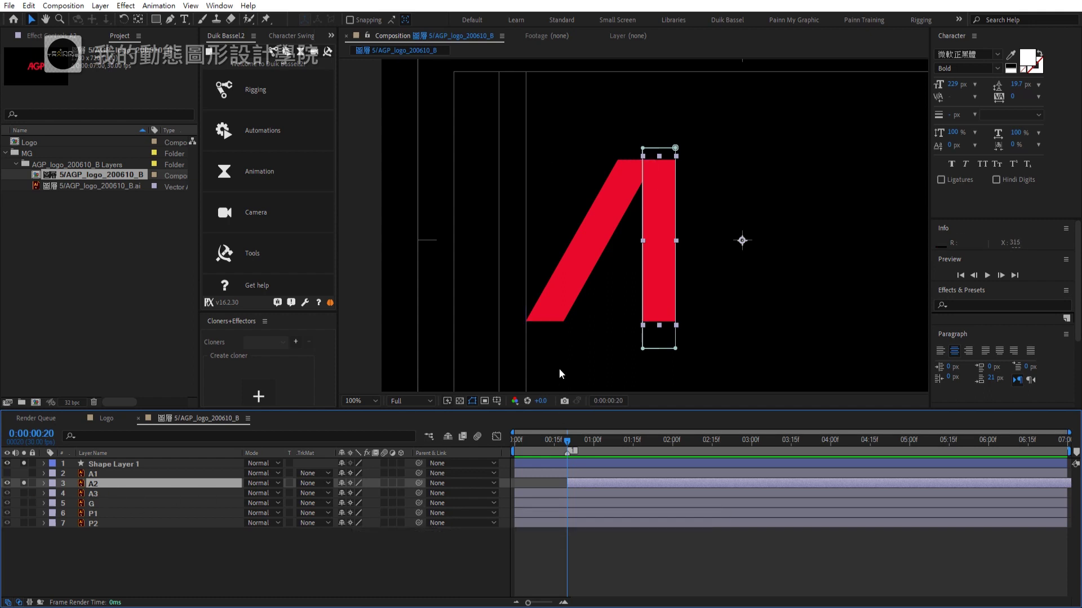
- Reveal A2's Scale property and bring up Duik's animation tools for the Kleaner
key(s)
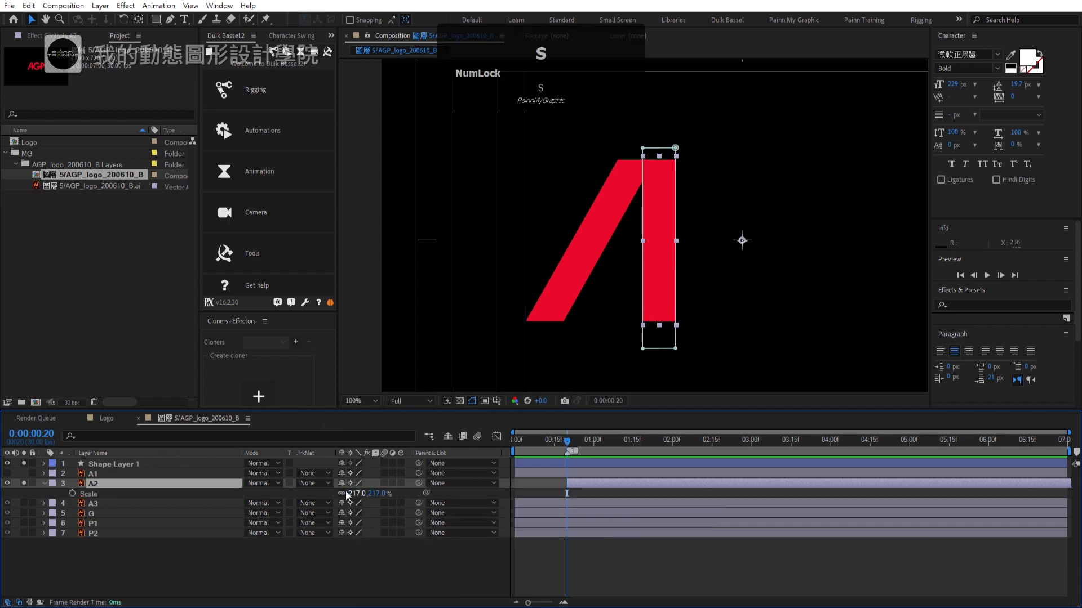
click(345, 497)
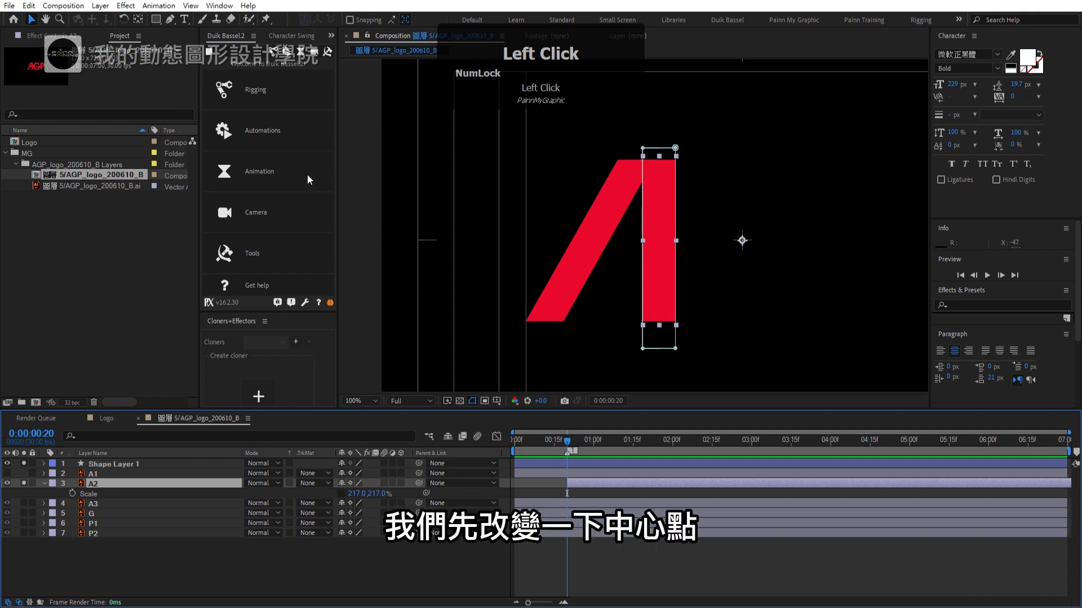
double_click(142, 27)
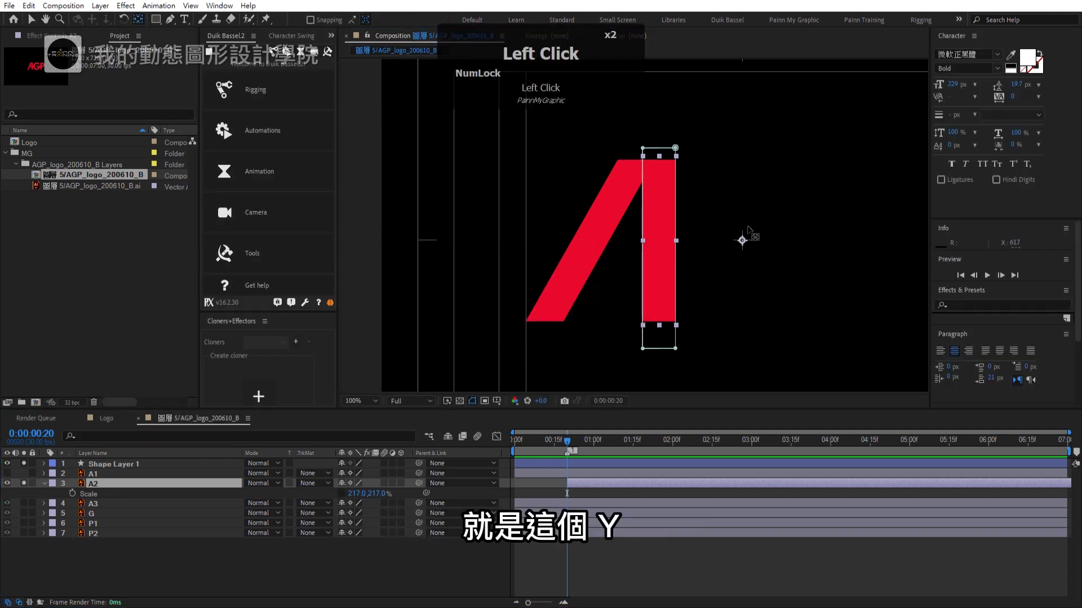
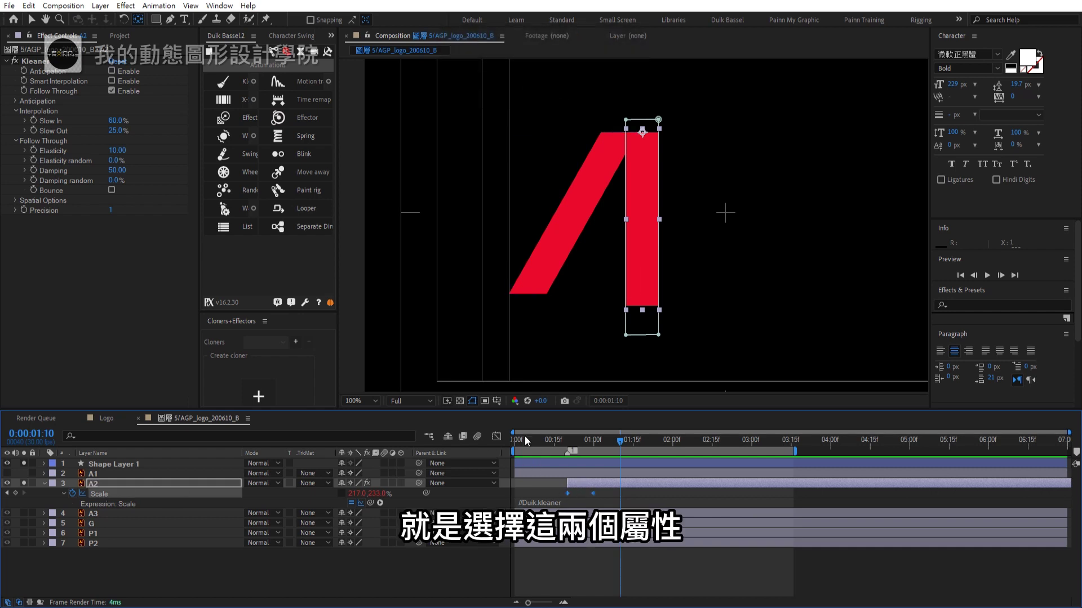
- Show A2's Scale values in the Graph Editor as an overshoot curve
double_click(499, 443)
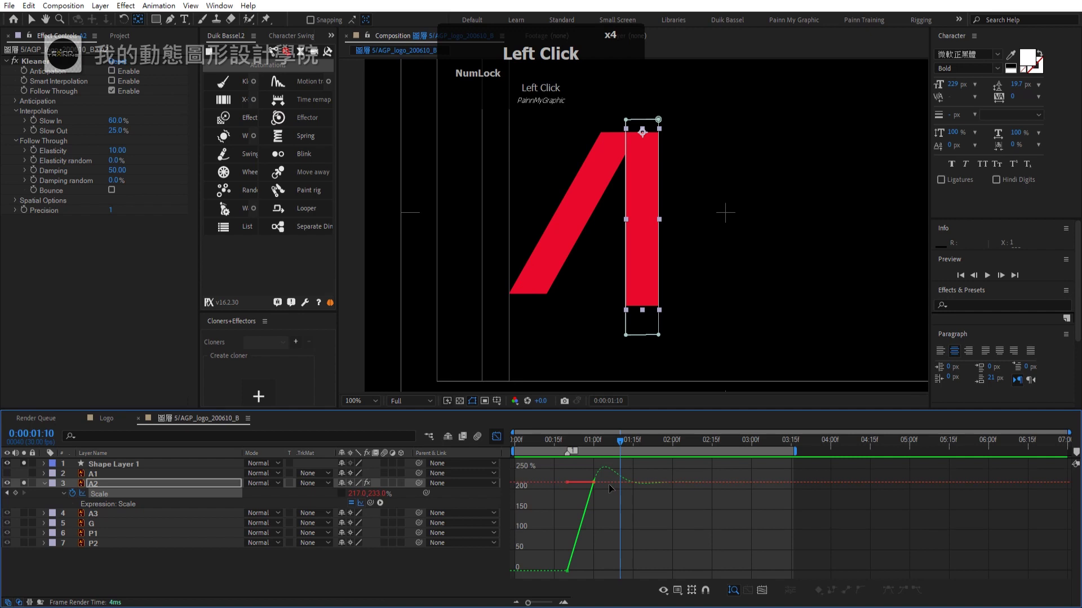
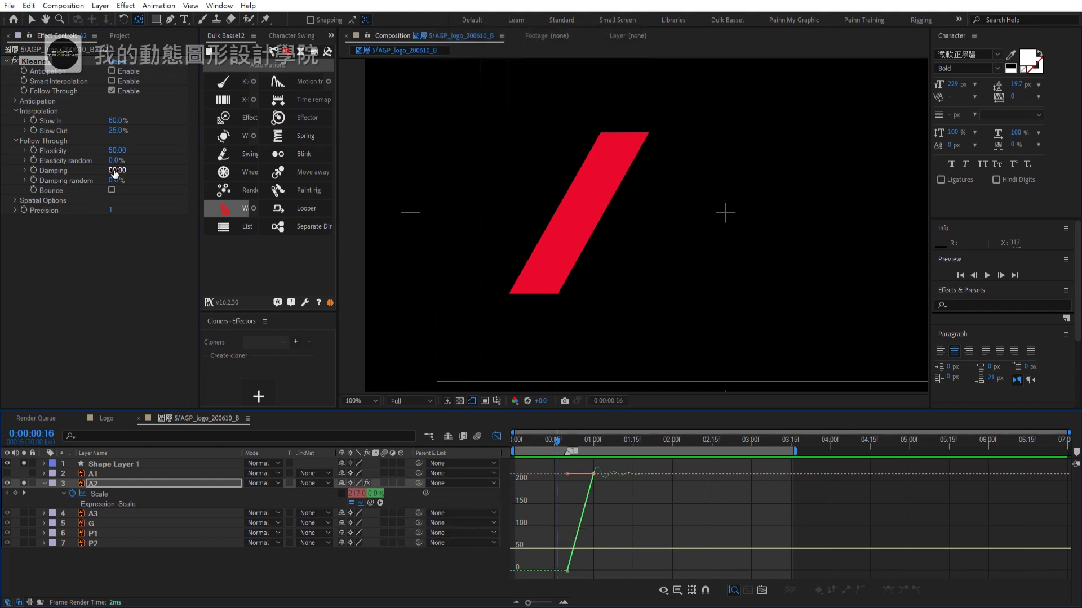
- Lower the Kleaner Damping to 10 on A2's Scale and preview the bounce
key(ctrl+Num_Lock)
click(151, 236)
key(z)
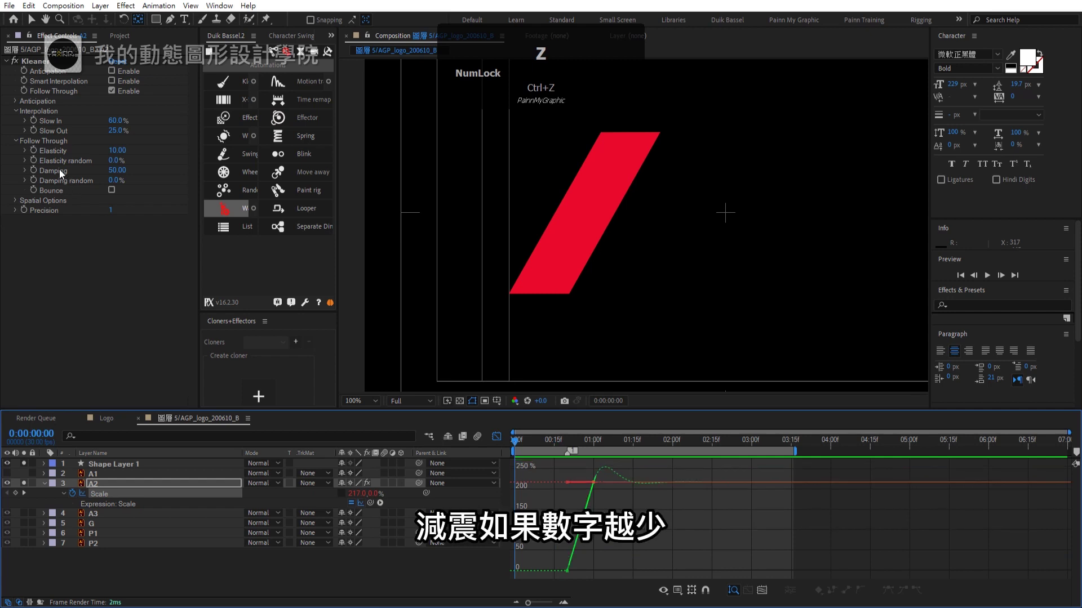
click(113, 175)
key(KP_1)
key(Return)
key(KP_0)
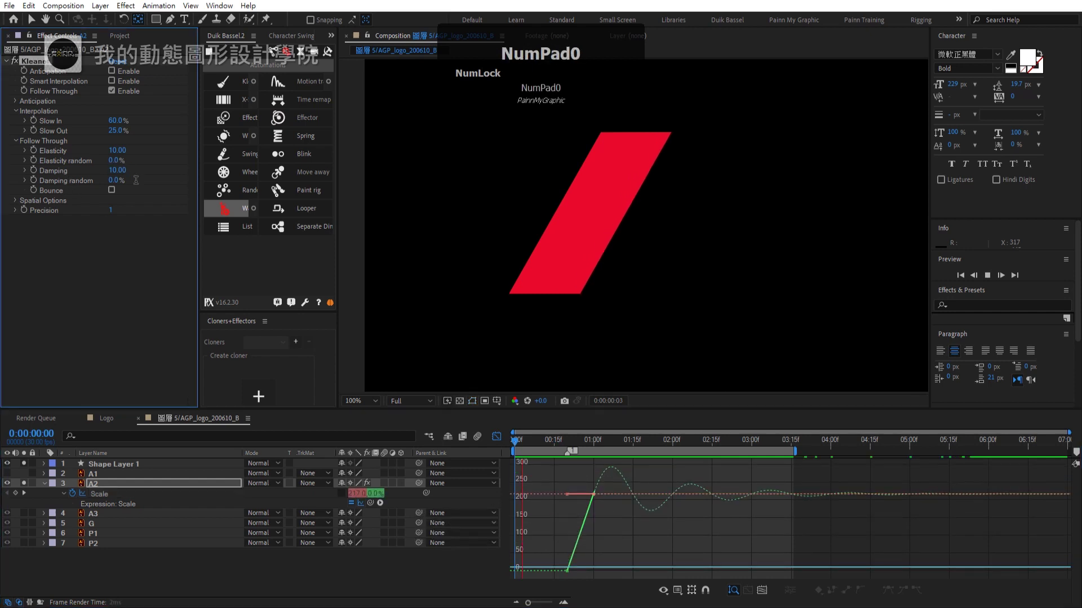
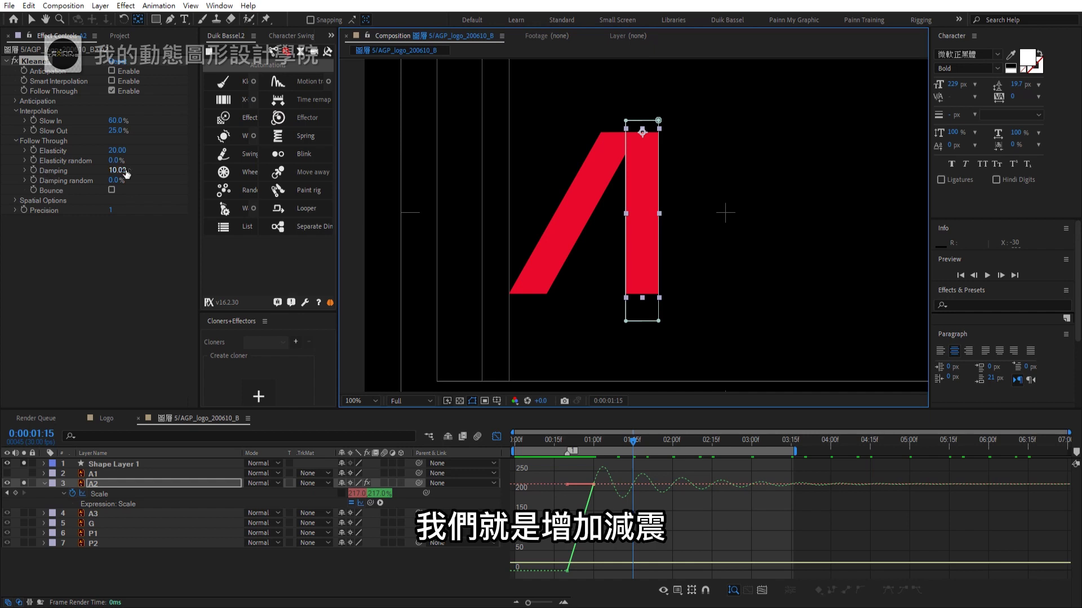
- Raise the Kleaner Elasticity to 30, preview the result, and move on to the A3 layer
click(116, 174)
key(KP_3)
key(KP_0)
key(Return)
drag(626, 447, 454, 454)
key(KP_0)
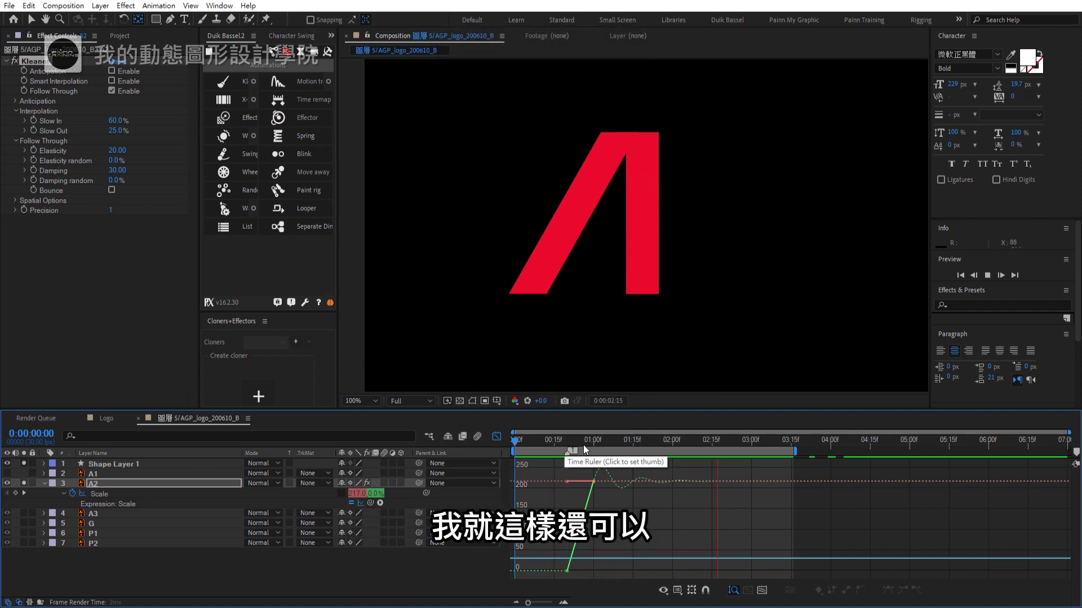
drag(622, 445, 501, 441)
click(501, 441)
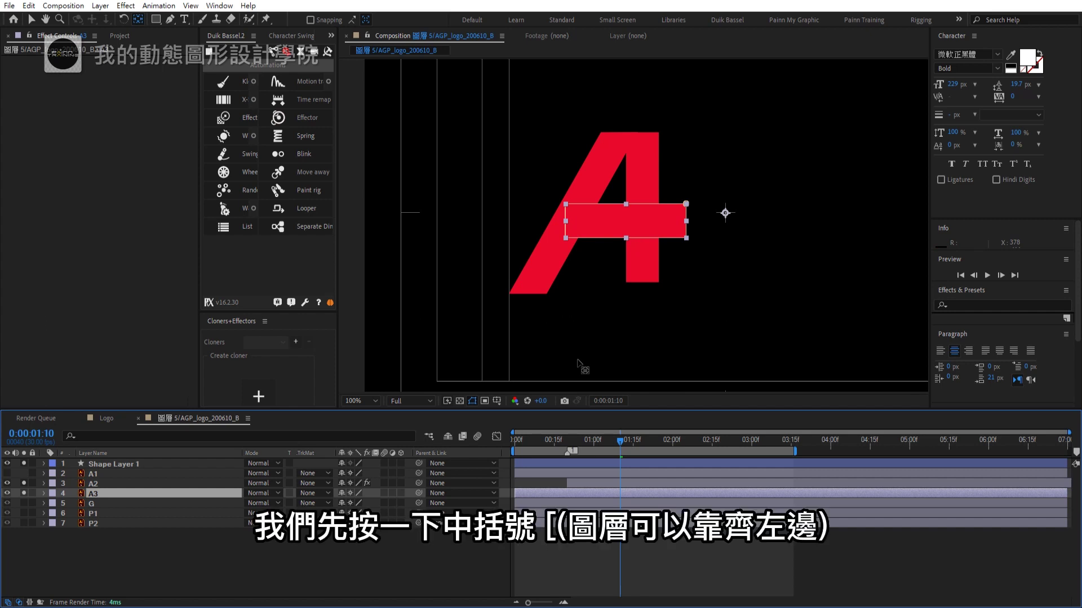
- Start A3 at 1:10, anchor it at its base, and set a full-scale keyframe at 1:20
key([)
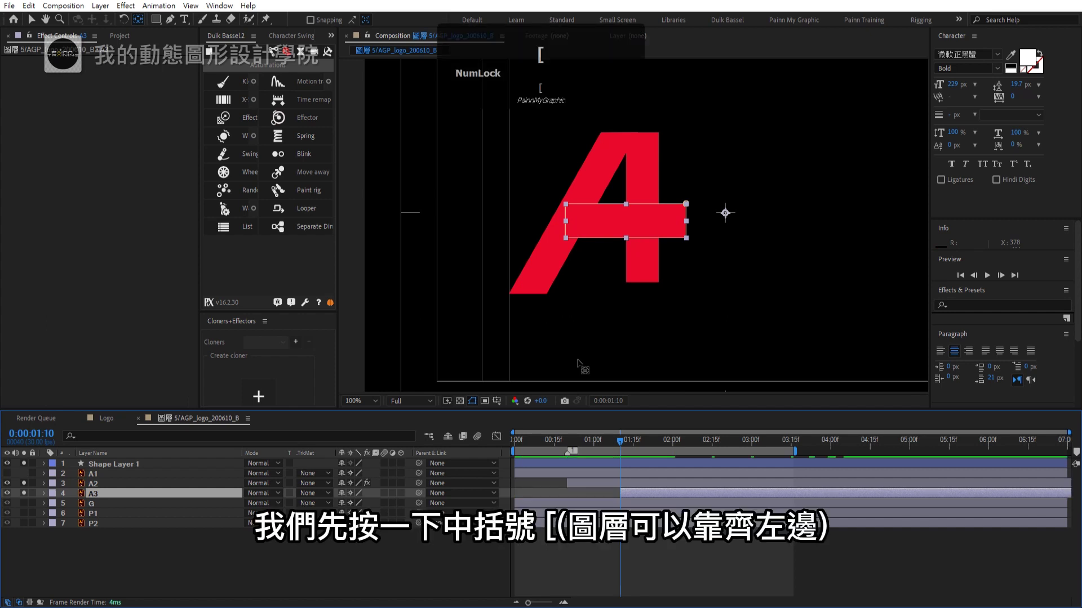
scroll(up, 3)
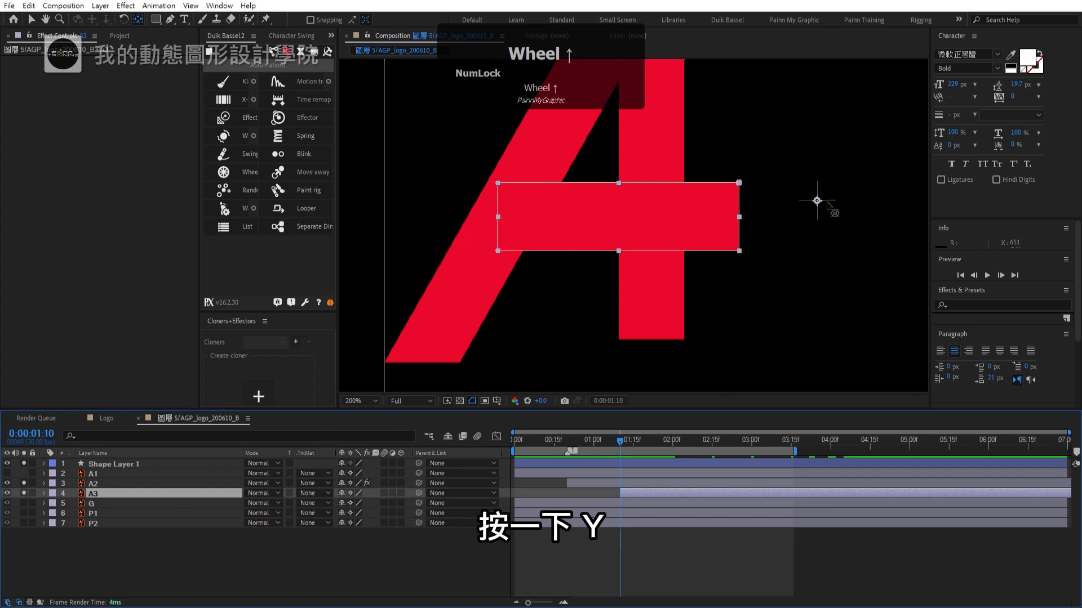
key(y)
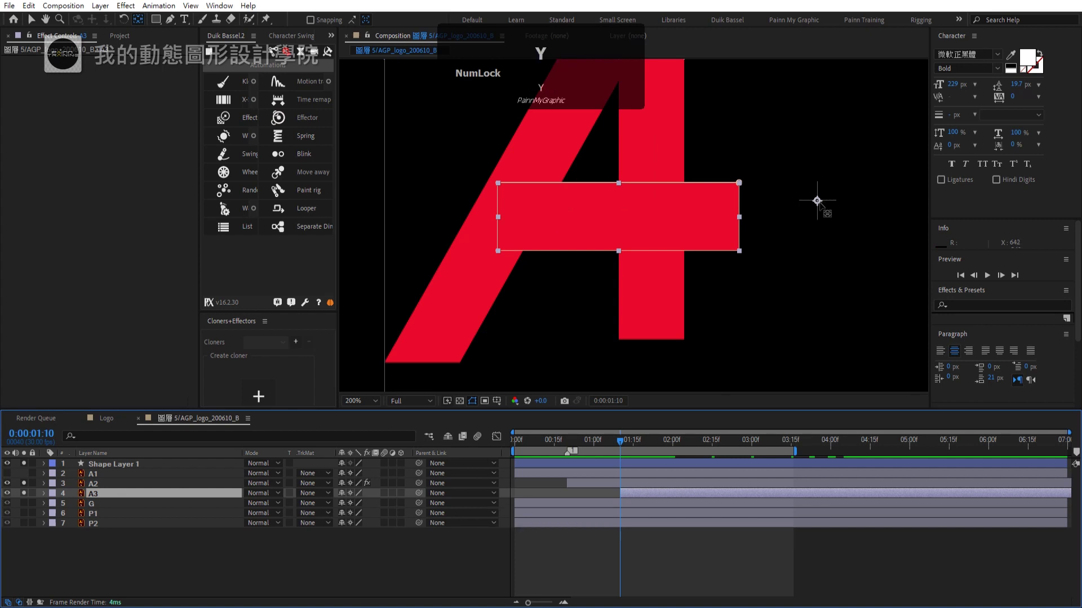
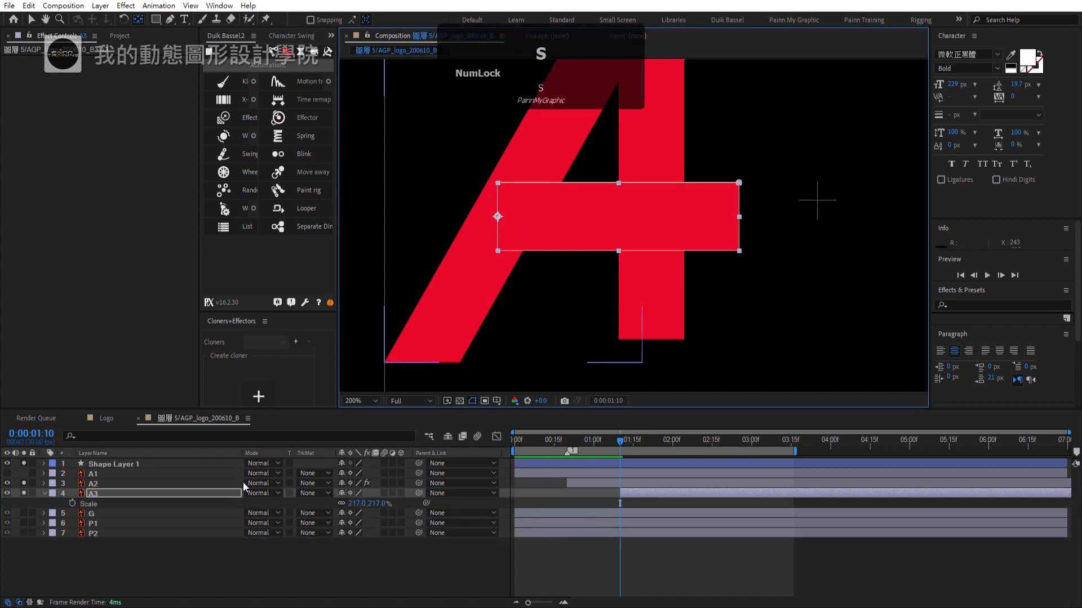
key(shift+Page_Up)
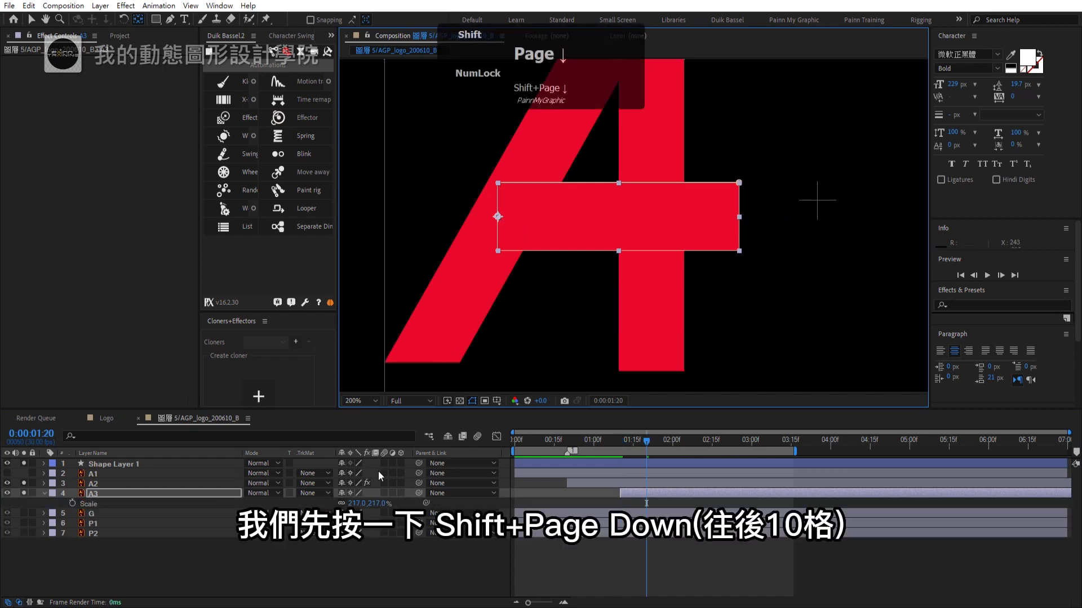
double_click(76, 509)
- Add a 1:10 keyframe with A3's unlinked X scale at 0, then select the G layer
key(shift+Page_Up)
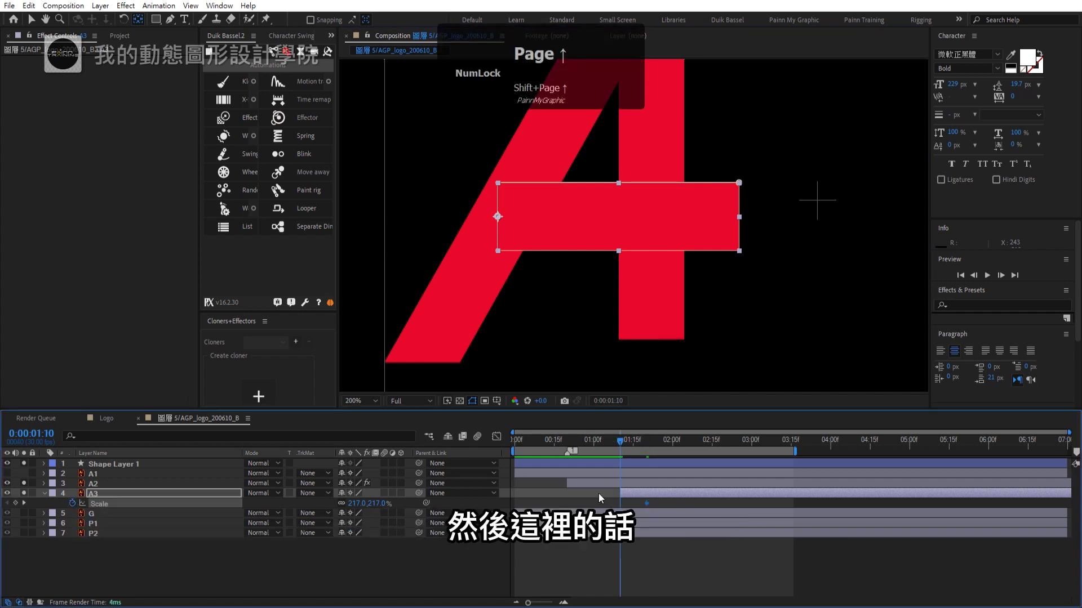
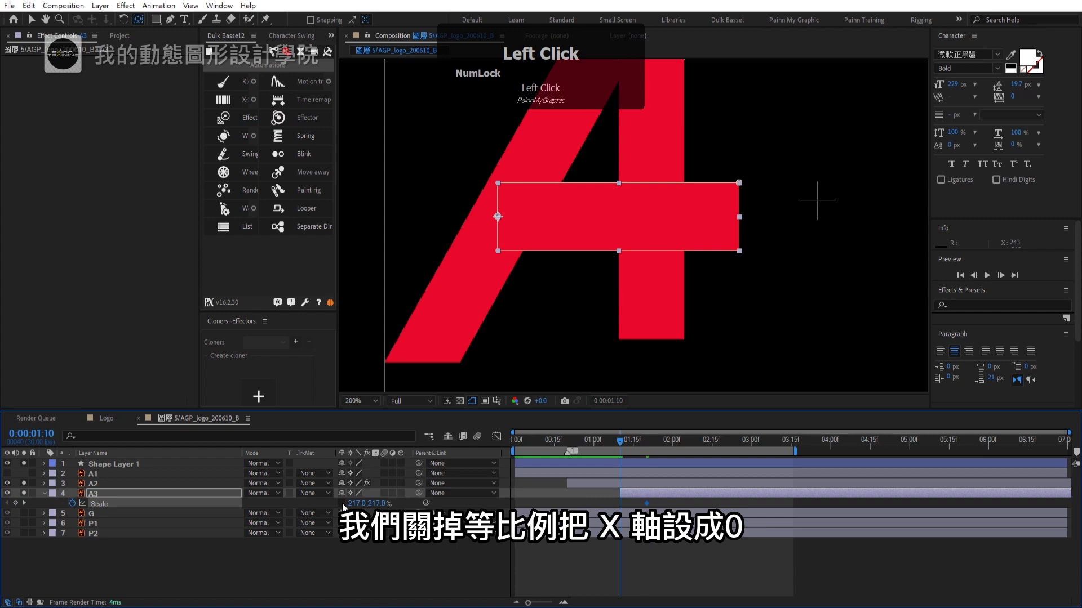
key(KP_0)
key(Return)
drag(573, 446, 650, 457)
click(26, 517)
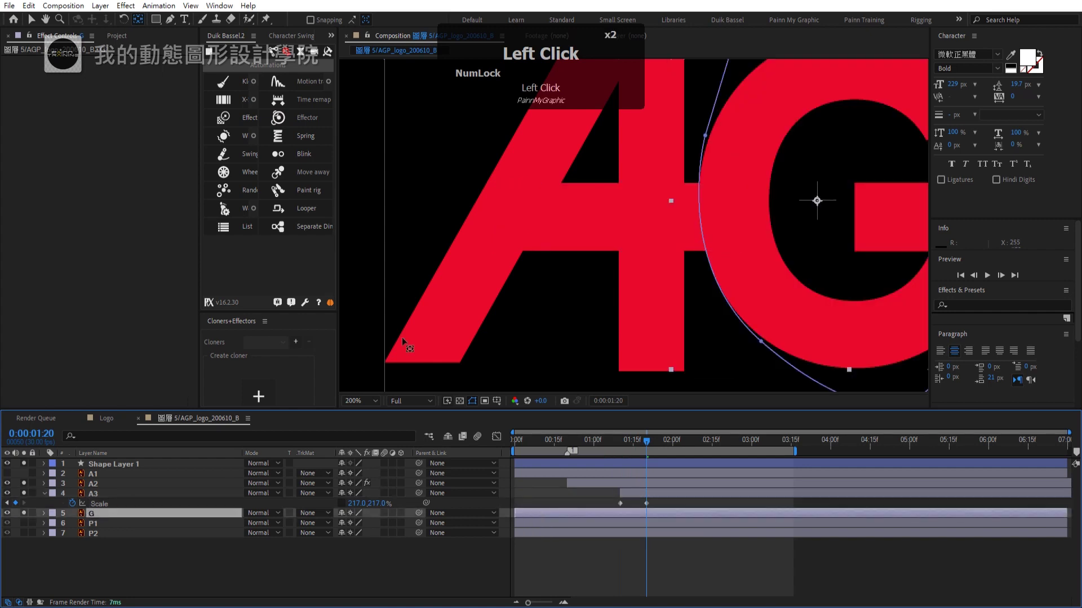
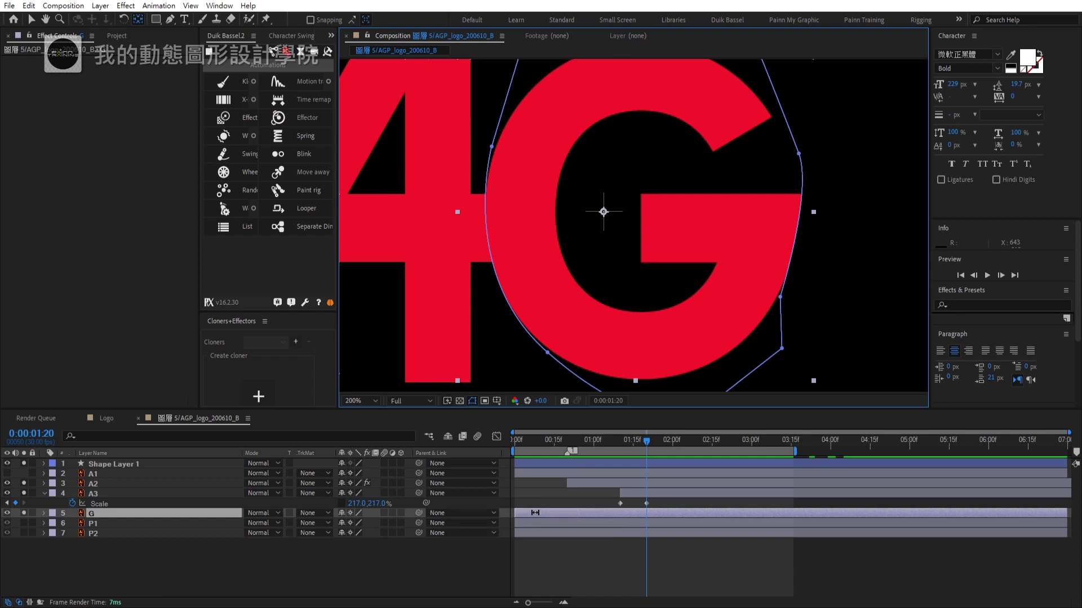
- Begin a stroke-only Shape Layer 2 tracing the G curve with the Pen tool
key([)
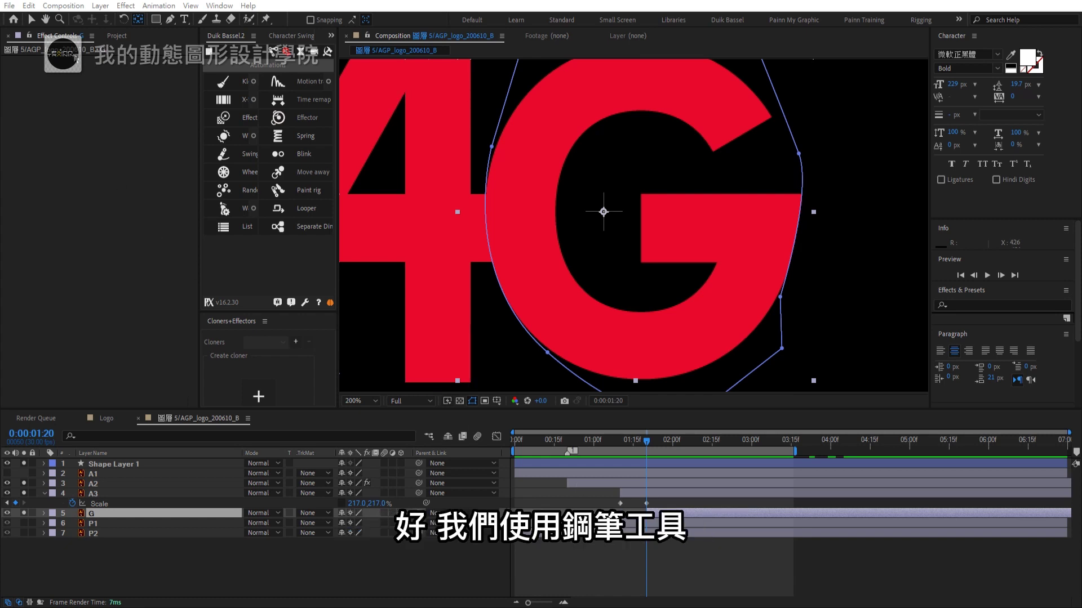
click(175, 28)
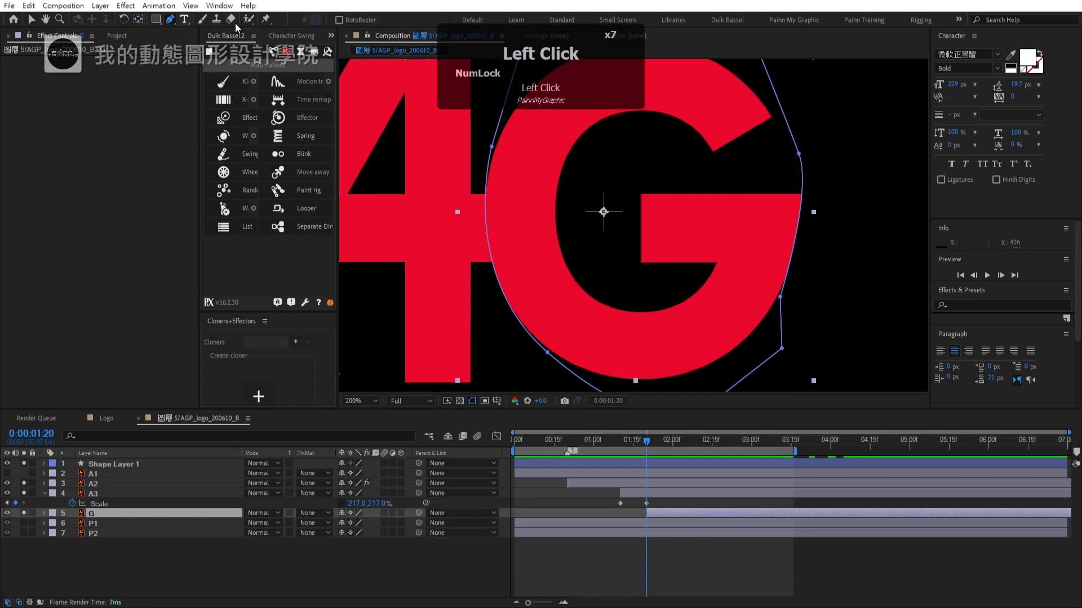
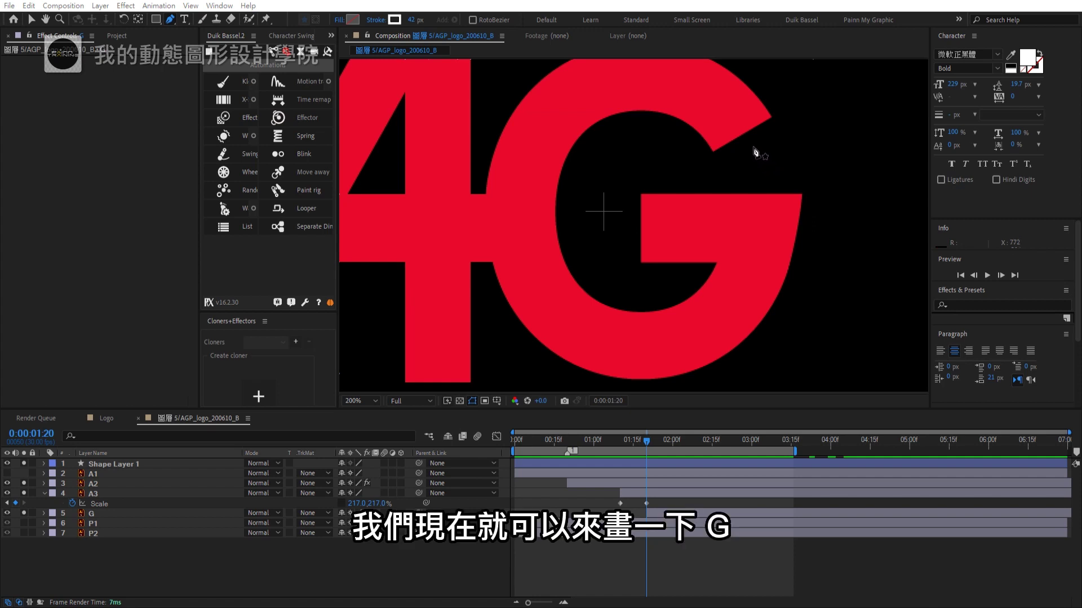
click(761, 152)
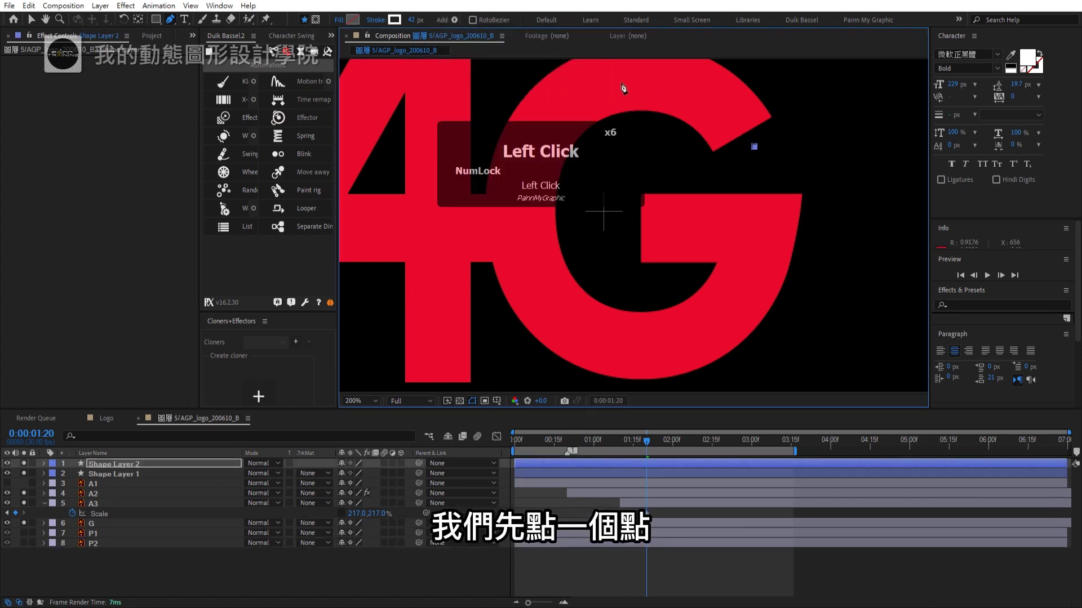
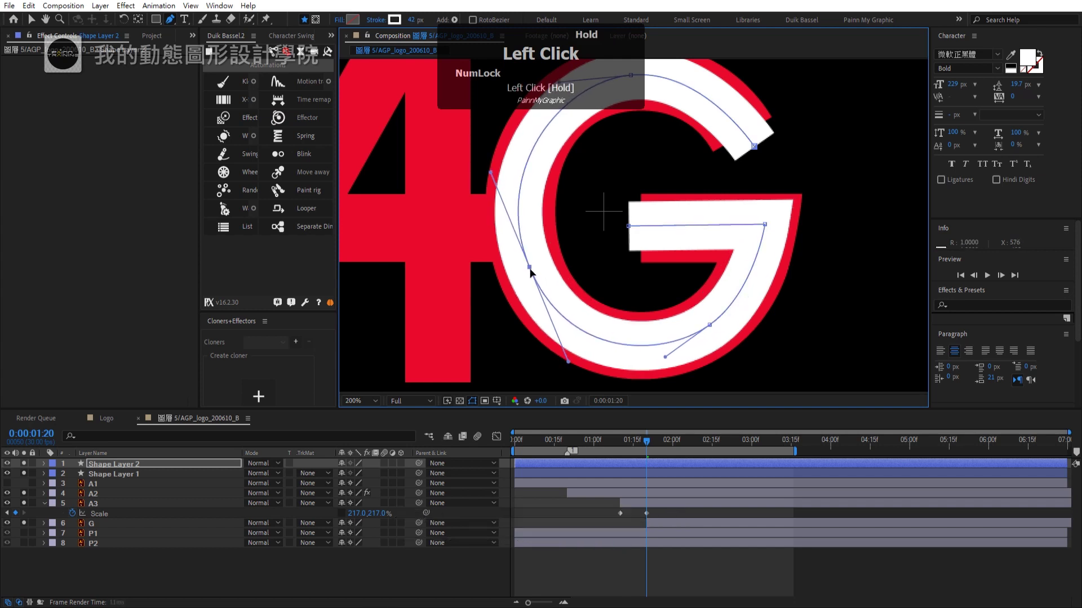
- Pan the composition view to bring the G into sight for tracing
middle_click(694, 156)
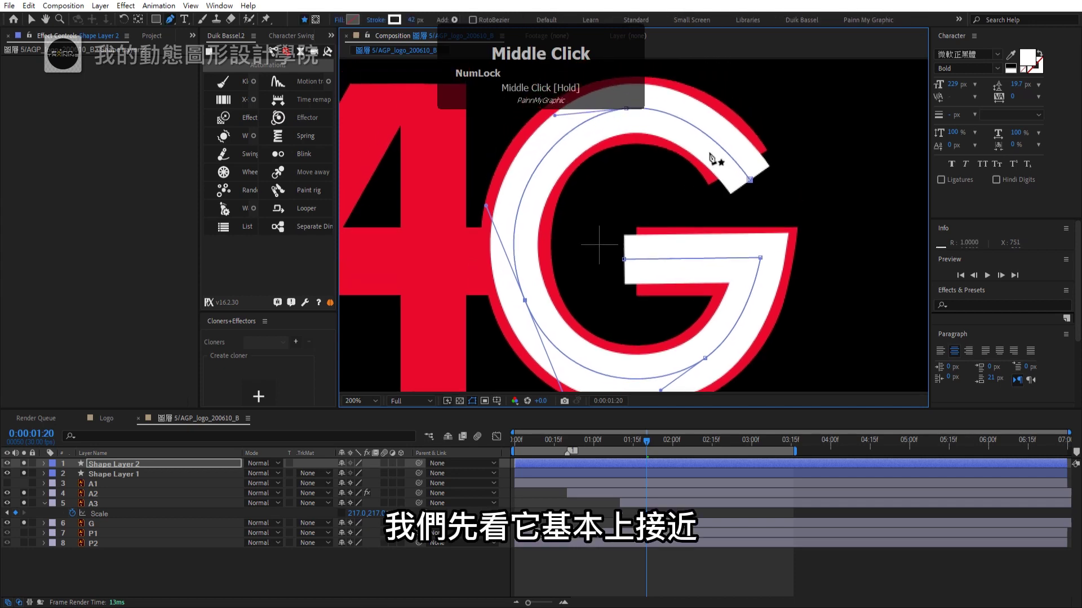
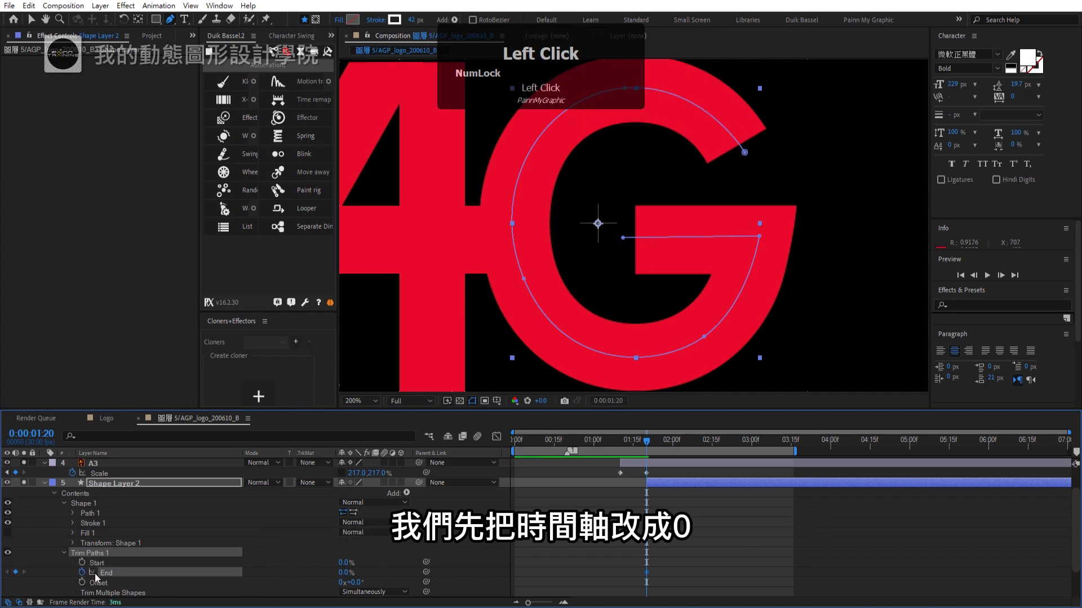
- Key Trim Paths End at 100% at 2:00 and raise the tracing stroke width to 62 to cover the G
key(shift+Page_Down)
drag(346, 578, 96, 527)
double_click(96, 528)
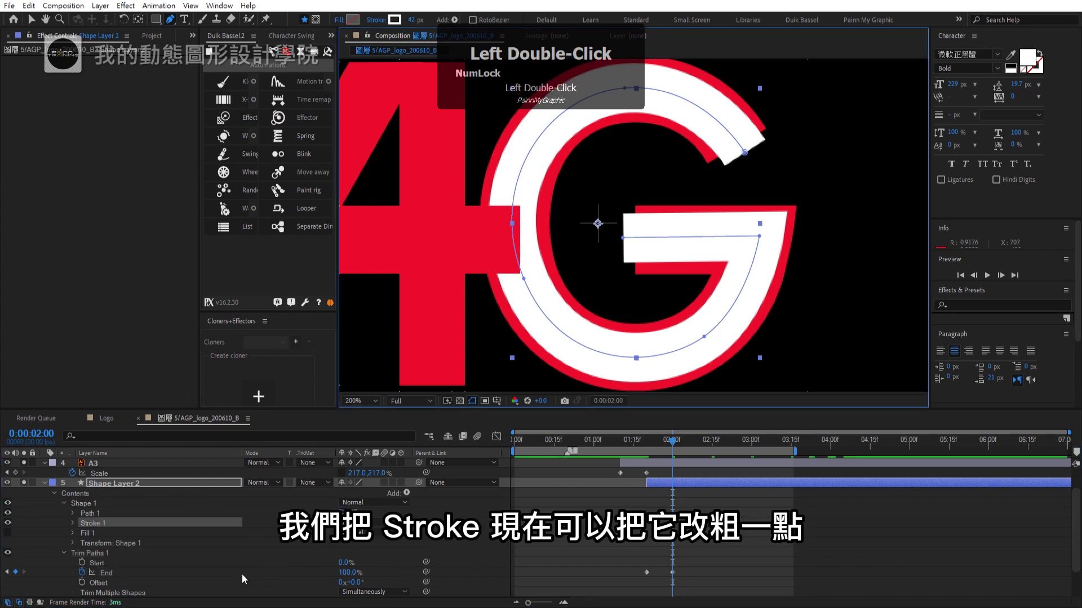
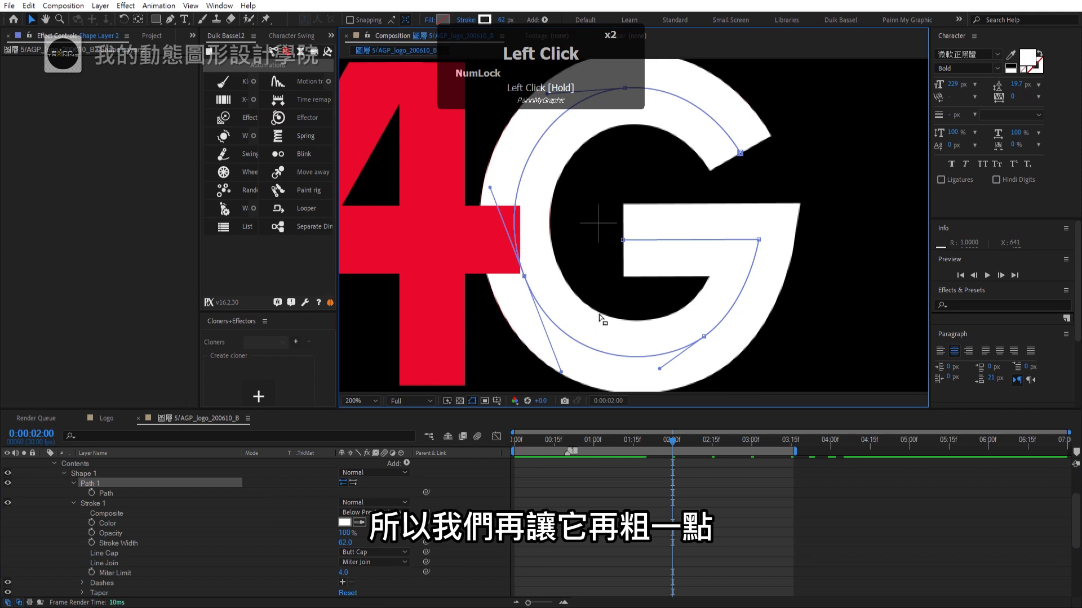
scroll(down, 3)
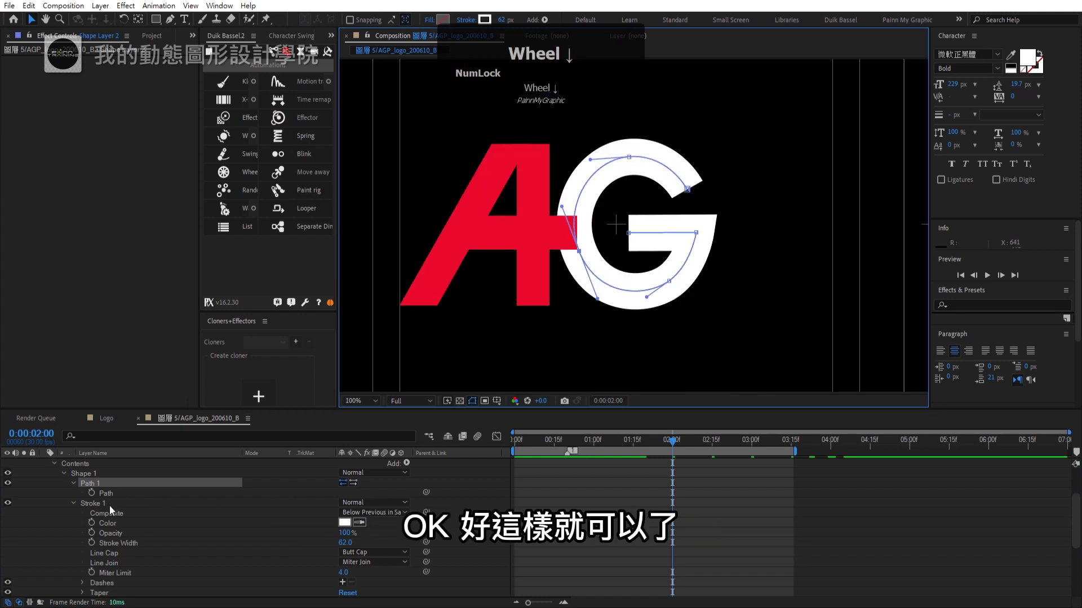
scroll(up, 3)
- Set the G layer's track matte to Alpha Matte from Shape Layer 2 and slide the matte slightly earlier
click(44, 518)
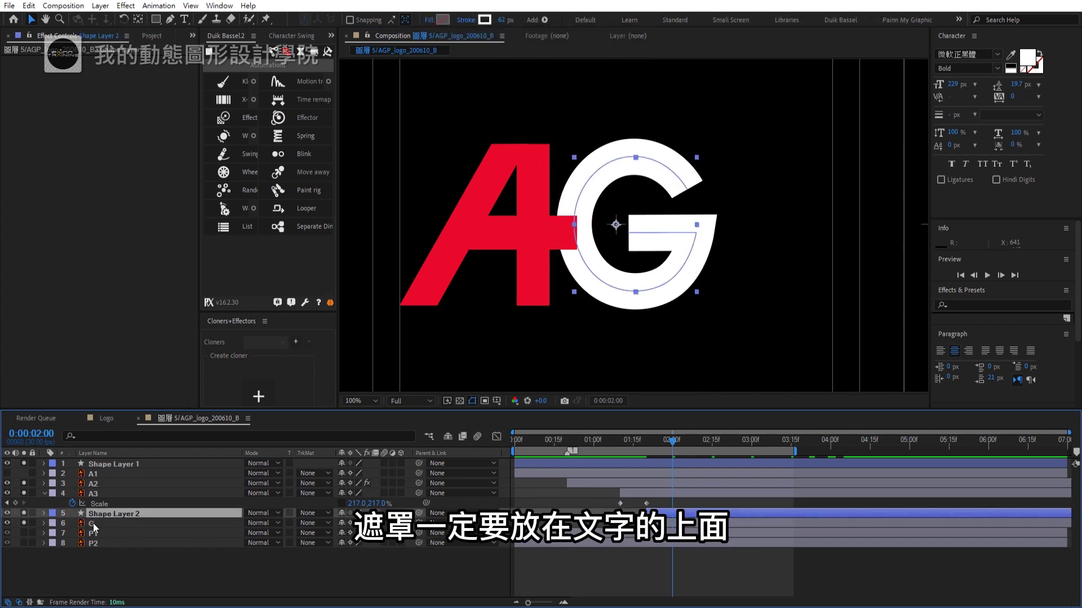
click(89, 529)
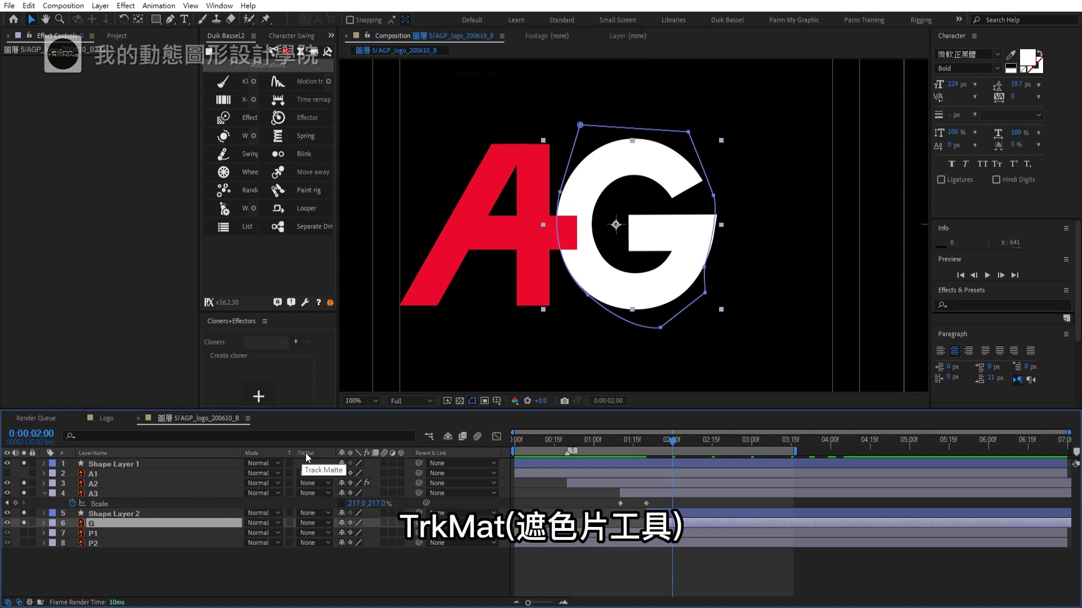
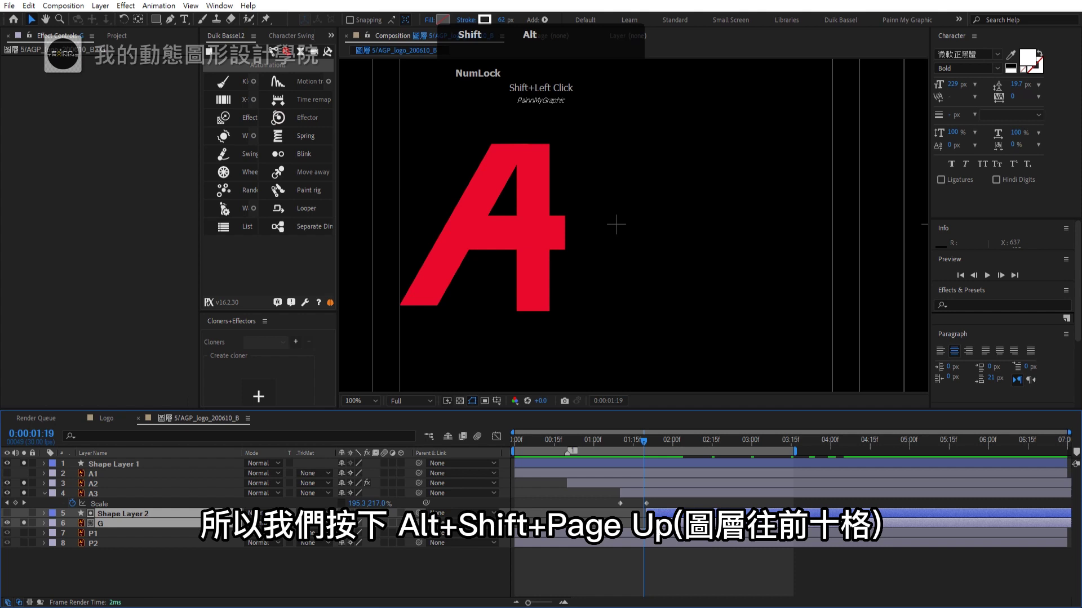
key(shift+alt+Page_Up)
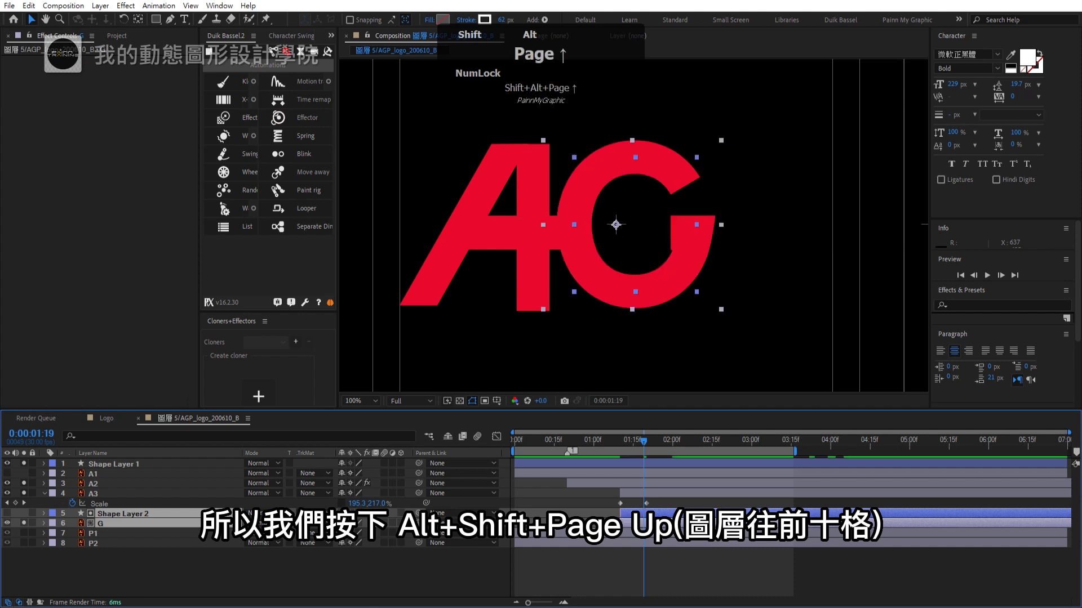
key(shift+alt+Page_Up)
key(alt+Page_Down)
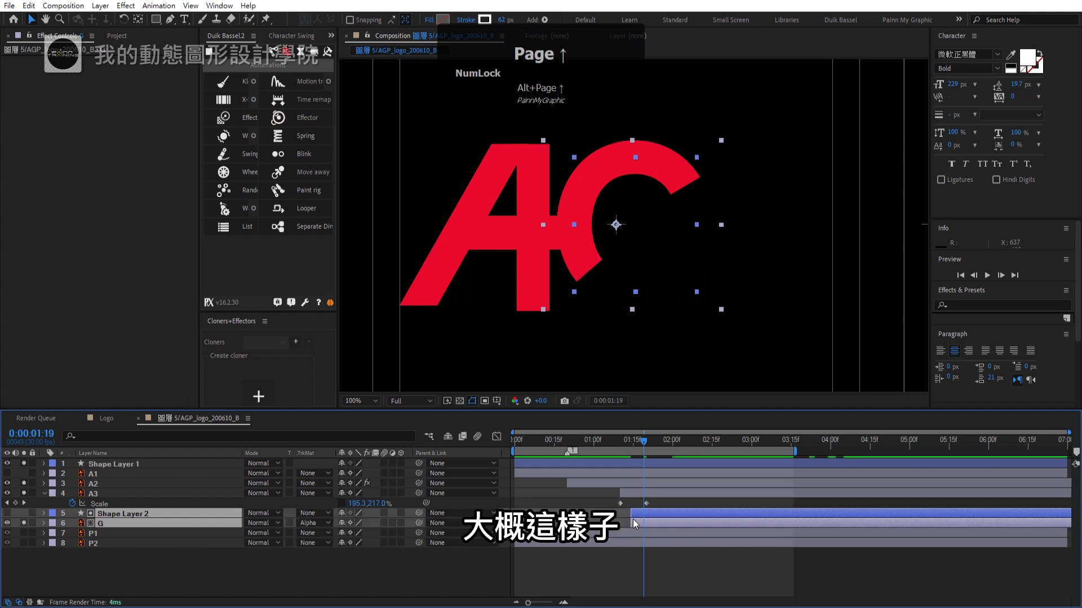
drag(643, 449, 157, 565)
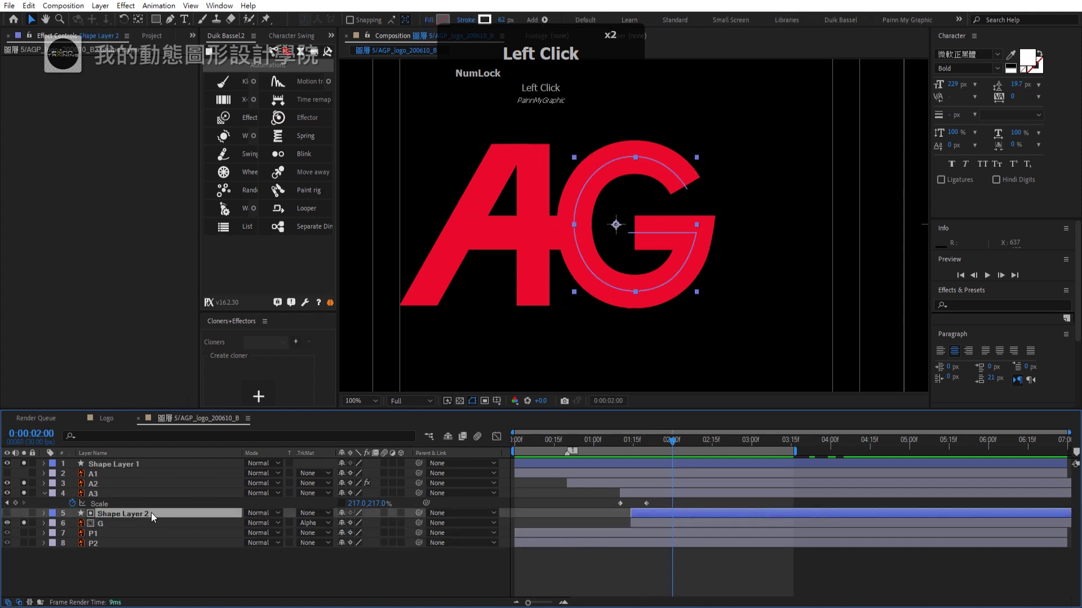
- Move the G layer and its matte to start near 1:20, then pan the zoomed view over to the P
drag(308, 525, 662, 449)
key(Page_Up)
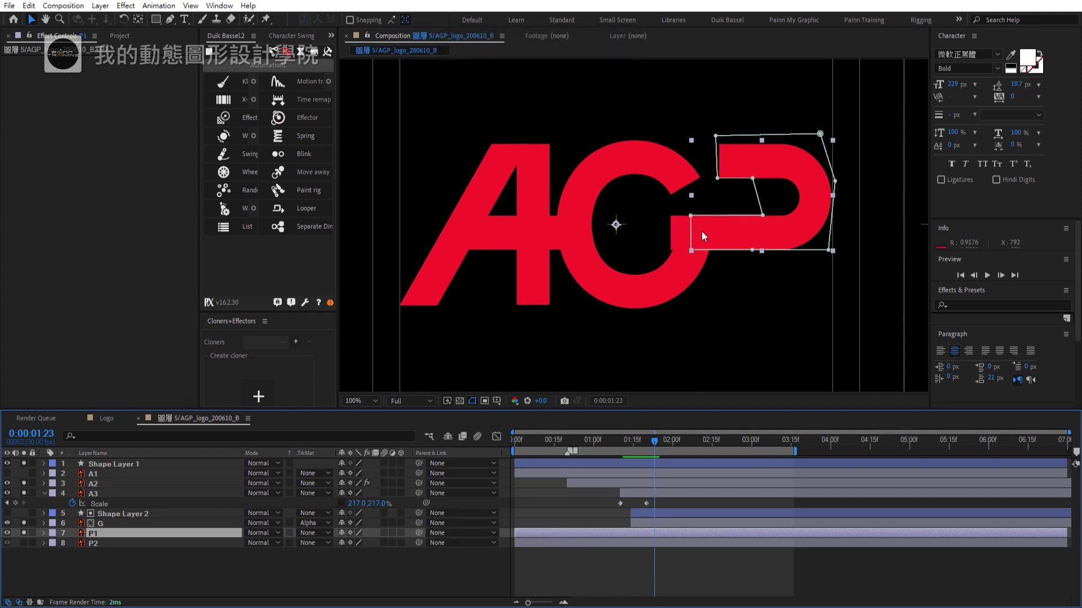
drag(790, 216, 661, 501)
key([)
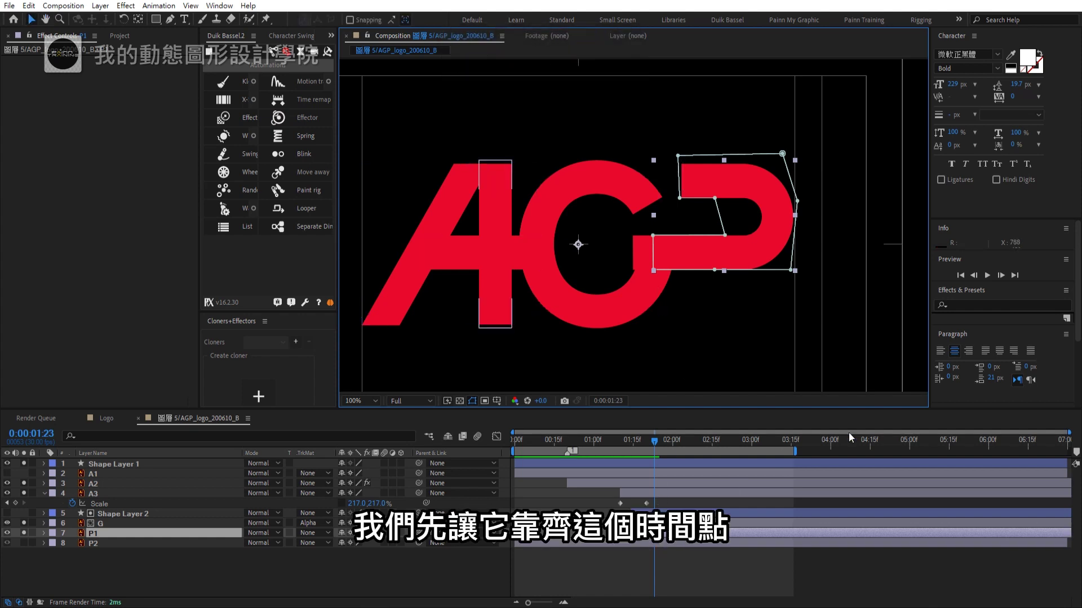
drag(1079, 457, 695, 581)
scroll(up, 3)
drag(741, 216, 171, 25)
- Trace the P's bowl as Shape Layer 3 with the Pen tool and reveal its keyframed Trim Paths End
click(172, 26)
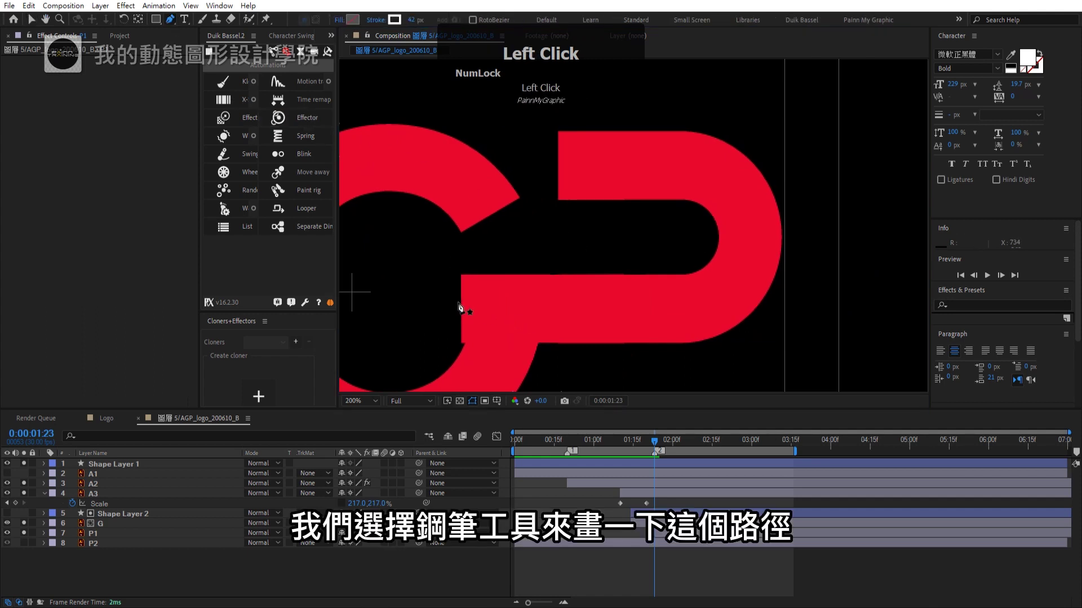
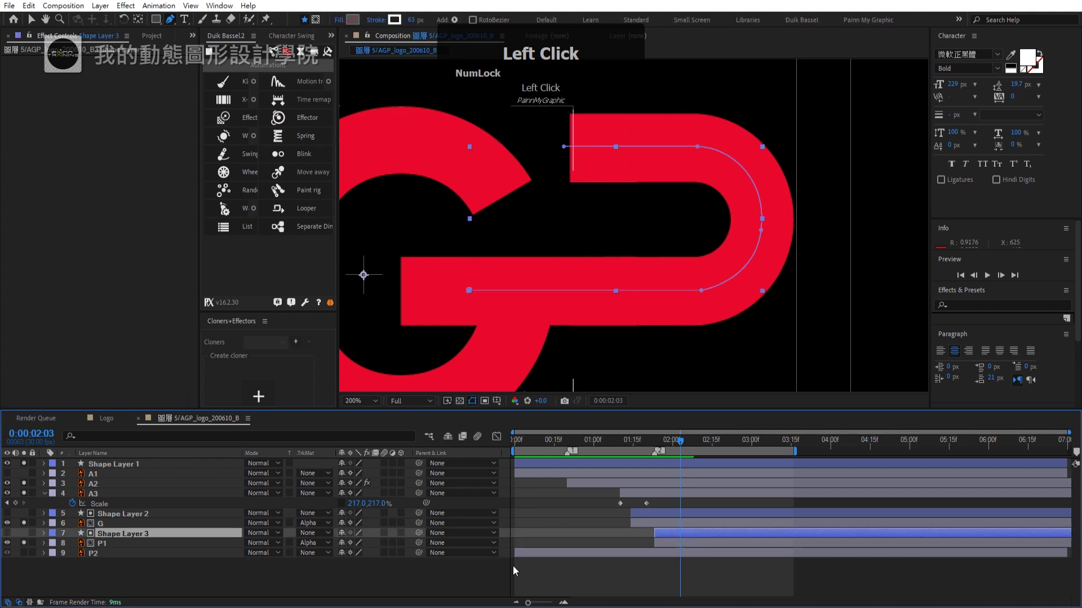
key(u)
text(u)
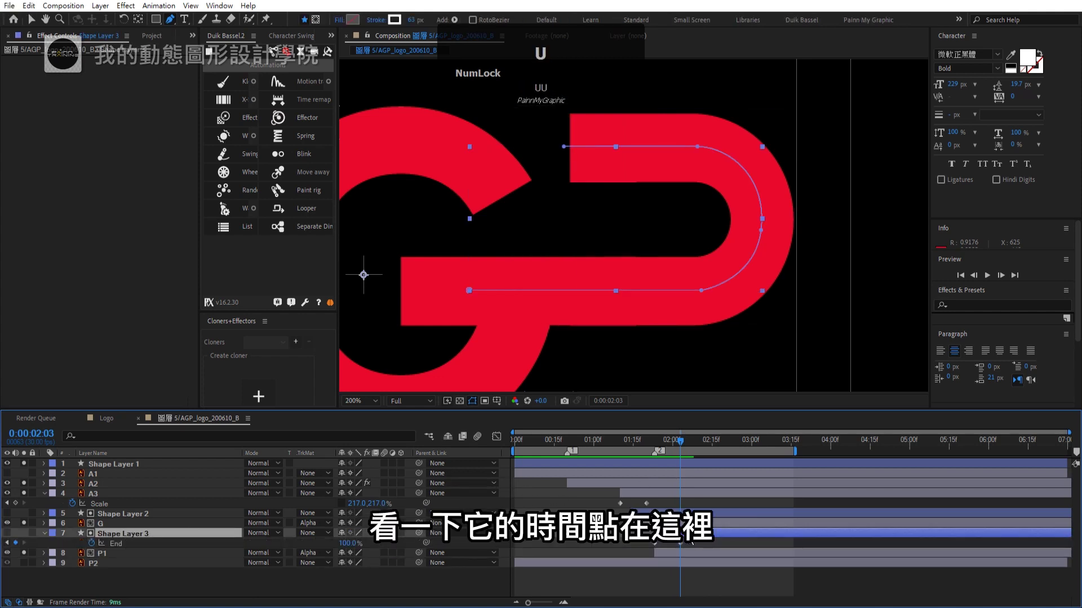
- Start P2 at 2:03 and keyframe its Scale at full 217,217 ten frames later at 2:13
drag(522, 567, 673, 281)
scroll(down, 3)
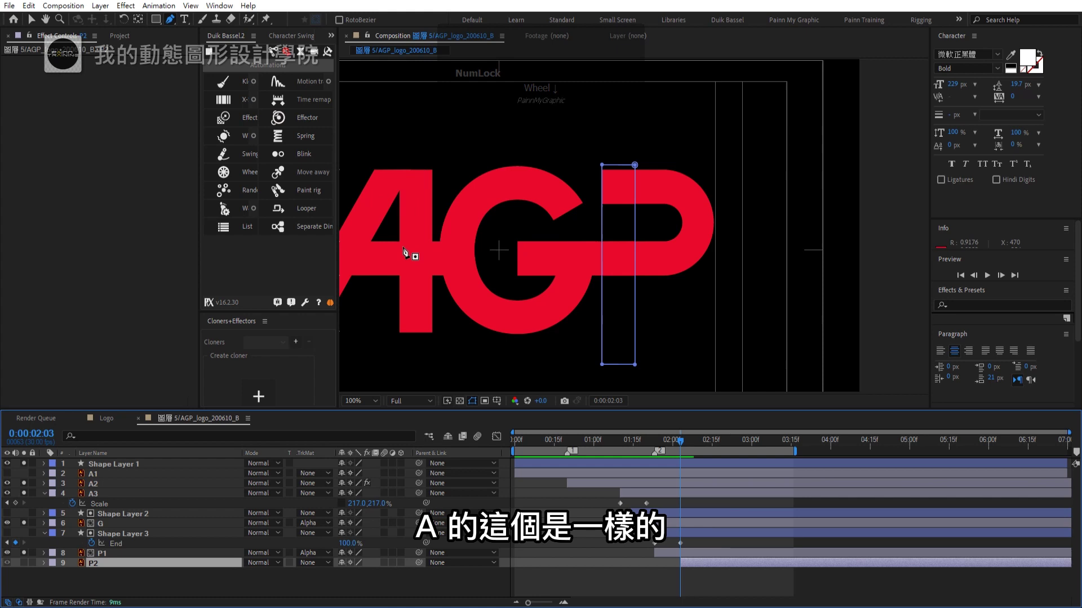
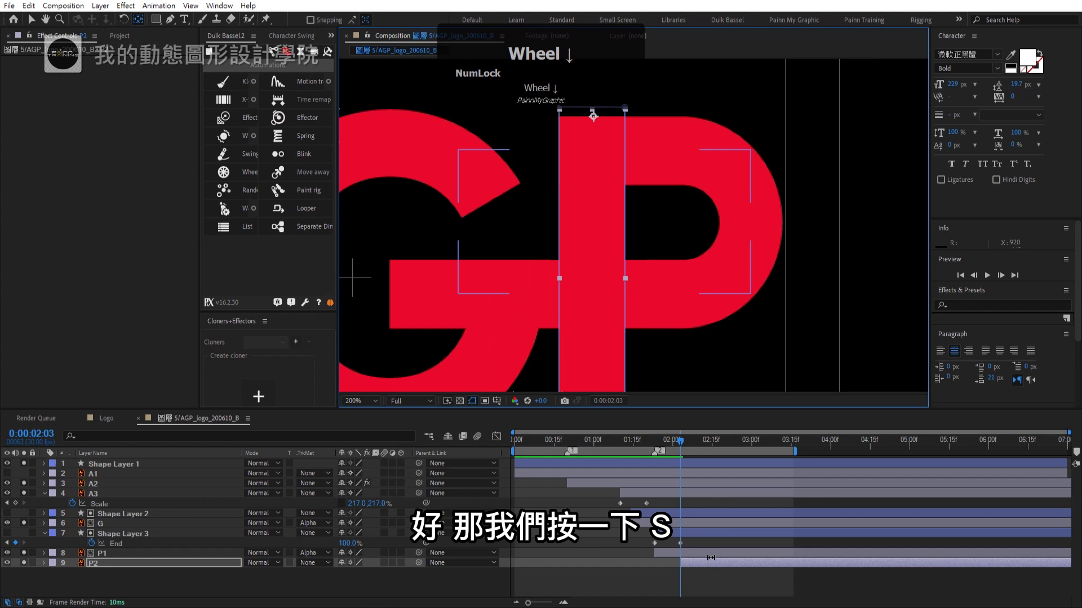
key(s)
text(s)
key(shift+Page_Down)
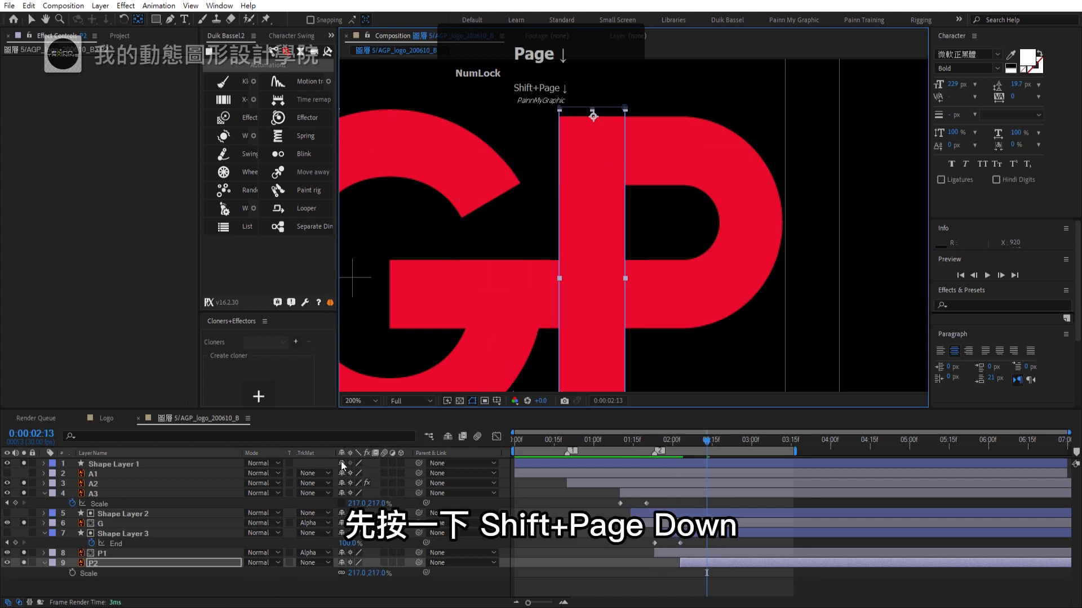
click(76, 578)
- Keyframe Scale 217,0 at 2:03 with constrain off and select both keyframes for Duik Kleaner
key(shift+Page_Up)
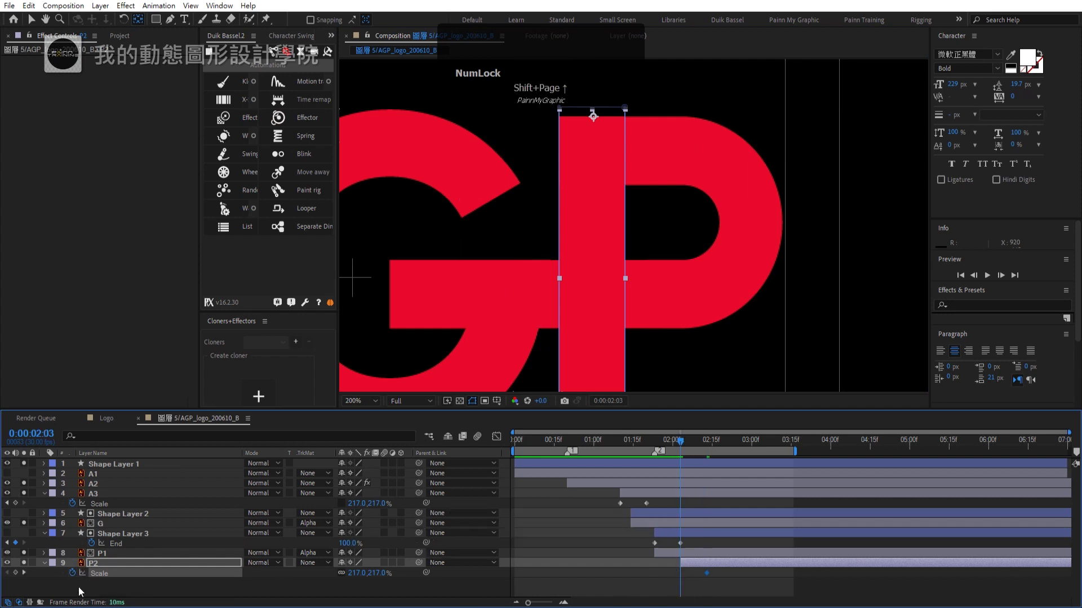
click(343, 578)
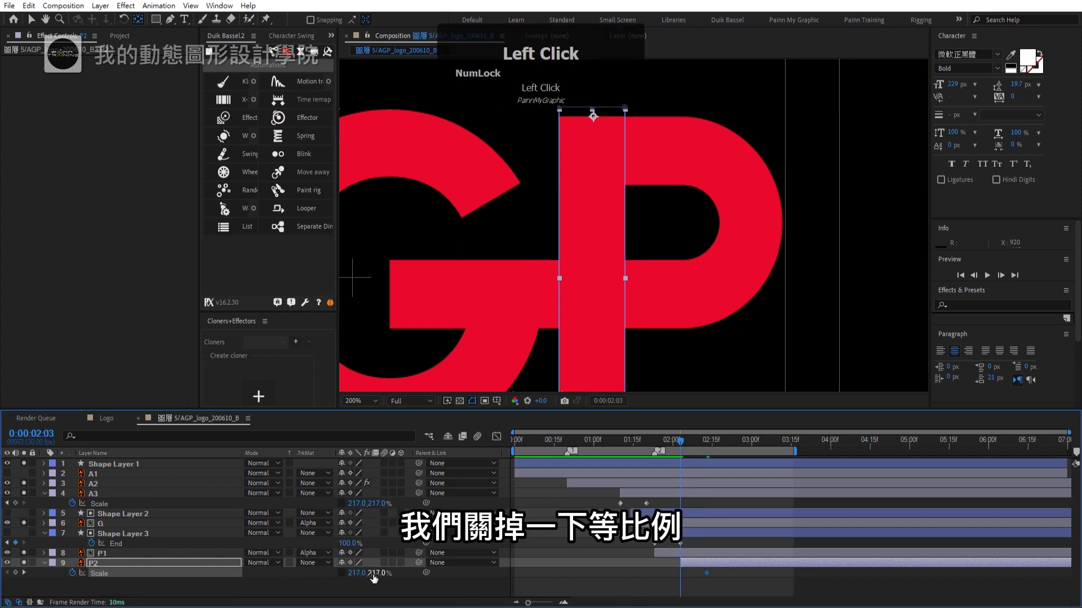
key(KP_0)
key(Return)
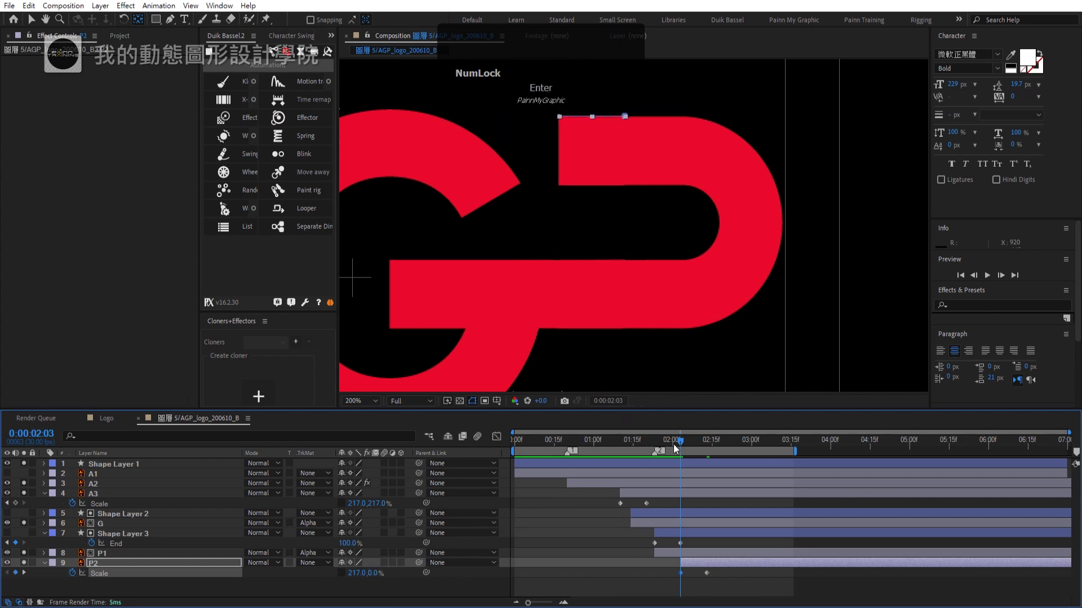
drag(686, 445, 102, 579)
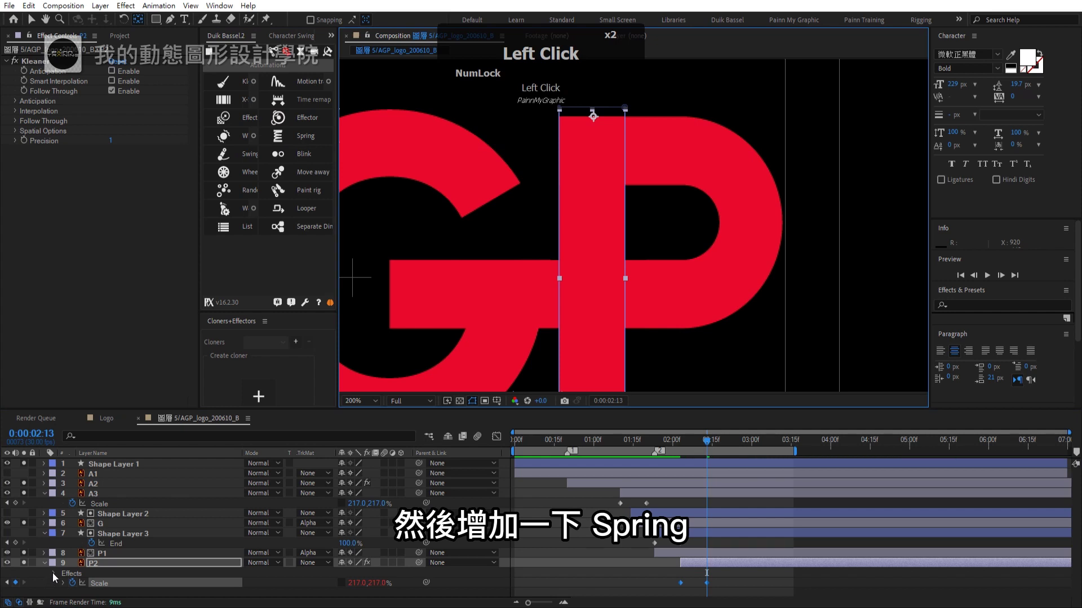
- Expand Kleaner's Follow Through controls showing Elasticity 10 and Damping 50 for the stem
double_click(81, 591)
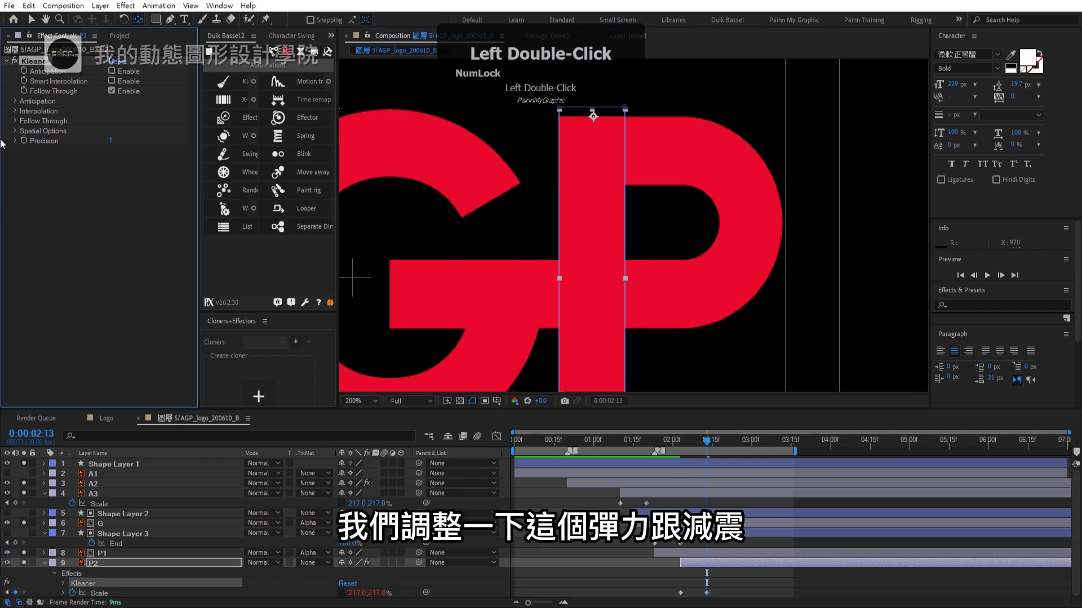
click(19, 124)
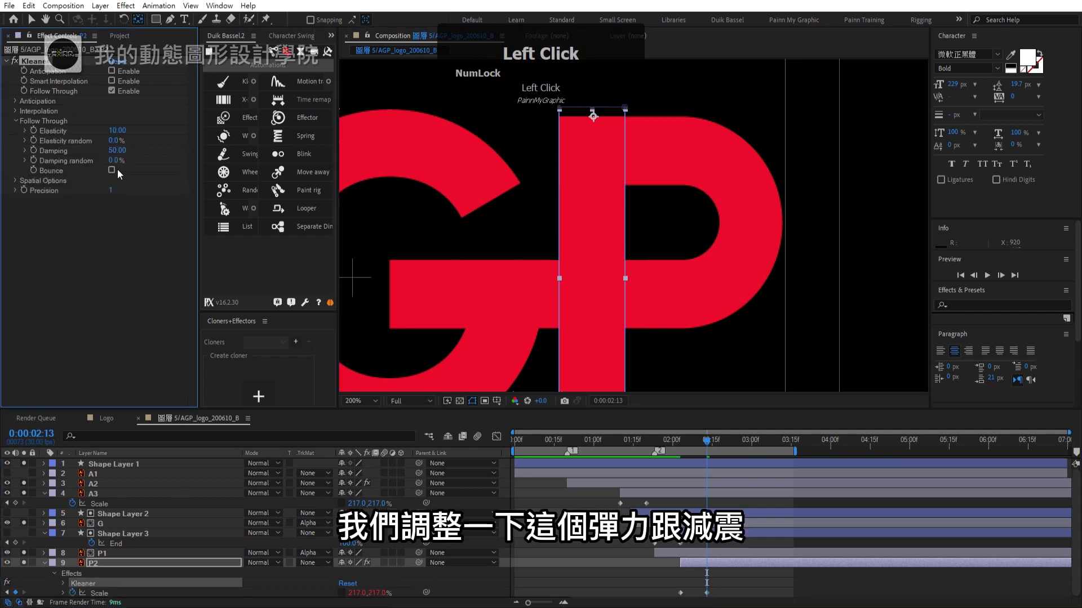
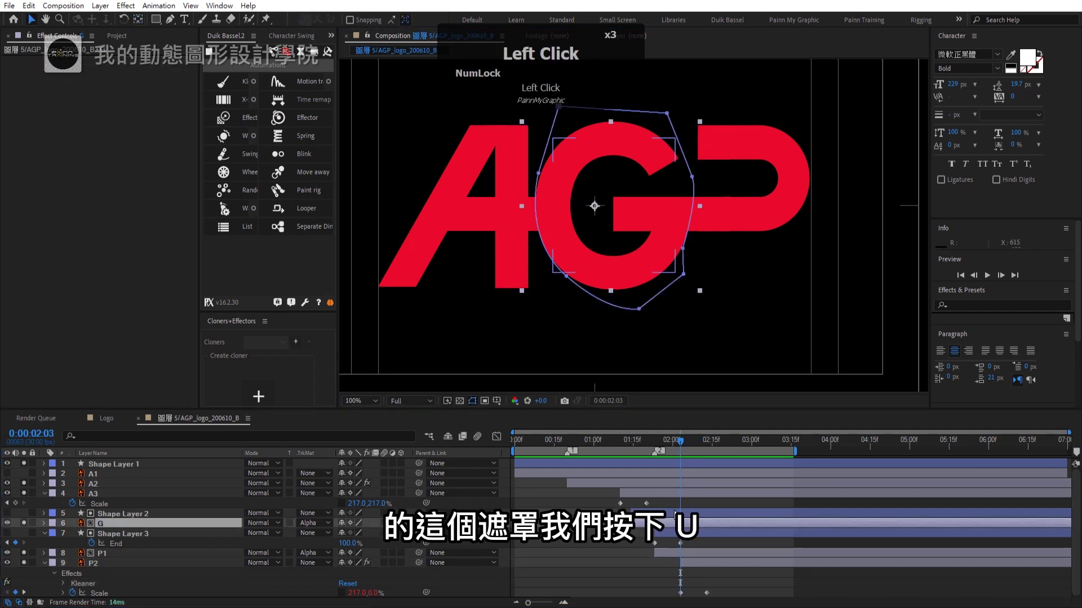
- Push the P bowl, matte and stem later after the G and extend the P stroke's End keyframe
text(u)
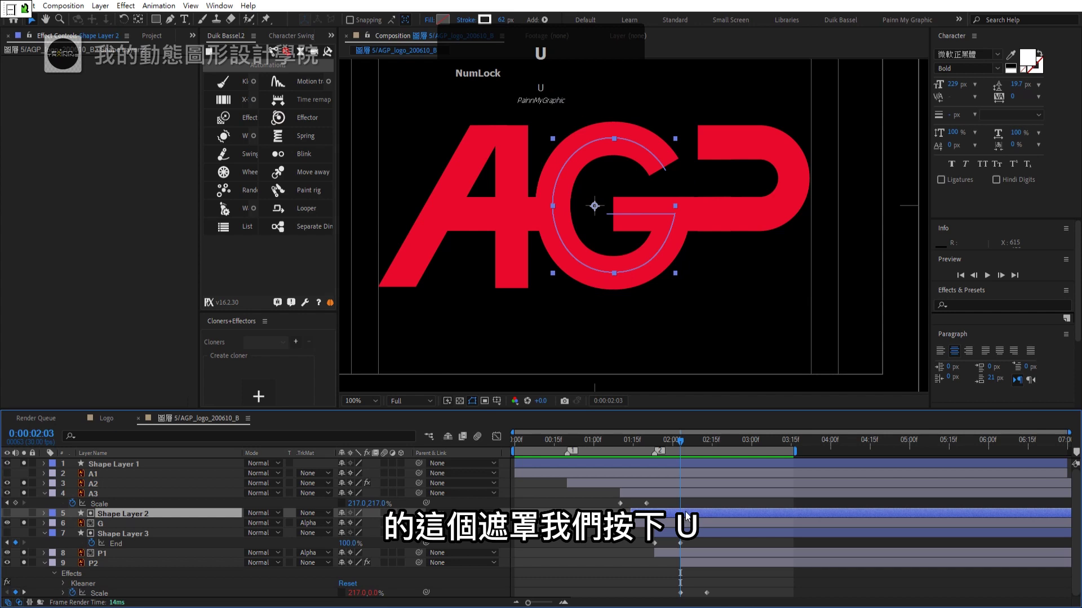
text(u)
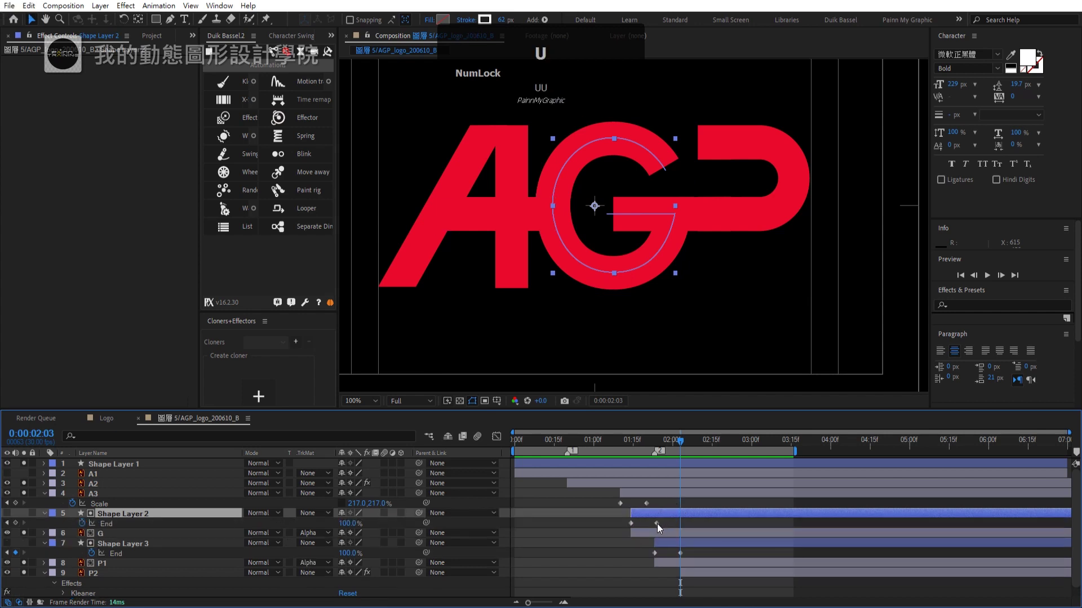
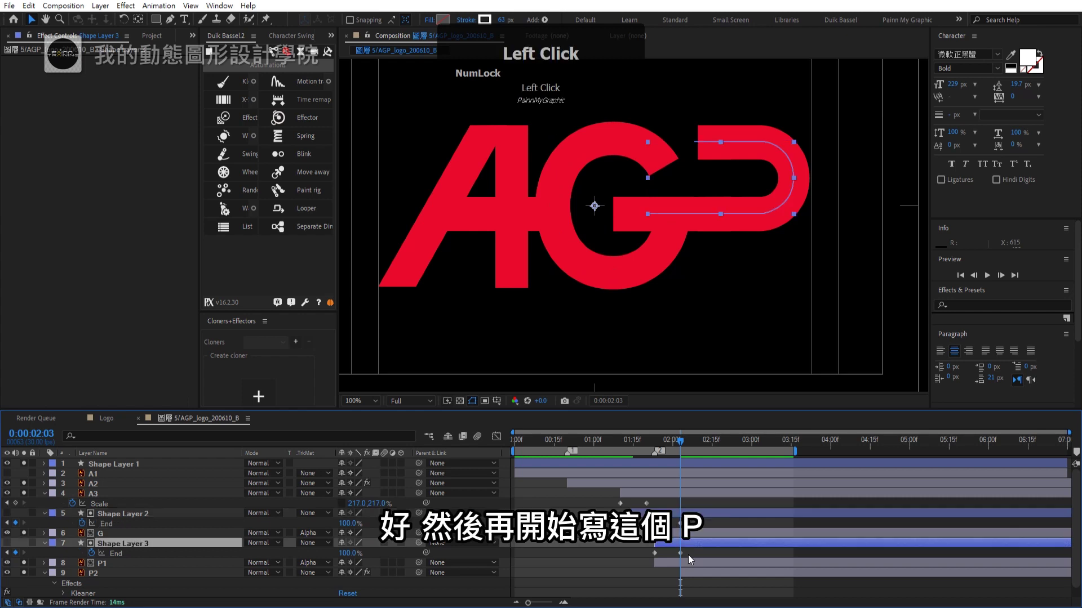
drag(47, 548, 717, 588)
click(716, 587)
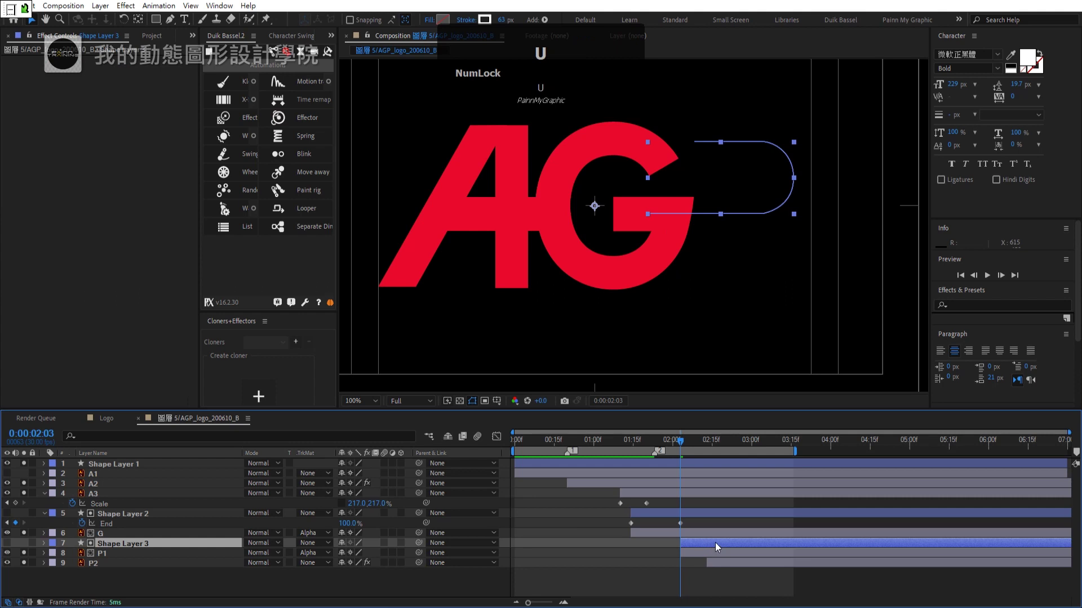
text(uu)
click(684, 446)
key(shift+Page_Down)
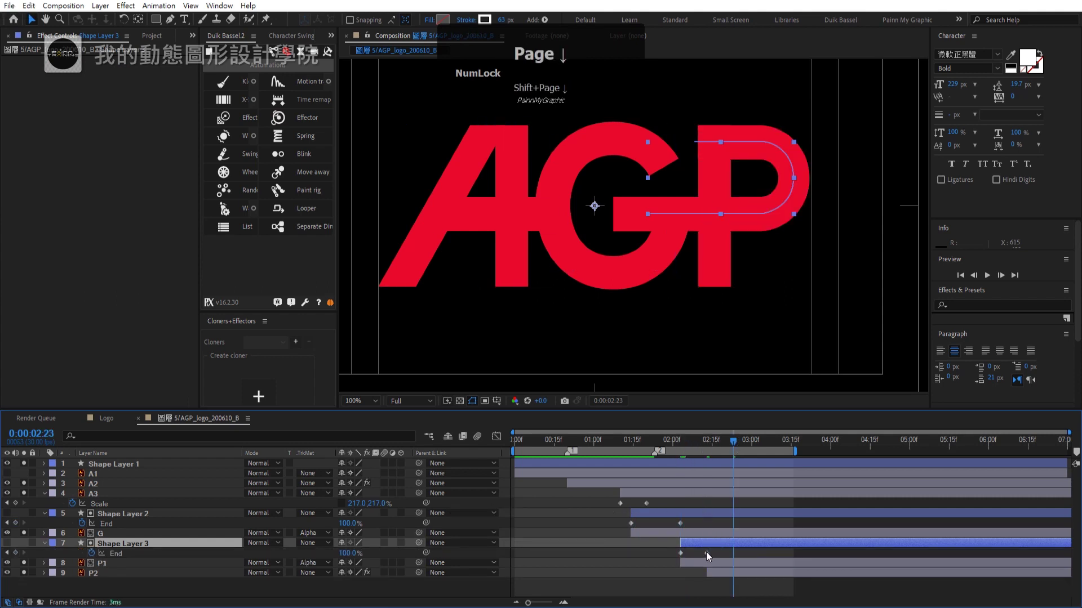
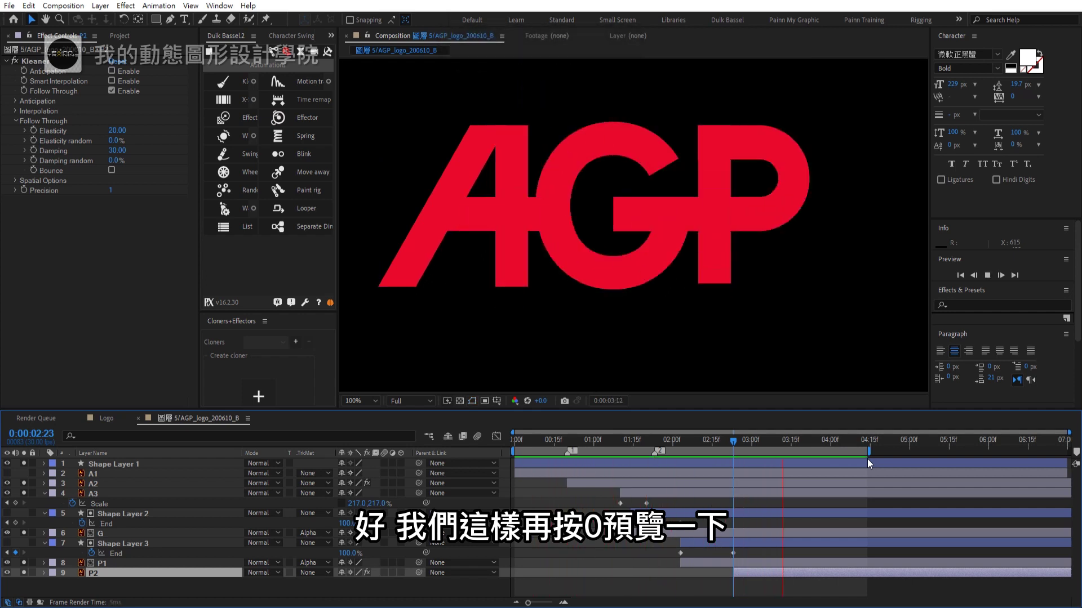
- Shift the G and P layers with their mattes to start slightly earlier at the current time
drag(533, 441, 648, 496)
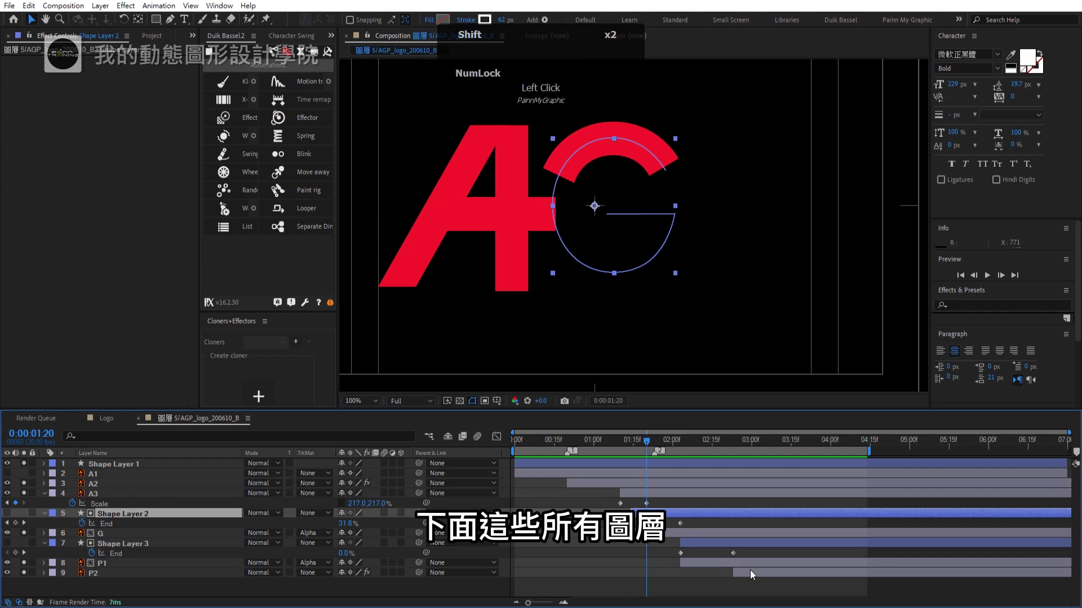
scroll(down, 3)
click(758, 577)
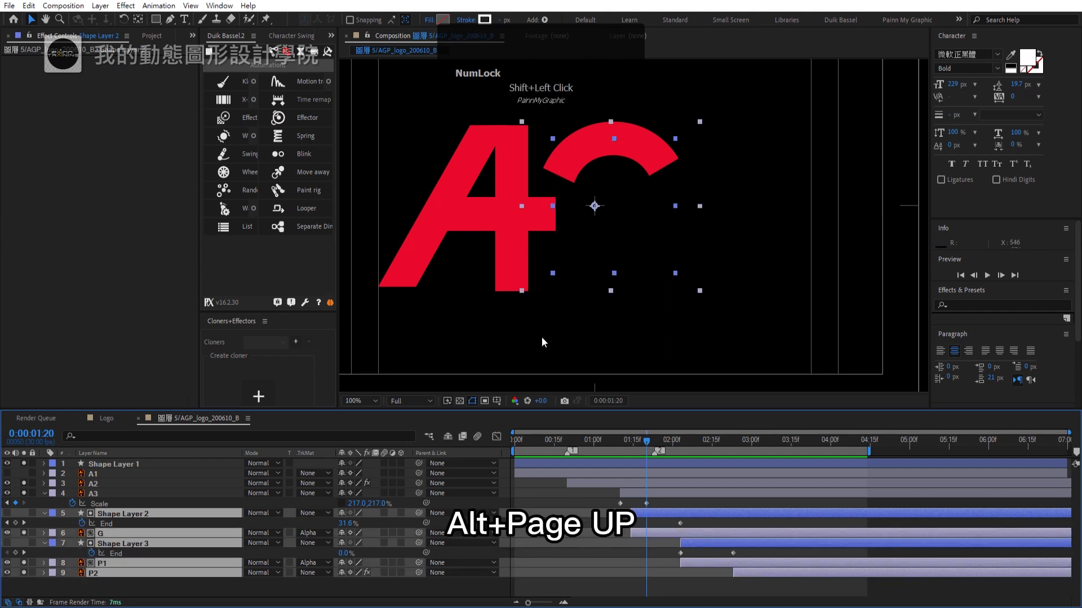
key(alt+Num_Lock)
click(546, 343)
key(alt+Page_Up)
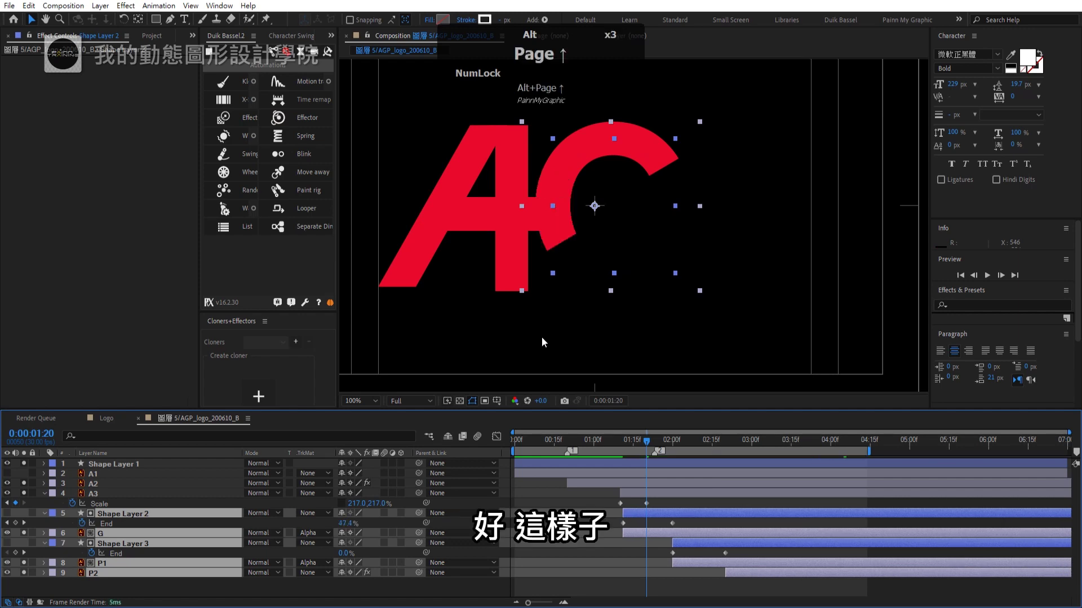
- Return to the start and RAM preview the whole logo animation
drag(639, 447, 485, 455)
key(KP_0)
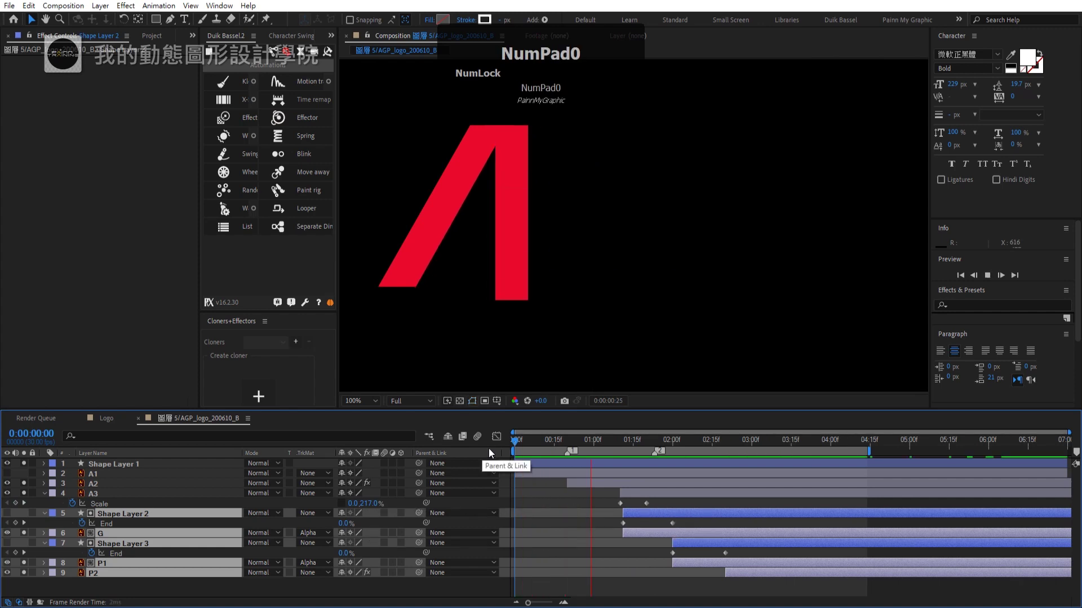
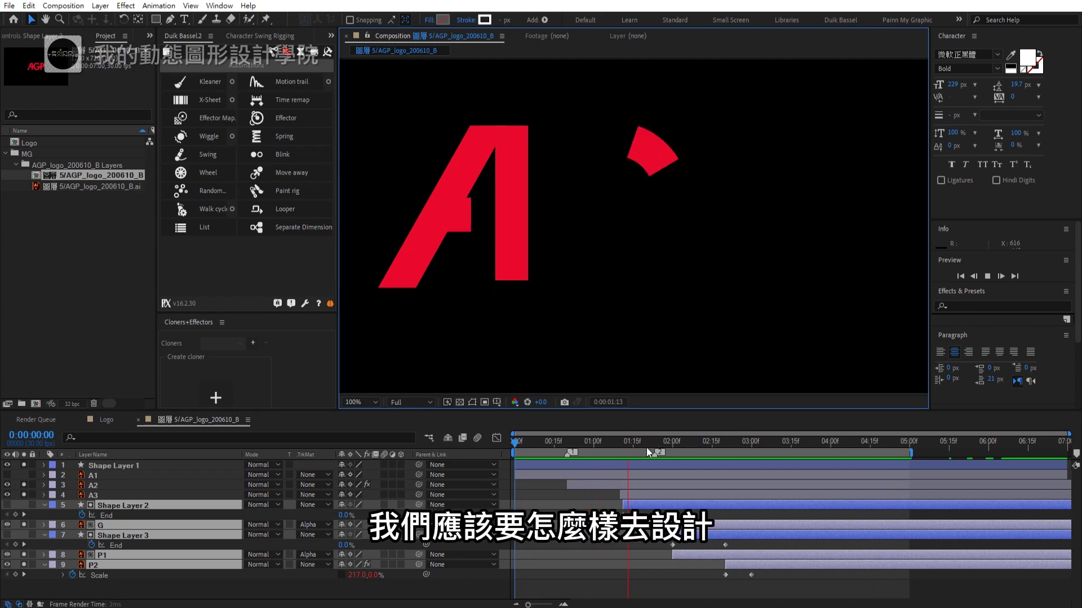
drag(647, 443, 661, 446)
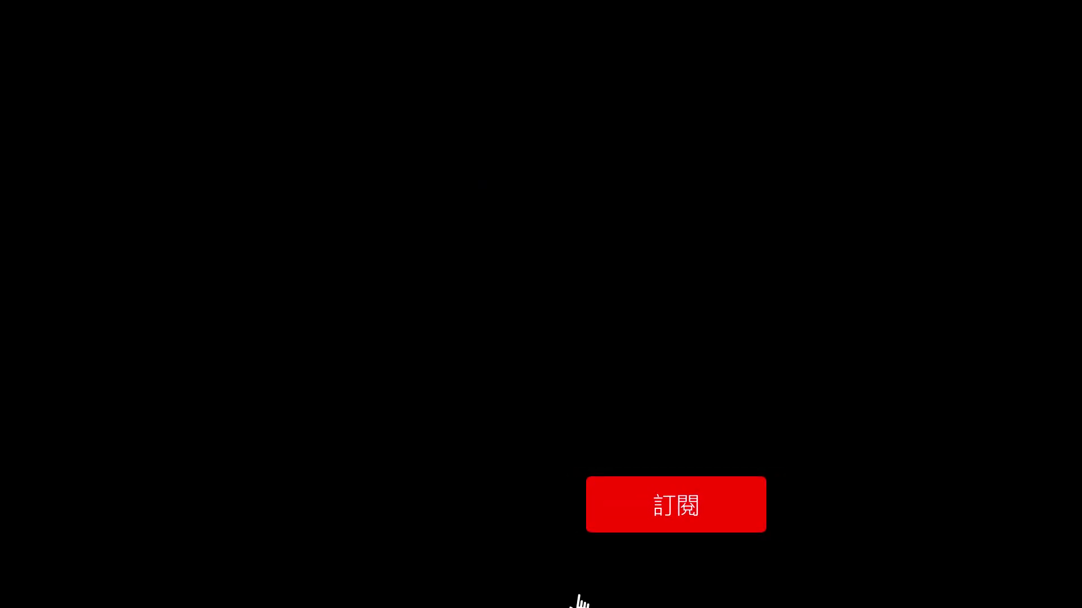